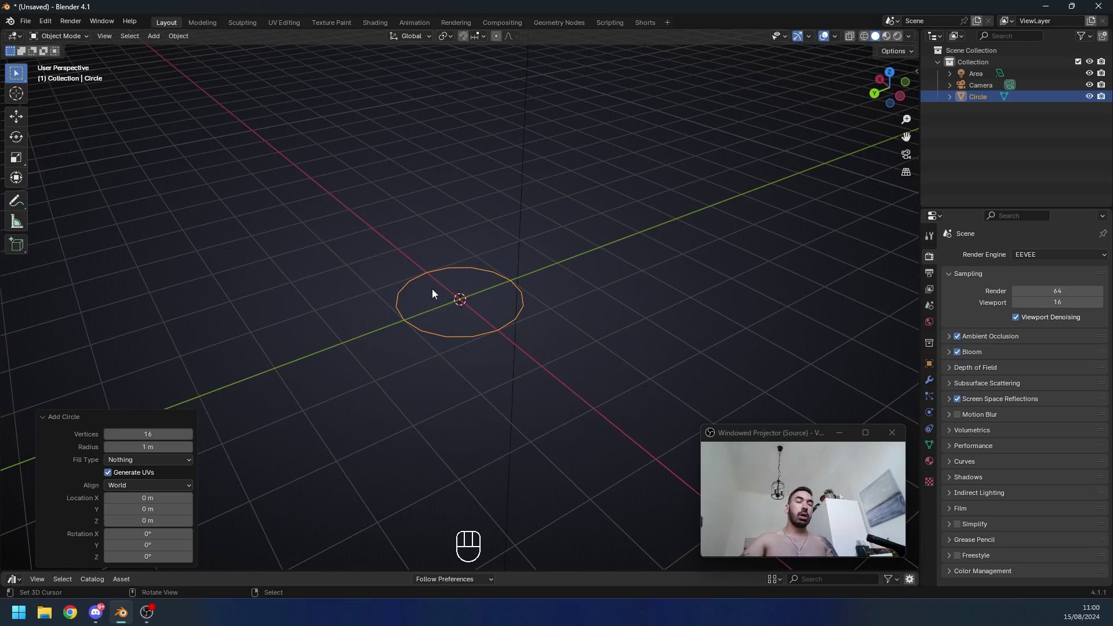
# Step: Enter Edit Mode on the 16-vertex circle with its vertices selected
pyautogui.press('Tab')
pyautogui.press('1')
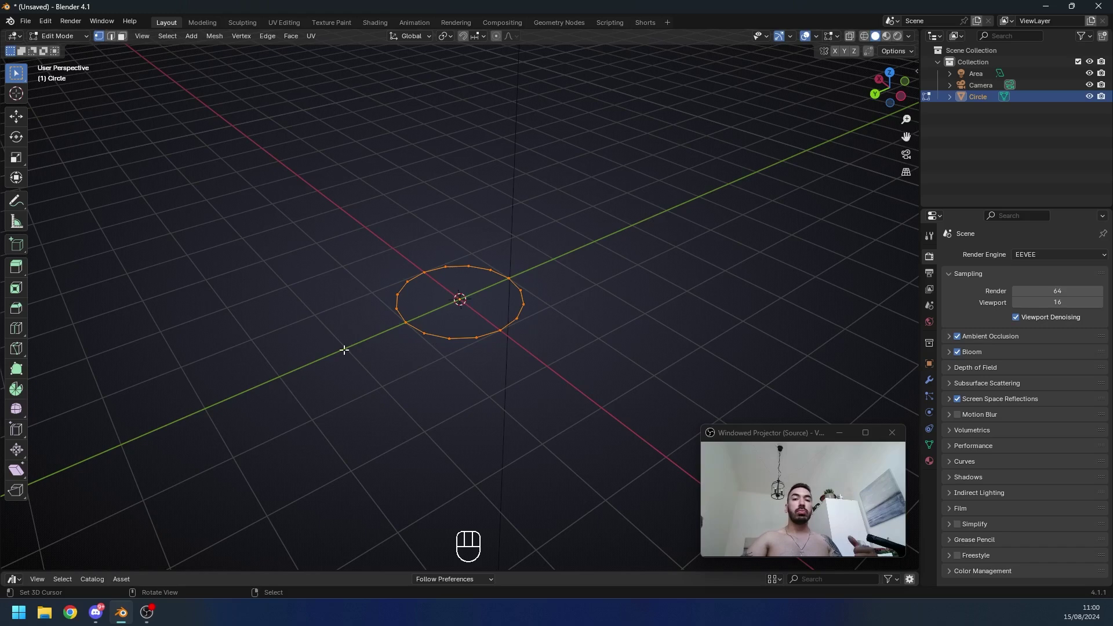
# Step: Fill the circle into a face, inset a ring and extrude a tapered inner section upward
pyautogui.press('i')
pyautogui.press('z')
pyautogui.press('f')
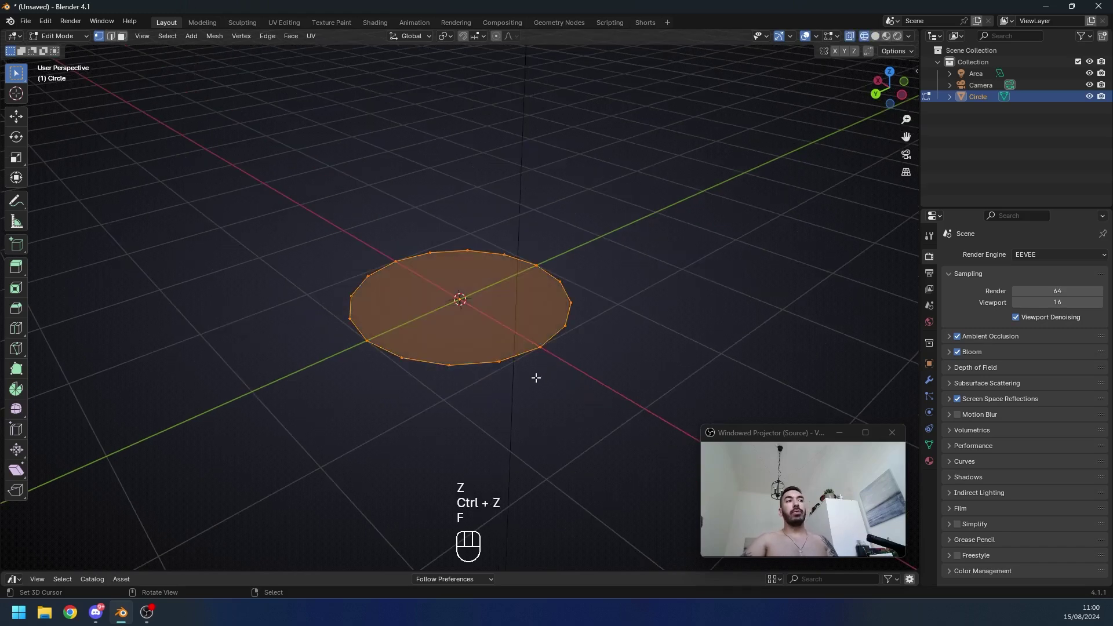
pyautogui.press('i')
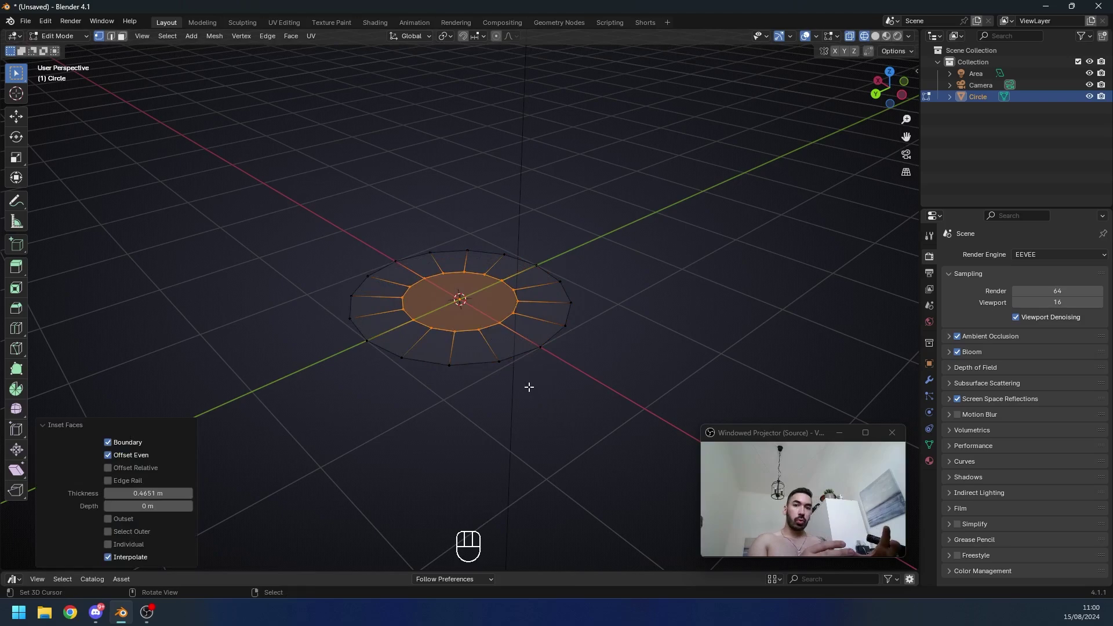
pyautogui.press('s')
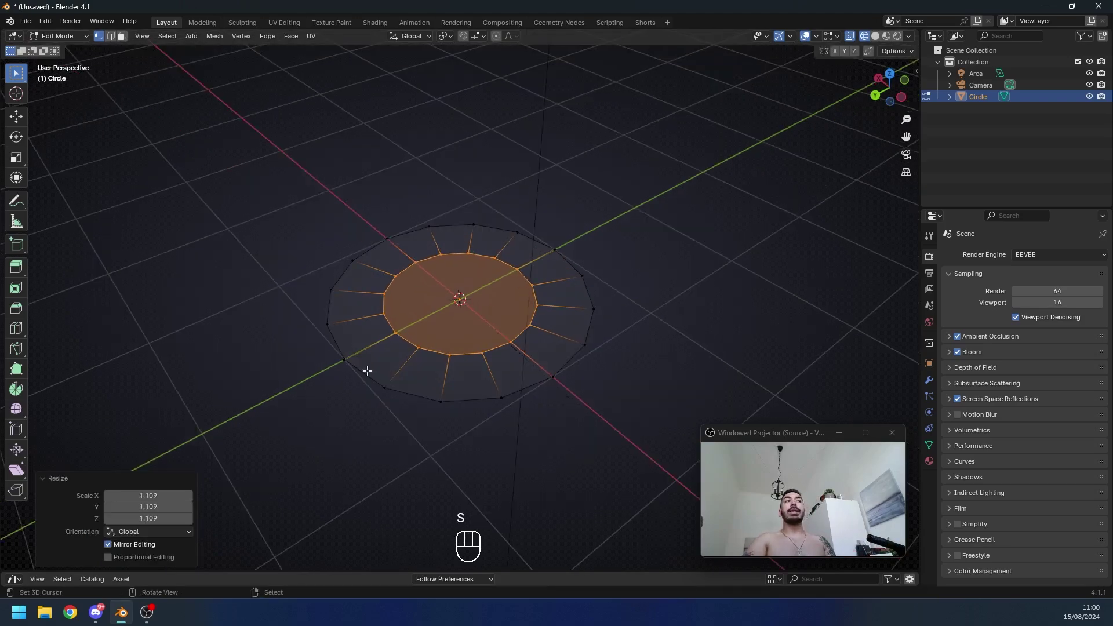
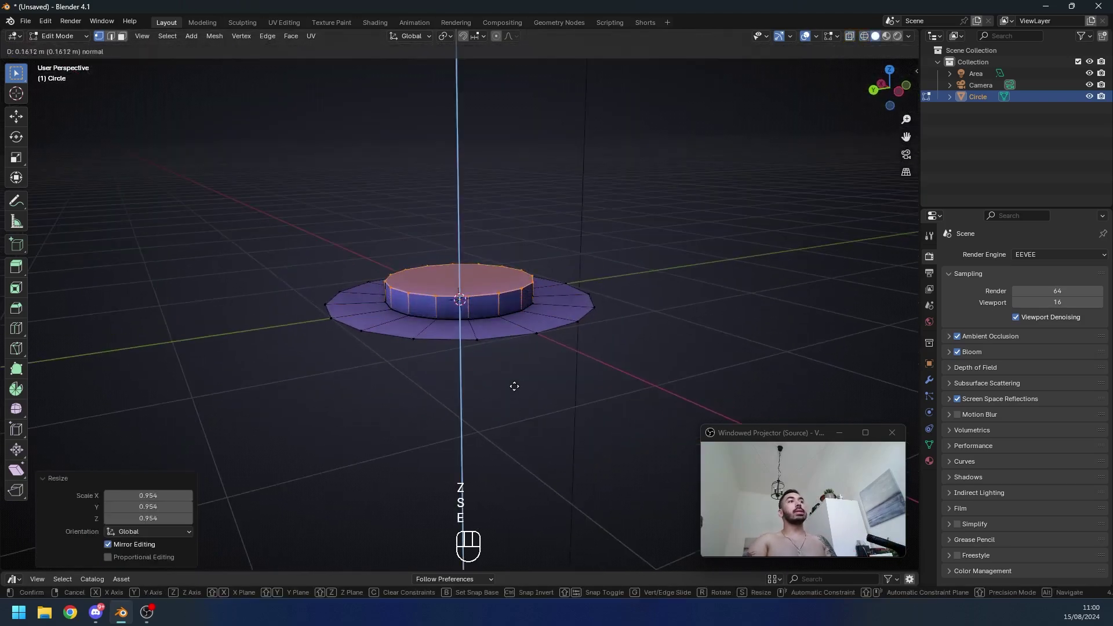
pyautogui.press('g')
pyautogui.press('s')
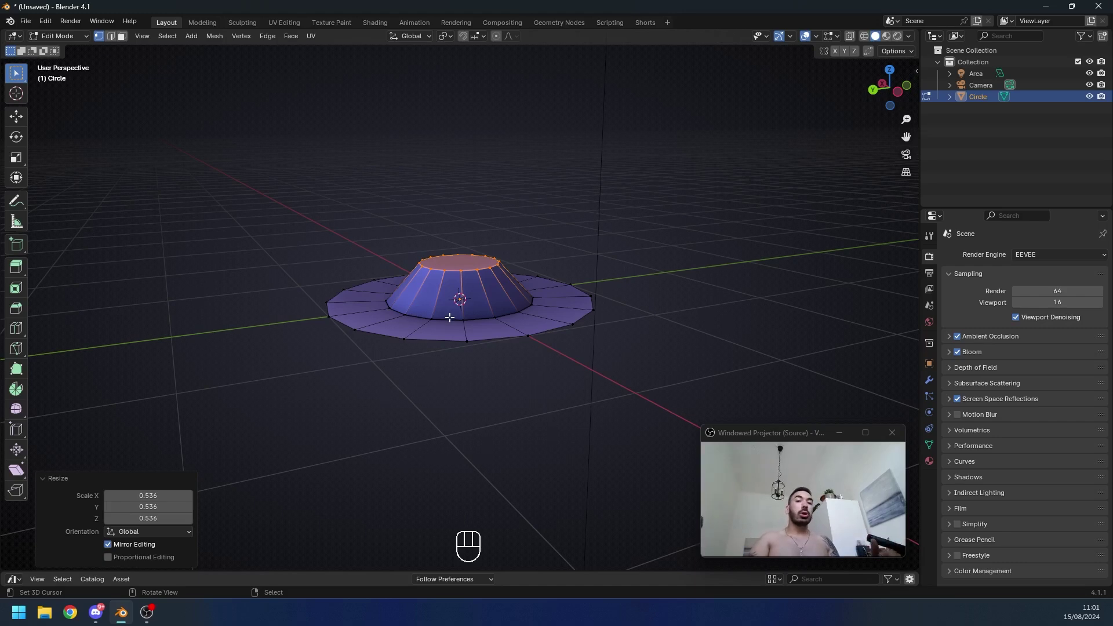
# Step: Extrude the face up along Z into a body about 1.85 m tall
pyautogui.press('g')
pyautogui.press('2')
pyautogui.click(364, 281)
pyautogui.middleClick(437, 335)
pyautogui.press('e')
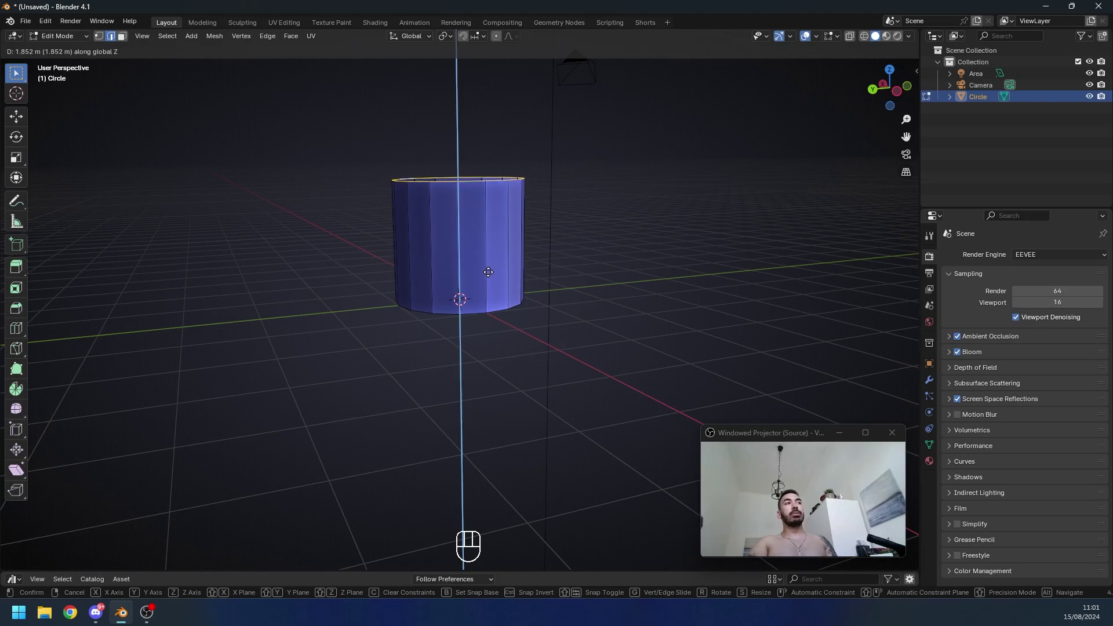
pyautogui.moveTo(517, 275); pyautogui.dragTo(426, 288)
pyautogui.middleClick(440, 298)
# Step: Inset the body's top face into a smaller ring for the opening
pyautogui.press('f')
pyautogui.press('i')
pyautogui.press('z')
pyautogui.click(533, 321)
# Step: Extrude the inset top face down inside to hollow the body and start bevelling its floor edges
pyautogui.press('e')
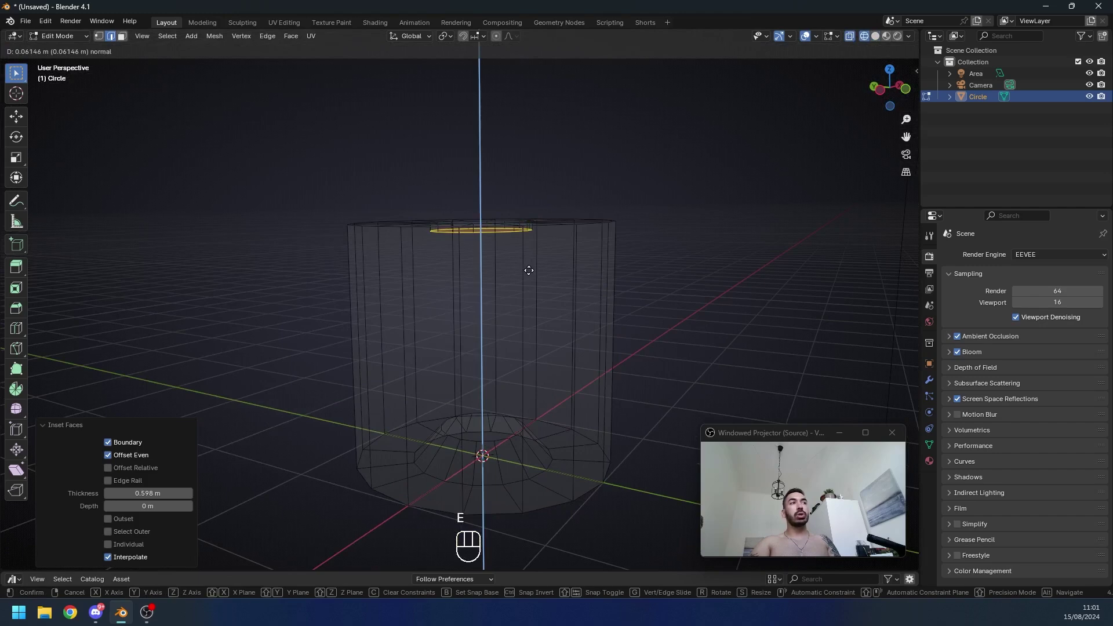
pyautogui.click(528, 264)
pyautogui.press('z')
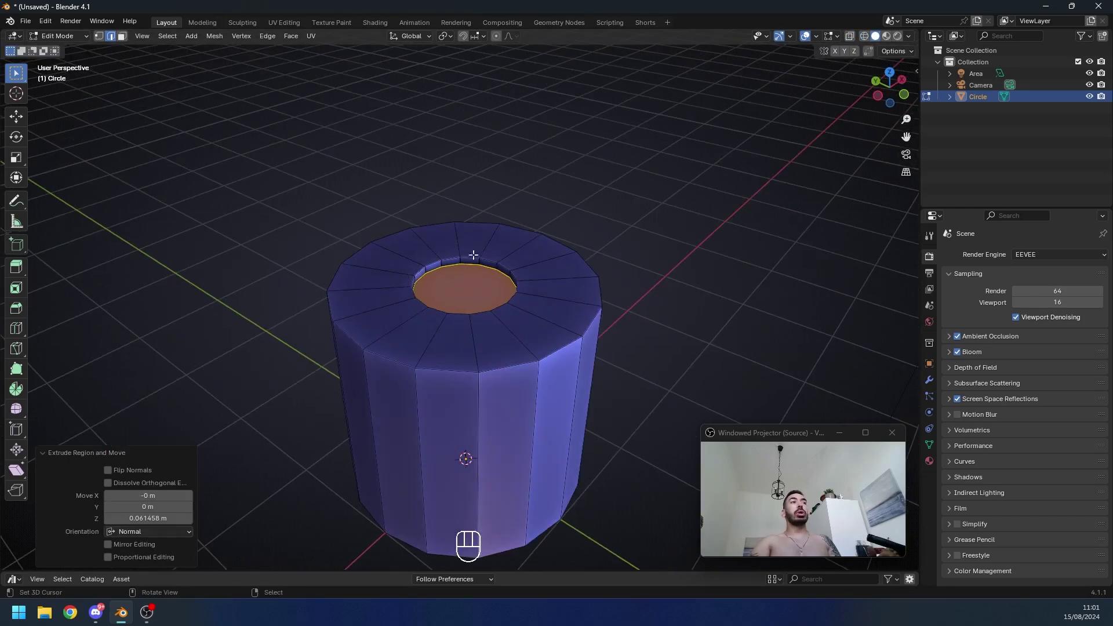
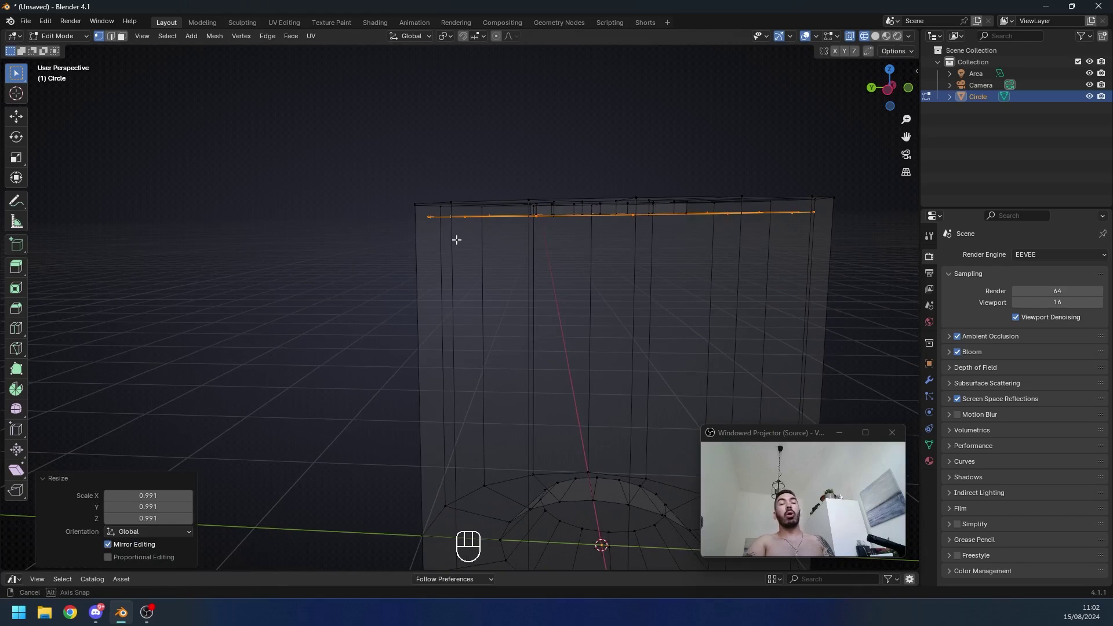
pyautogui.middleClick(437, 236)
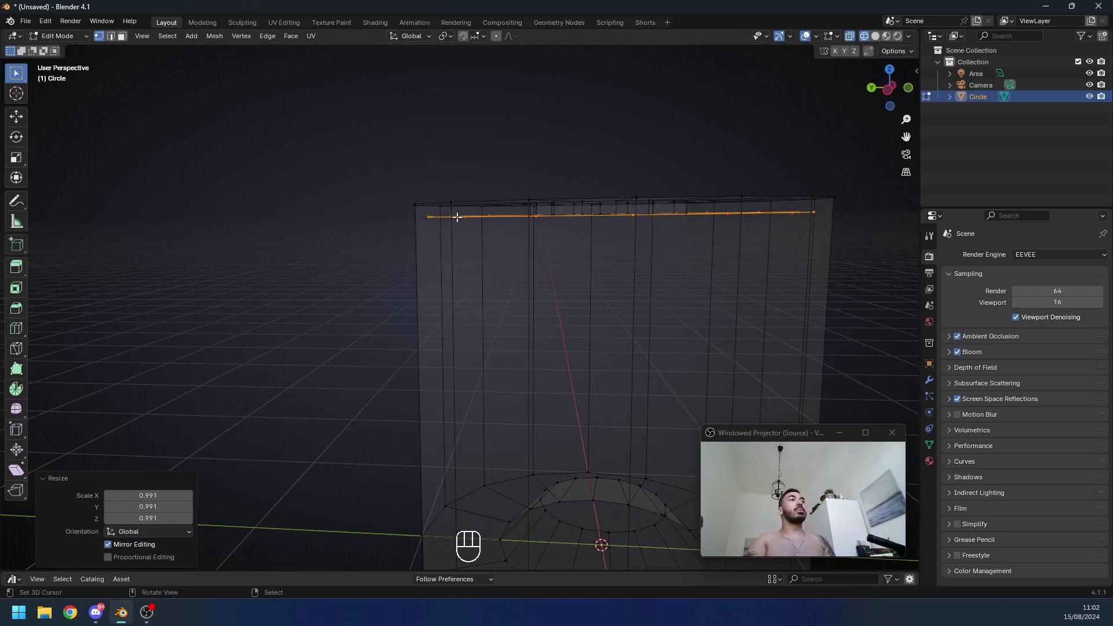
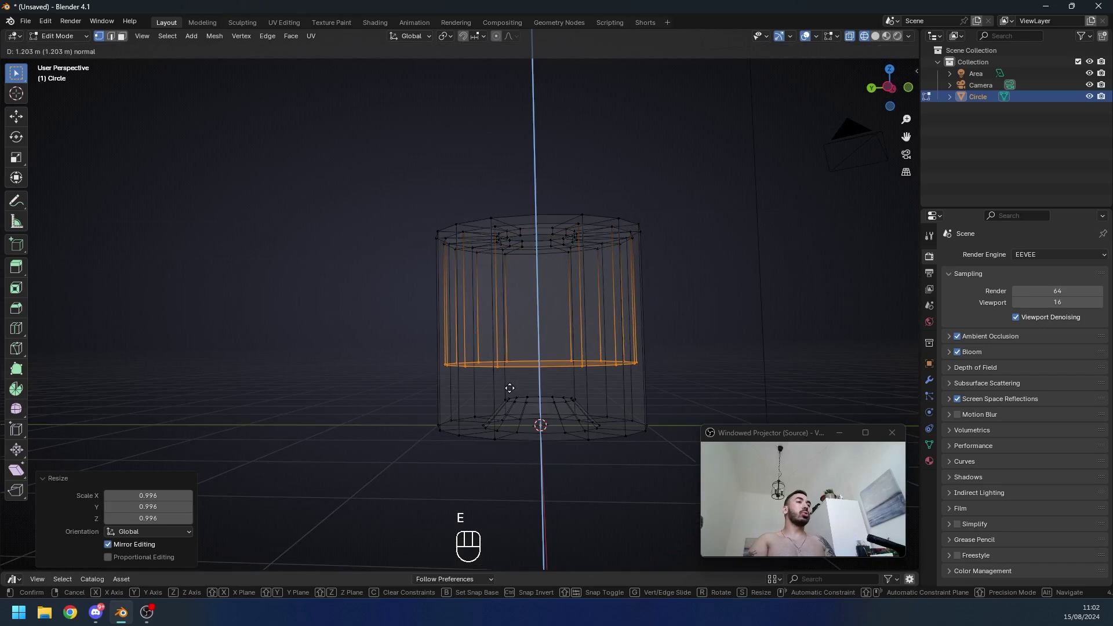
pyautogui.middleClick(540, 401)
pyautogui.middleClick(546, 405)
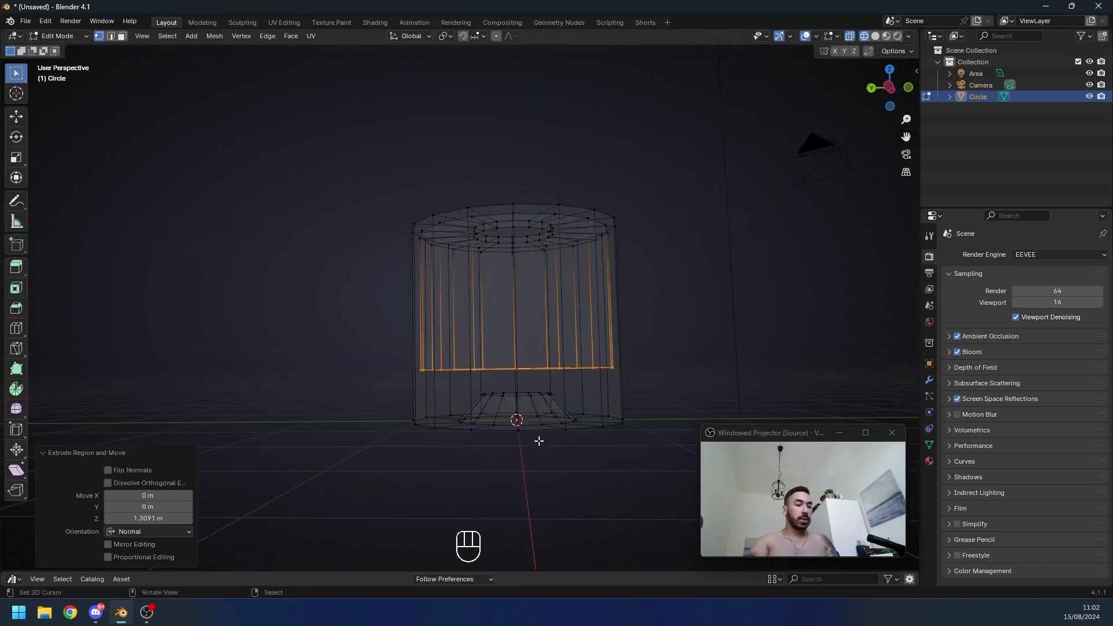
pyautogui.press('ctrl+b')
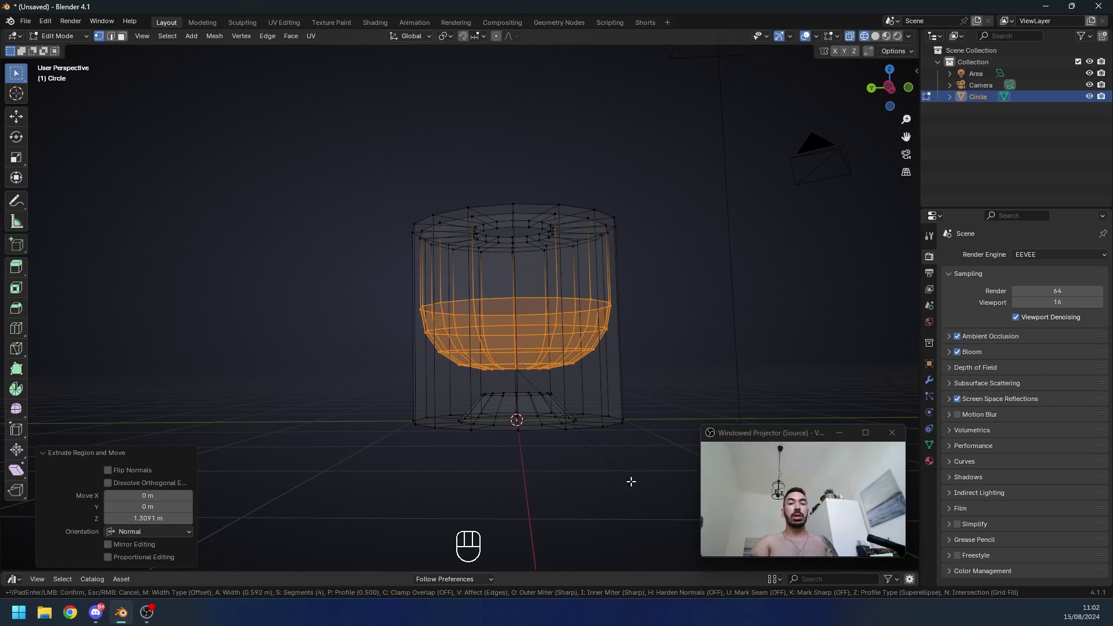
# Step: Set the interior bottom rounding width and save the file as Perfume Bottle 3
pyautogui.press('ctrl+z')
pyautogui.press('g')
pyautogui.moveTo(560, 336); pyautogui.dragTo(527, 299)
pyautogui.press('2')
pyautogui.middleClick(538, 304)
pyautogui.press('z')
pyautogui.middleClick(538, 301)
pyautogui.press('z')
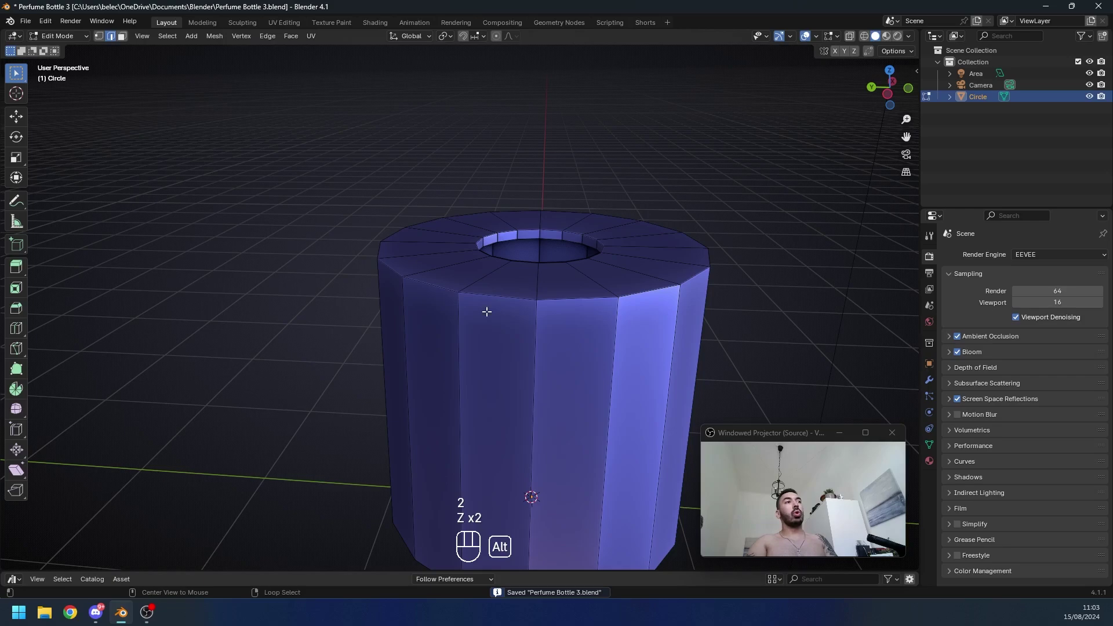
# Step: Select the outer and inner top rim edge loops using Select Similar
pyautogui.click(488, 296)
pyautogui.middleClick(468, 339)
pyautogui.press('shift+g')
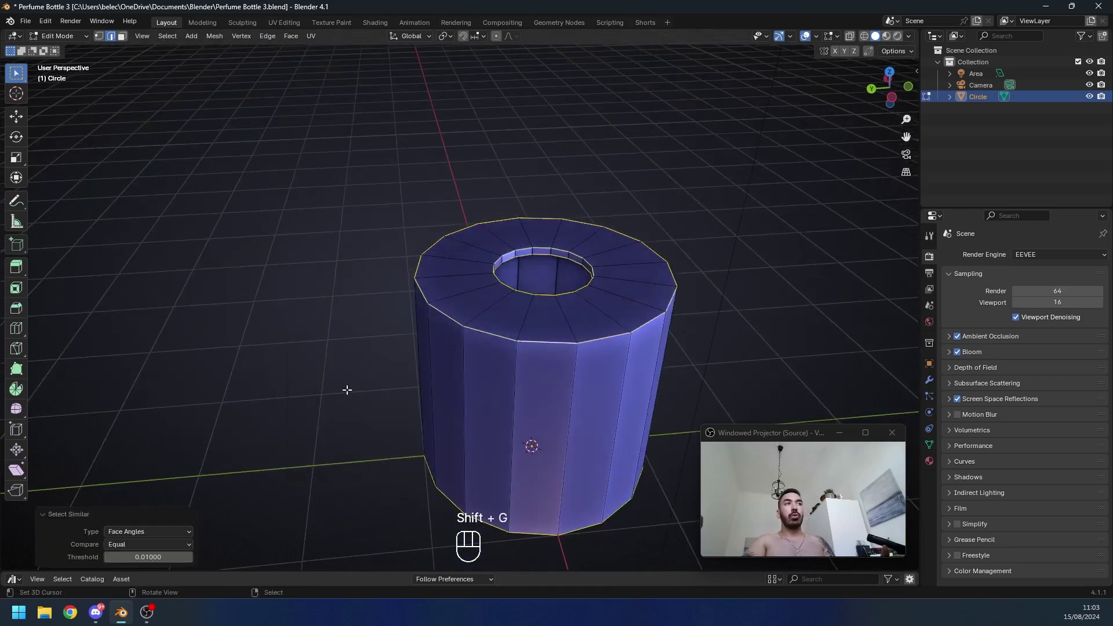
pyautogui.middleClick(479, 356)
pyautogui.press('z')
pyautogui.moveTo(487, 332); pyautogui.dragTo(472, 287)
pyautogui.moveTo(472, 393); pyautogui.dragTo(472, 362)
pyautogui.middleClick(511, 366)
pyautogui.press('shift+alt+z')
pyautogui.click(495, 430)
pyautogui.click(495, 366)
pyautogui.moveTo(391, 367); pyautogui.dragTo(431, 377)
# Step: Bevel both top rims with Shape 1.0 for fully rounded edges
pyautogui.middleClick(439, 314)
pyautogui.middleClick(428, 356)
pyautogui.press('ctrl+b')
pyautogui.middleClick(415, 397)
pyautogui.press('ctrl+b')
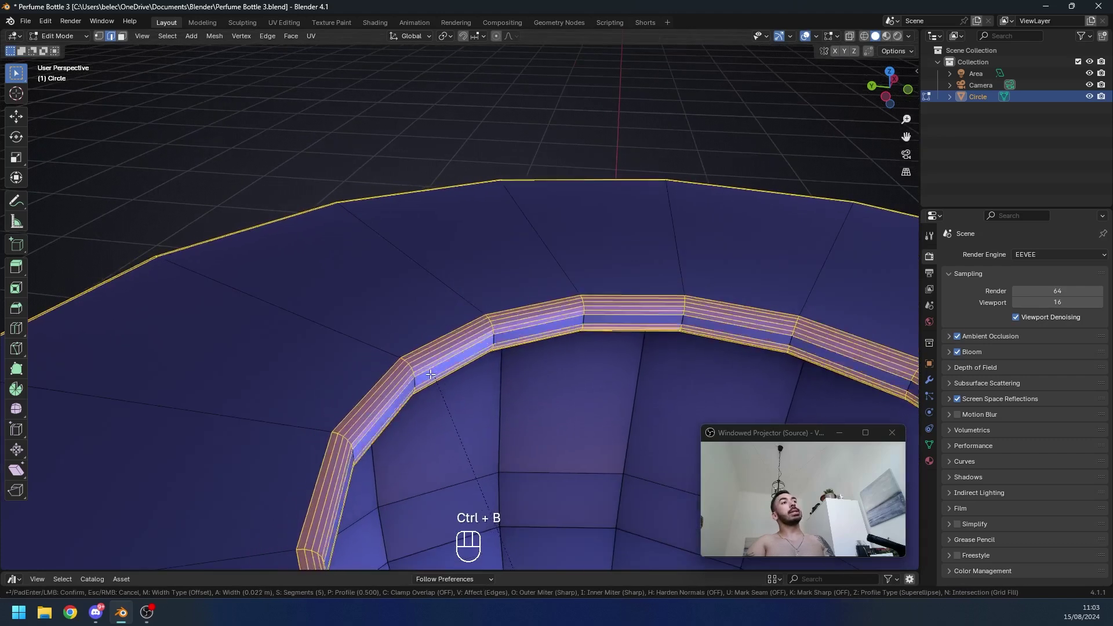
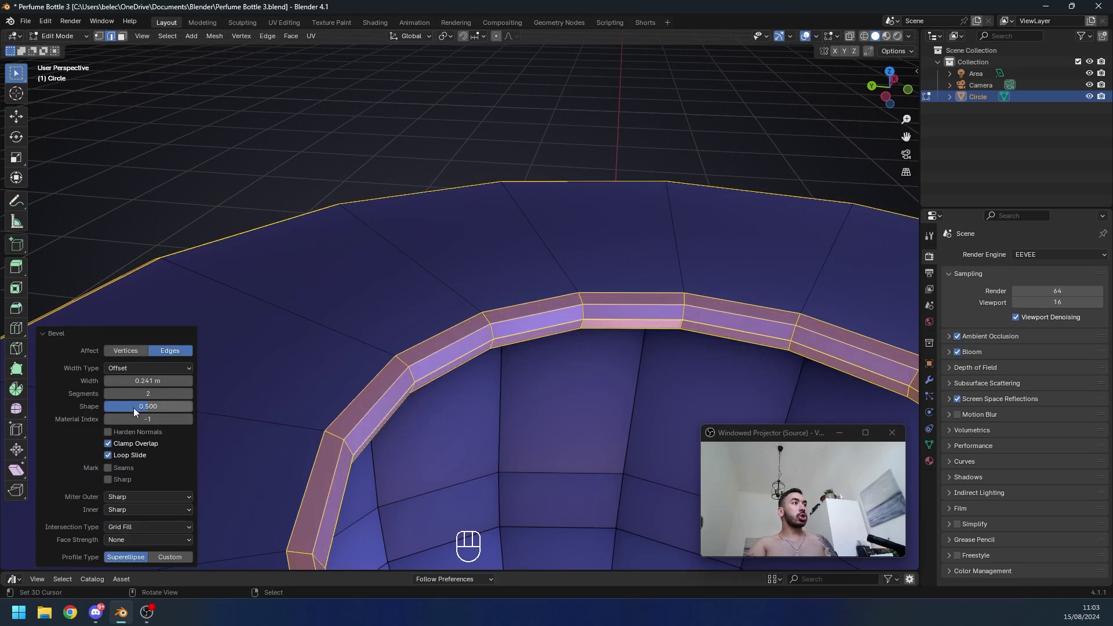
pyautogui.click(142, 410)
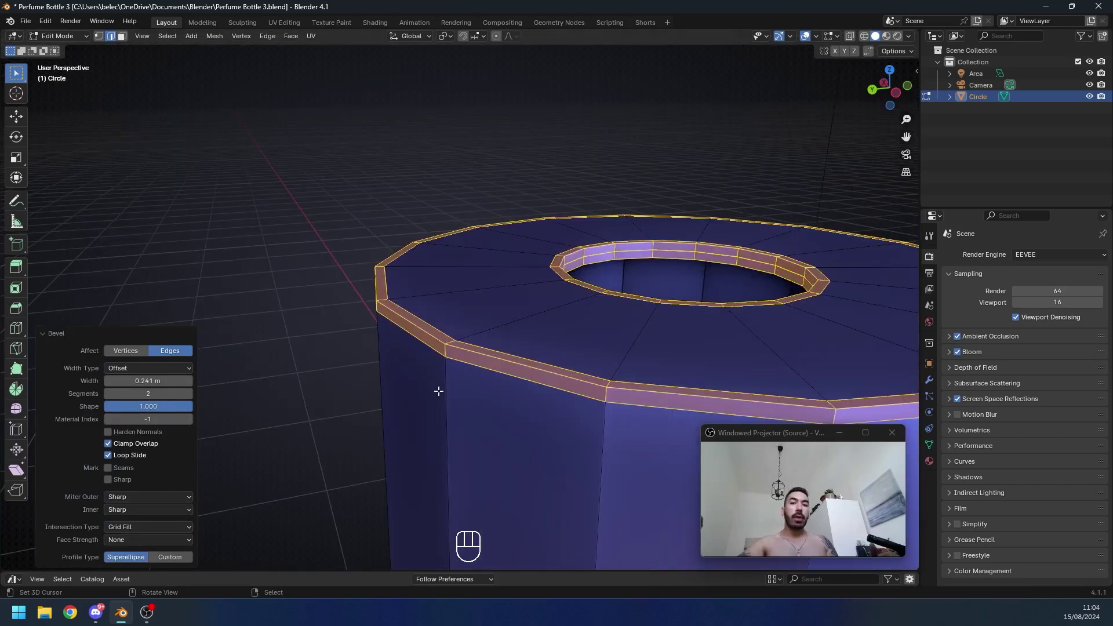
# Step: Add an edge loop near the top and apply a subdivision modifier to the body
pyautogui.press('ctrl+z')
pyautogui.press('ctrl+r')
pyautogui.press('ctrl+z')
pyautogui.press('ctrl+r')
pyautogui.press('ctrl+r')
pyautogui.press('ctrl+z')
pyautogui.press('ctrl+2')
pyautogui.press('Tab')
pyautogui.press('ctrl+0')
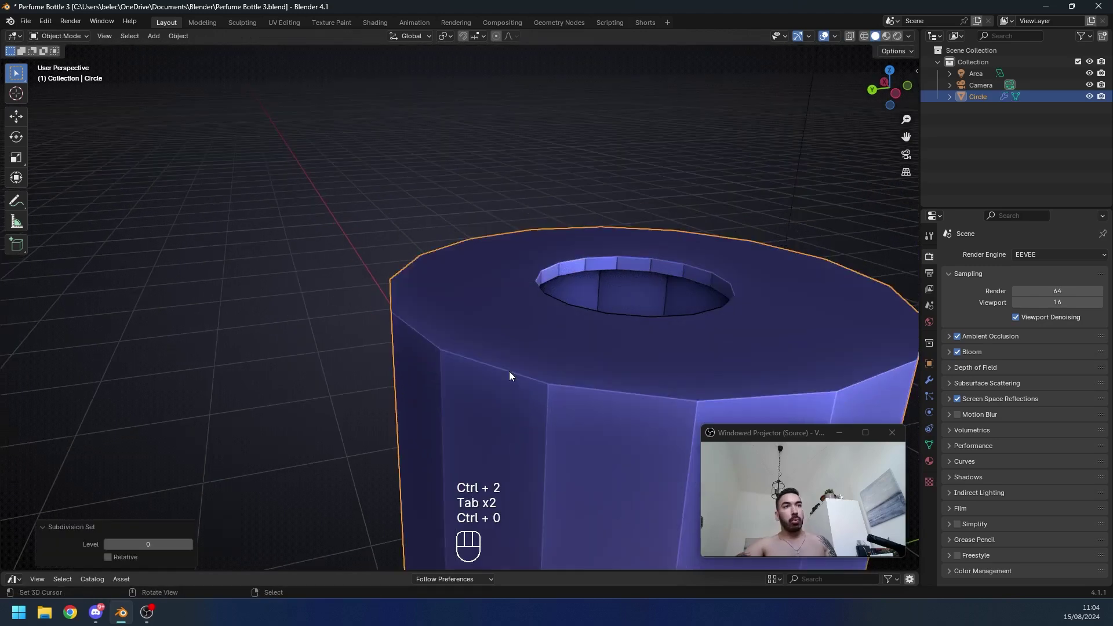
# Step: Raise the body's subdivision smoothing and inspect it before re-entering Edit Mode
pyautogui.press('ctrl+2')
pyautogui.press('3')
pyautogui.press('Tab')
pyautogui.middleClick(514, 280)
pyautogui.middleClick(511, 263)
pyautogui.press('Tab')
pyautogui.press('Tab')
pyautogui.middleClick(461, 293)
pyautogui.press('Tab')
pyautogui.click(437, 313)
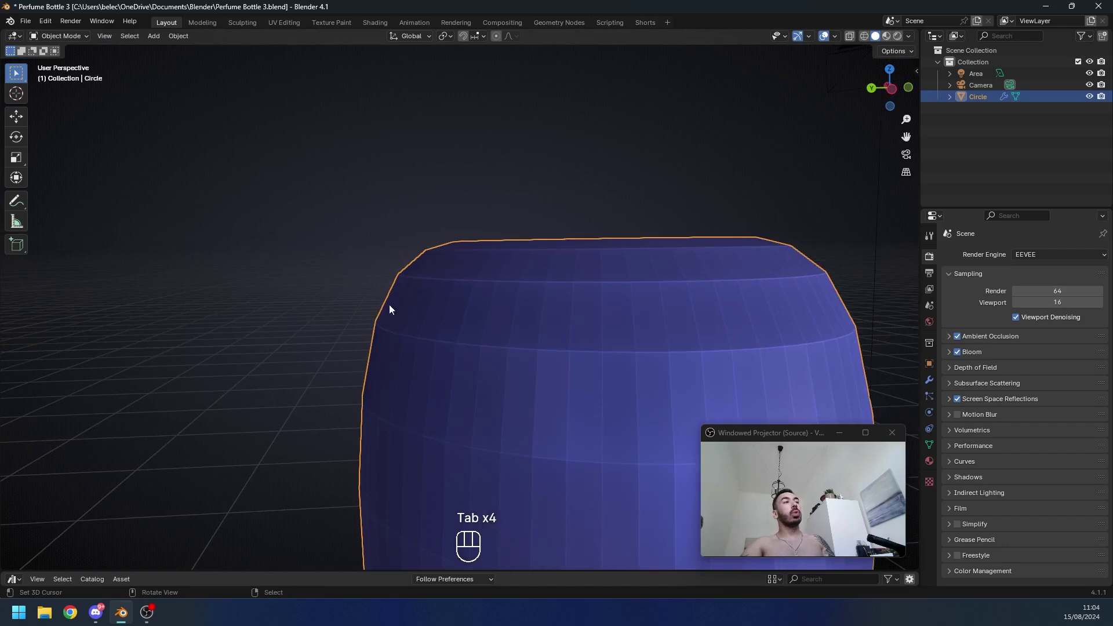
pyautogui.click(413, 346)
pyautogui.press('Tab')
# Step: Slide an edge loop toward the top rim to sharpen the bevelled edge
pyautogui.press('ctrl+r')
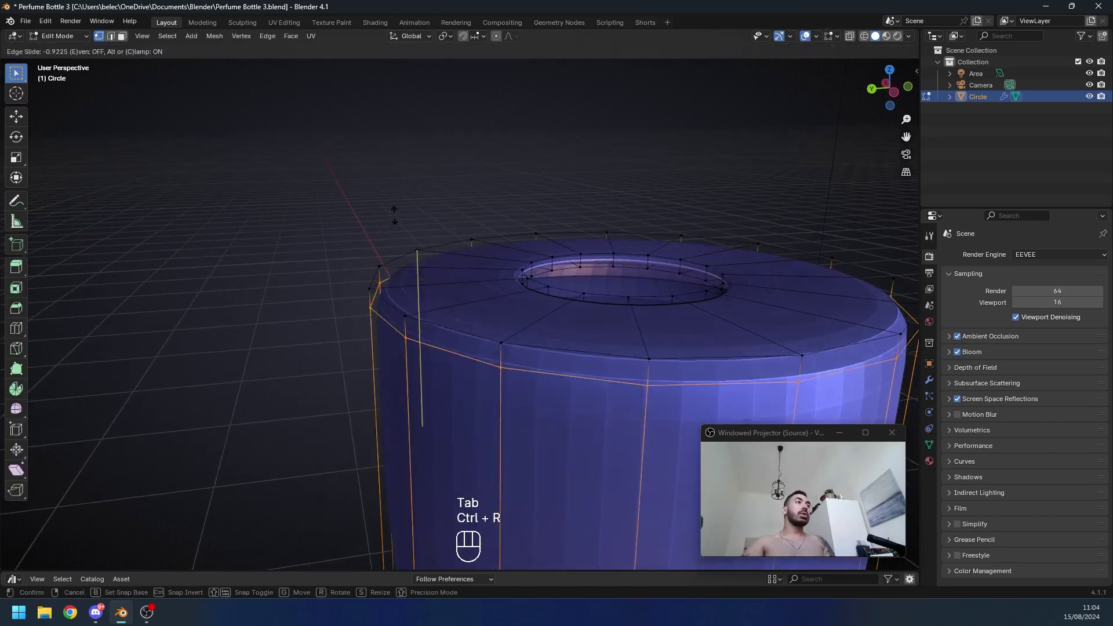
pyautogui.press('ctrl+r')
pyautogui.press('Tab')
pyautogui.click(411, 302)
pyautogui.moveTo(408, 265); pyautogui.dragTo(422, 284)
pyautogui.press('Tab')
pyautogui.press('ctrl+z')
# Step: Select the bottom edge ring and begin bevelling the base
pyautogui.press('2')
pyautogui.press('shift+g')
pyautogui.click(468, 348)
pyautogui.press('ctrl+b')
pyautogui.press('ctrl+z')
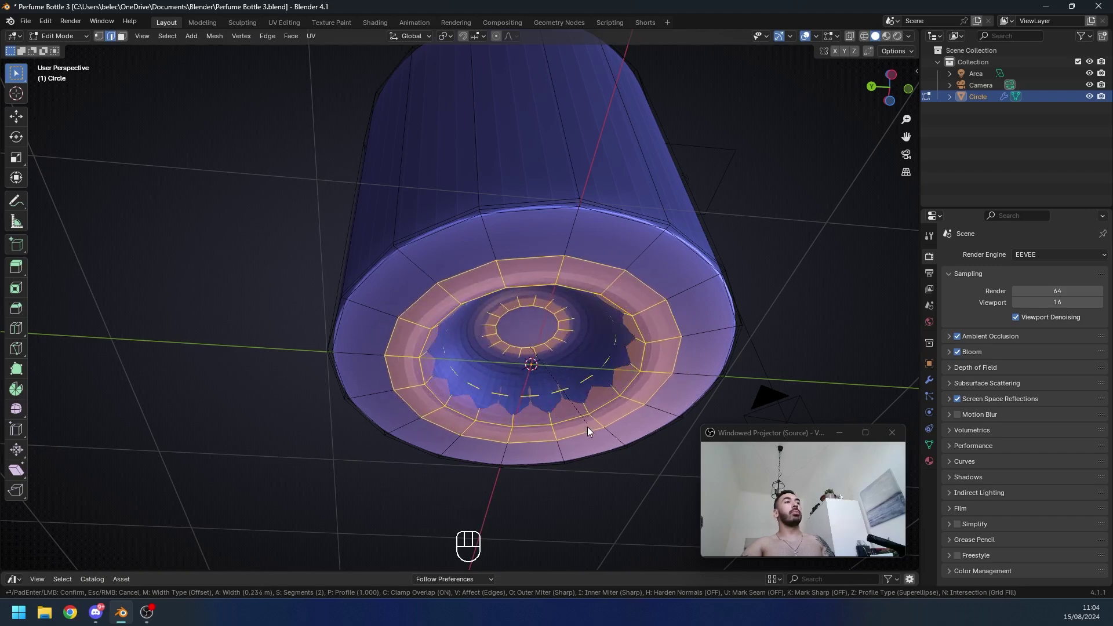
# Step: Set the base bevel width and push the centre face up along Z into a concave underside
pyautogui.press('Tab')
pyautogui.moveTo(530, 369); pyautogui.dragTo(508, 375)
pyautogui.press('Tab')
pyautogui.middleClick(452, 320)
pyautogui.press('Tab')
pyautogui.press('z')
pyautogui.middleClick(484, 306)
pyautogui.click(483, 306)
pyautogui.press('z')
pyautogui.press('g')
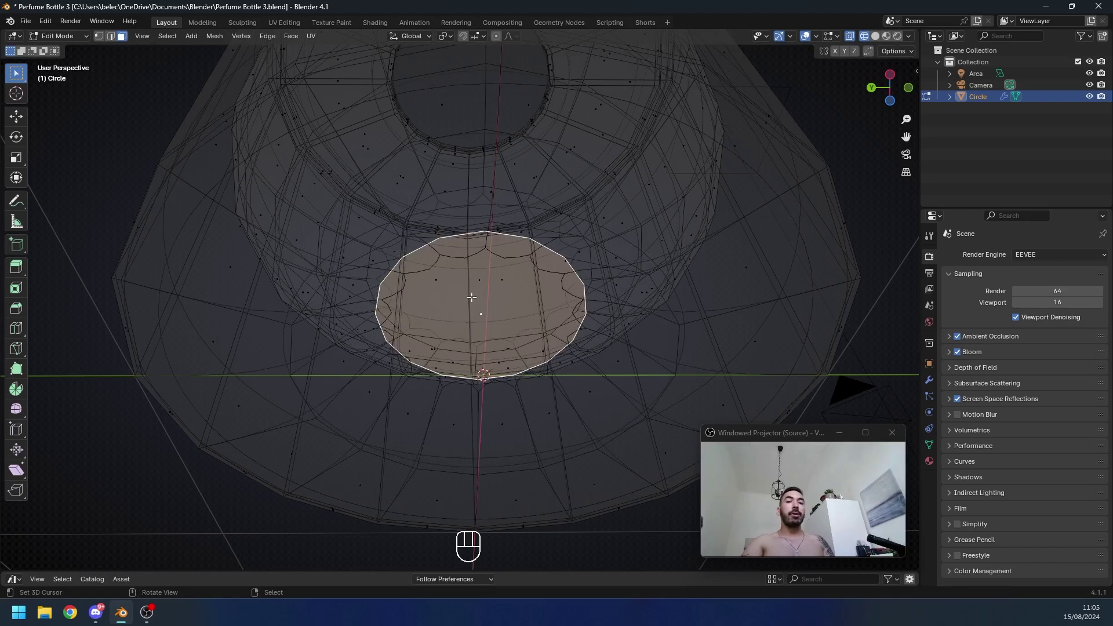
pyautogui.press('z')
pyautogui.press('z')
pyautogui.press('z')
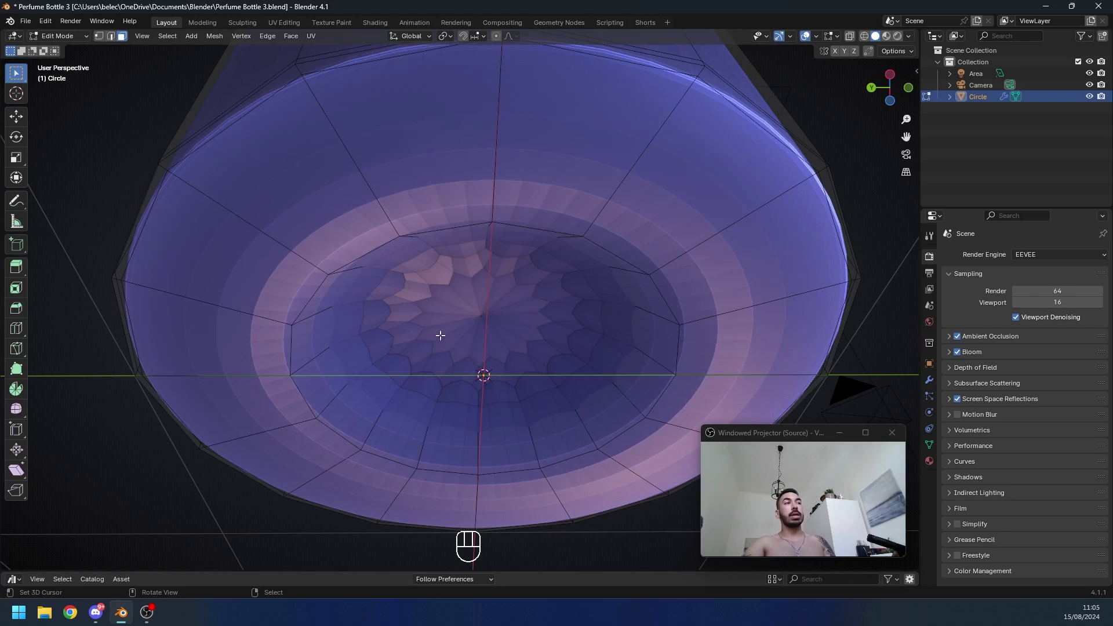
pyautogui.press('z')
pyautogui.press('Tab')
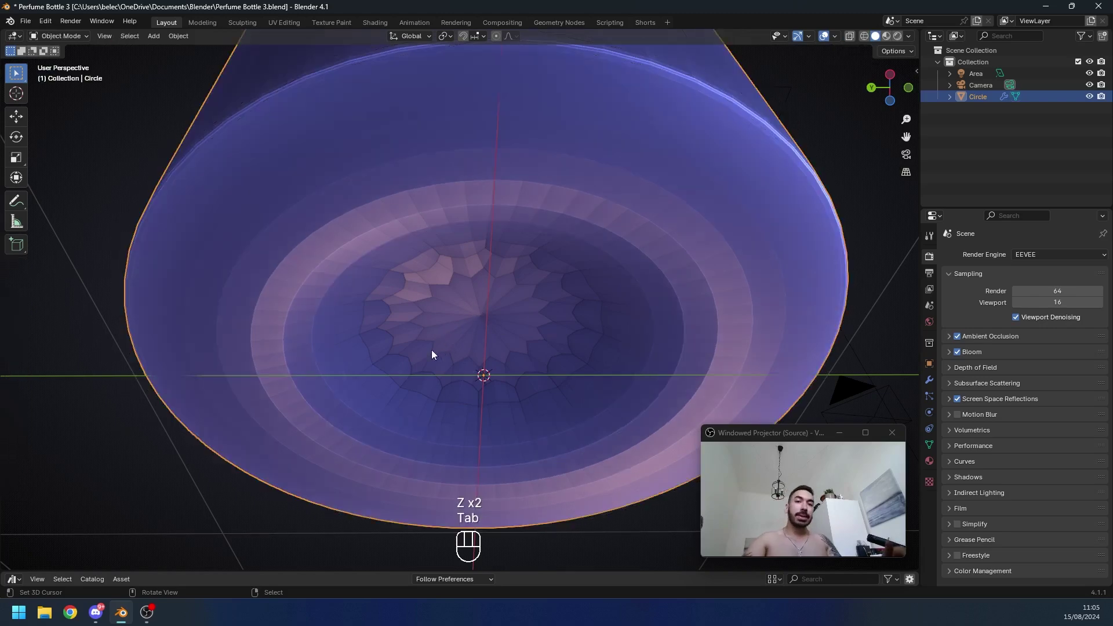
# Step: Bevel the inner base ring into a raised rounded circle
pyautogui.press('q')
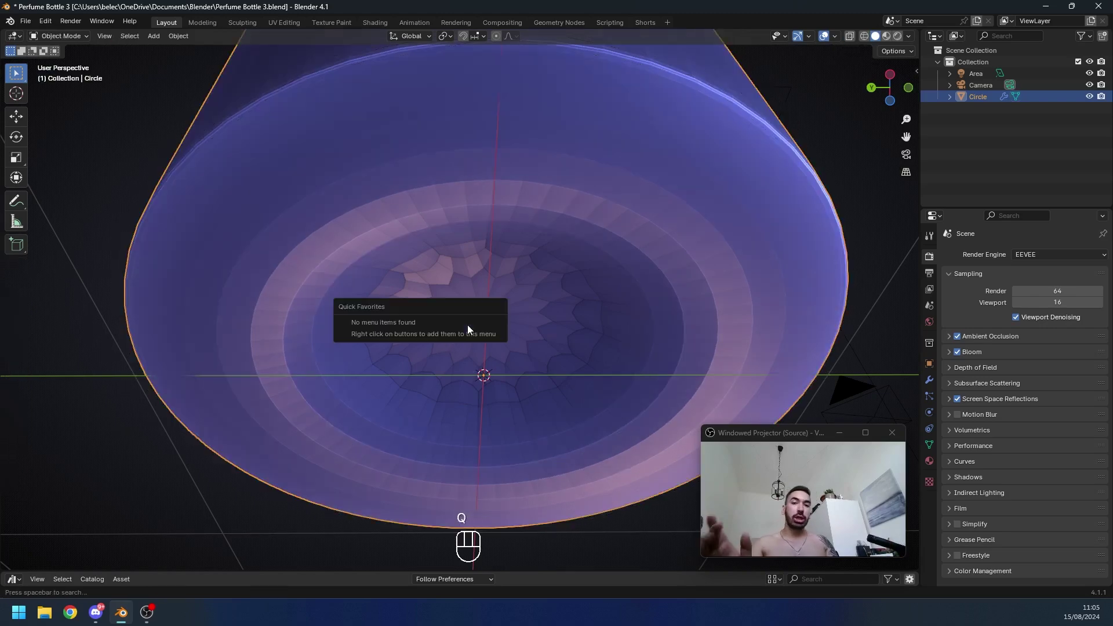
pyautogui.press('Tab')
pyautogui.press('2')
pyautogui.press('z')
pyautogui.press('ctrl+b')
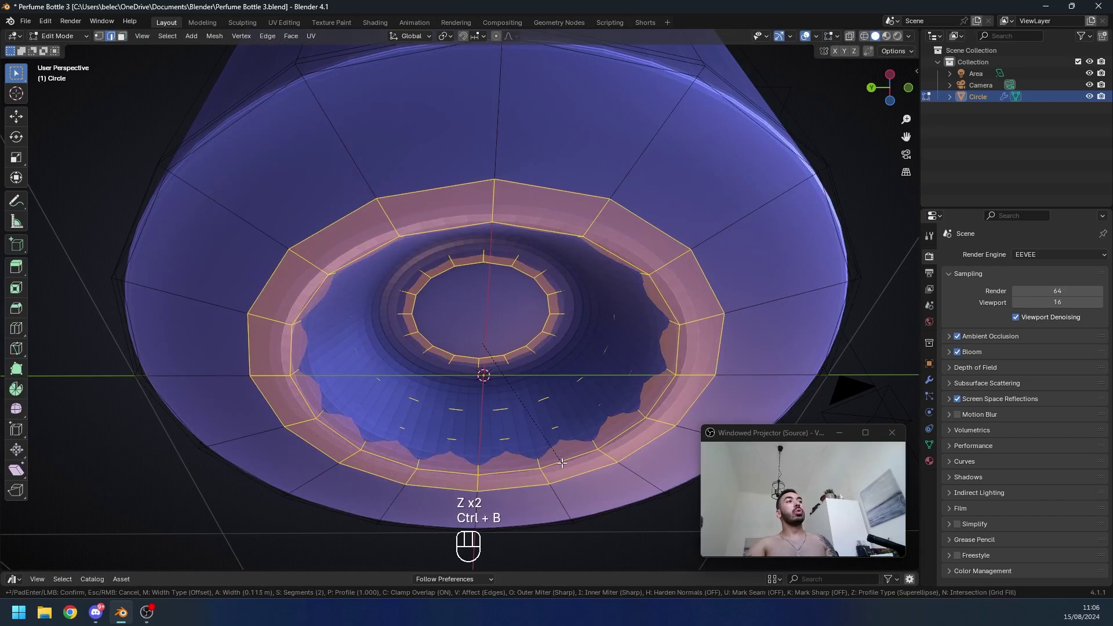
pyautogui.press('Tab')
pyautogui.click(485, 364)
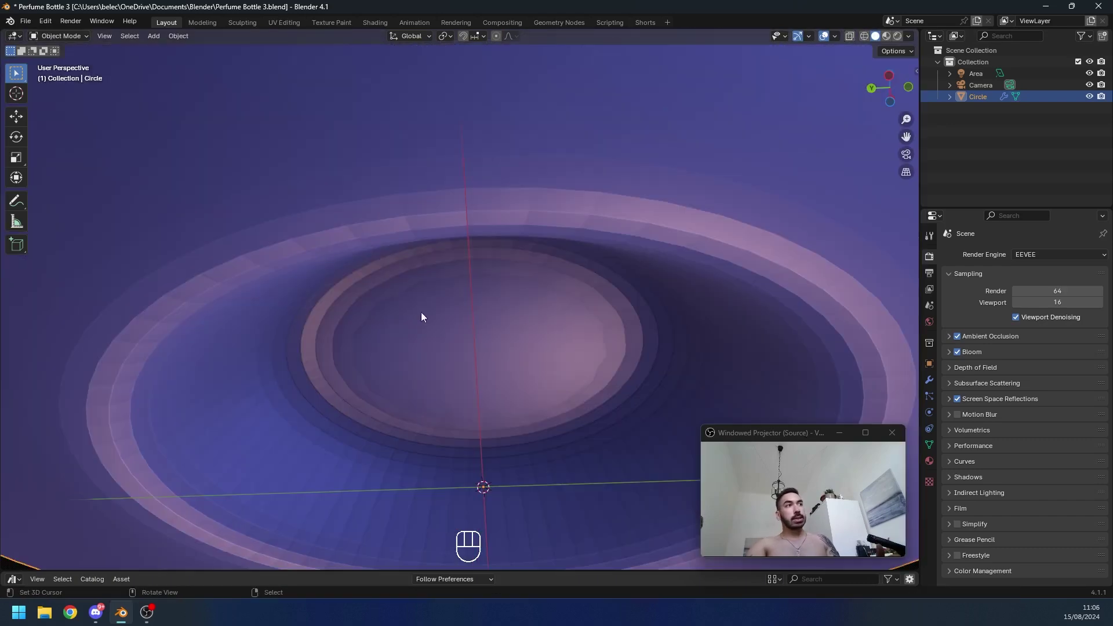
pyautogui.click(437, 354)
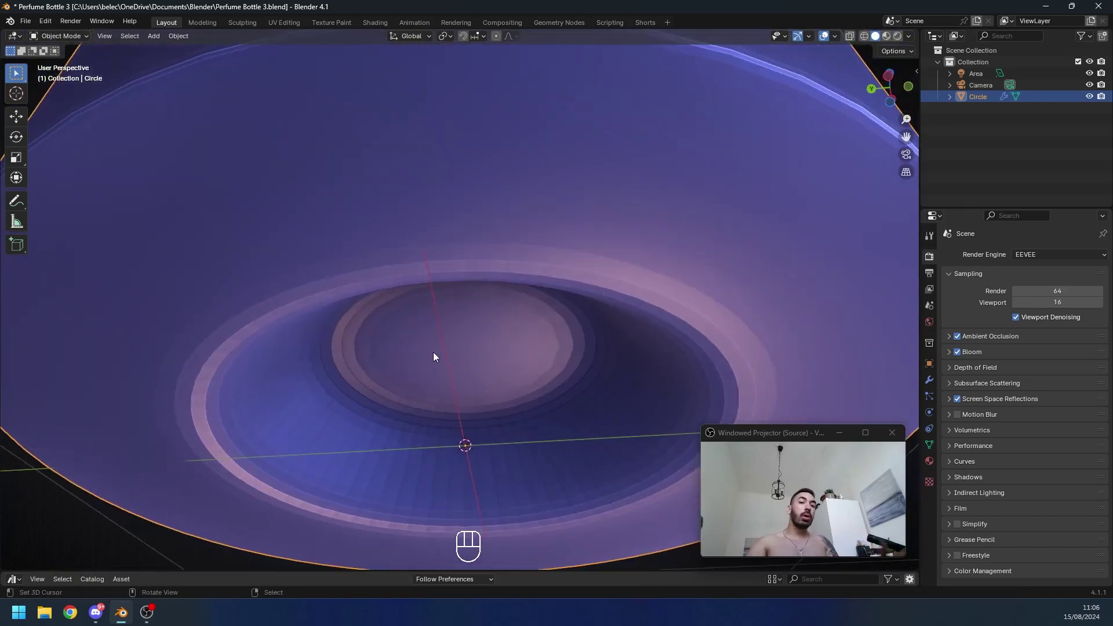
# Step: Select the floor faces inside the opening and bring up the delete options
pyautogui.press('Tab')
pyautogui.press('3')
pyautogui.press('Tab')
pyautogui.press('Tab')
pyautogui.click(448, 321)
pyautogui.press('x')
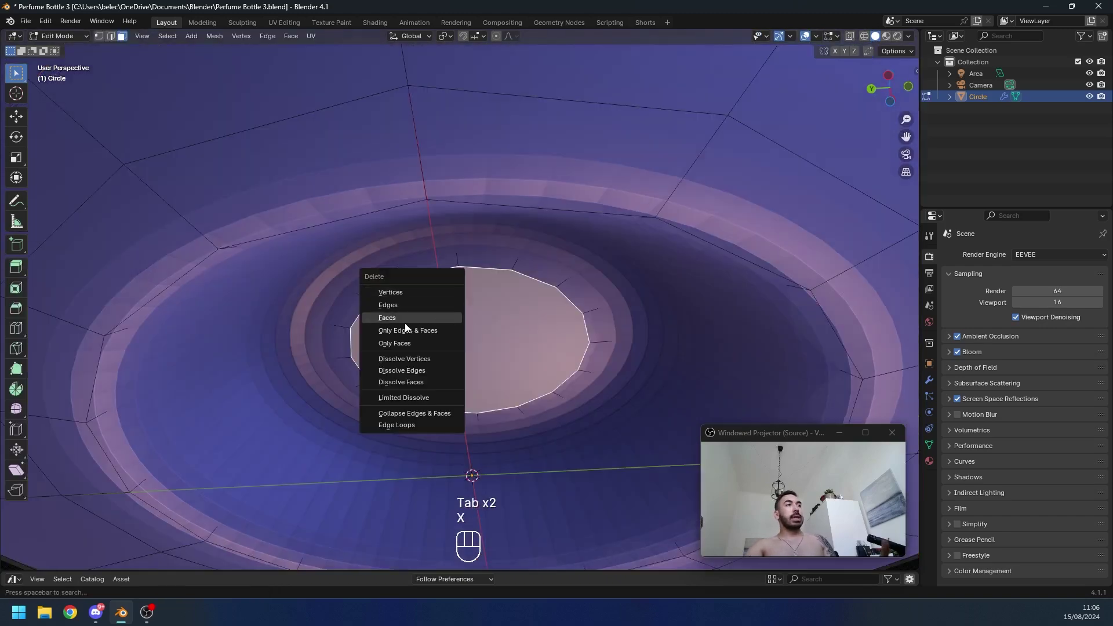
# Step: Delete the floor faces and grid-fill the open boundary with quads
pyautogui.press('1')
pyautogui.click(385, 282)
pyautogui.moveTo(298, 40); pyautogui.dragTo(496, 258)
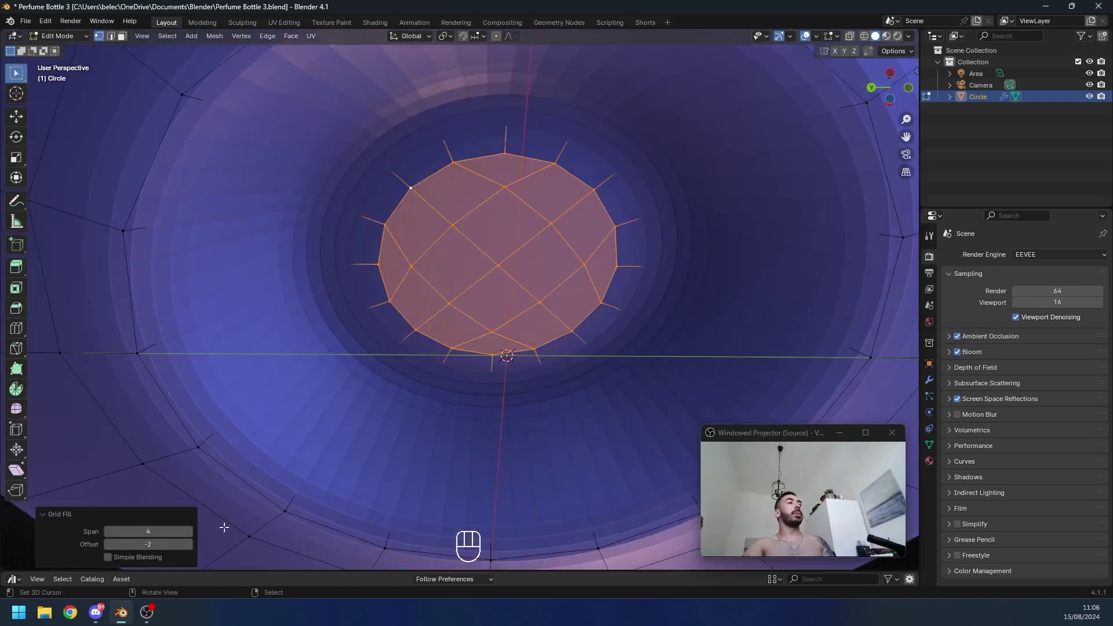
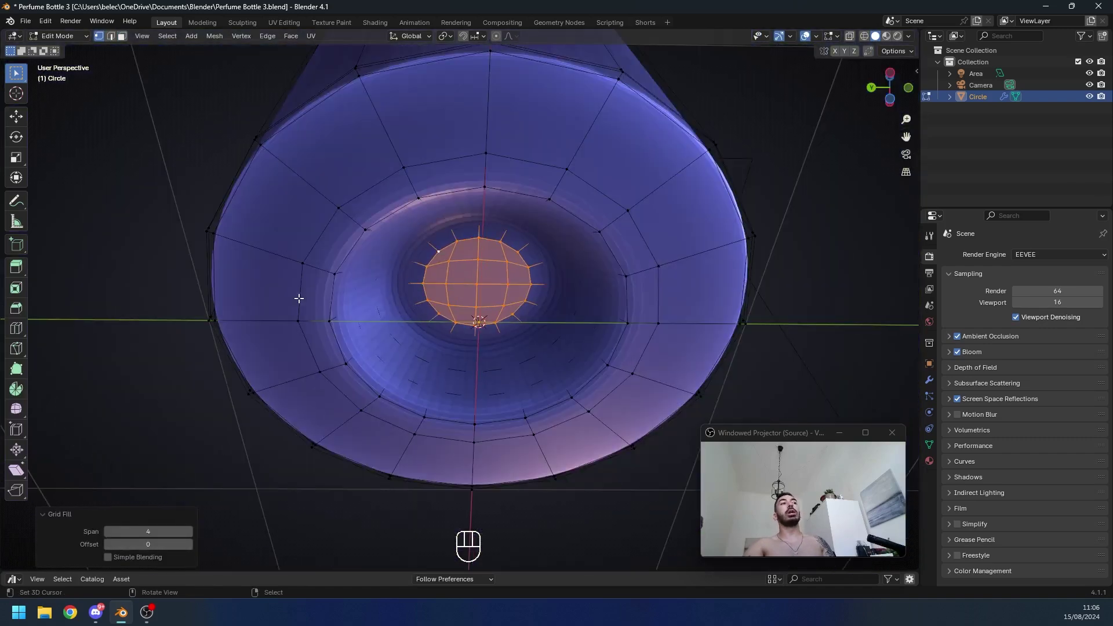
pyautogui.press('Tab')
pyautogui.press('Tab')
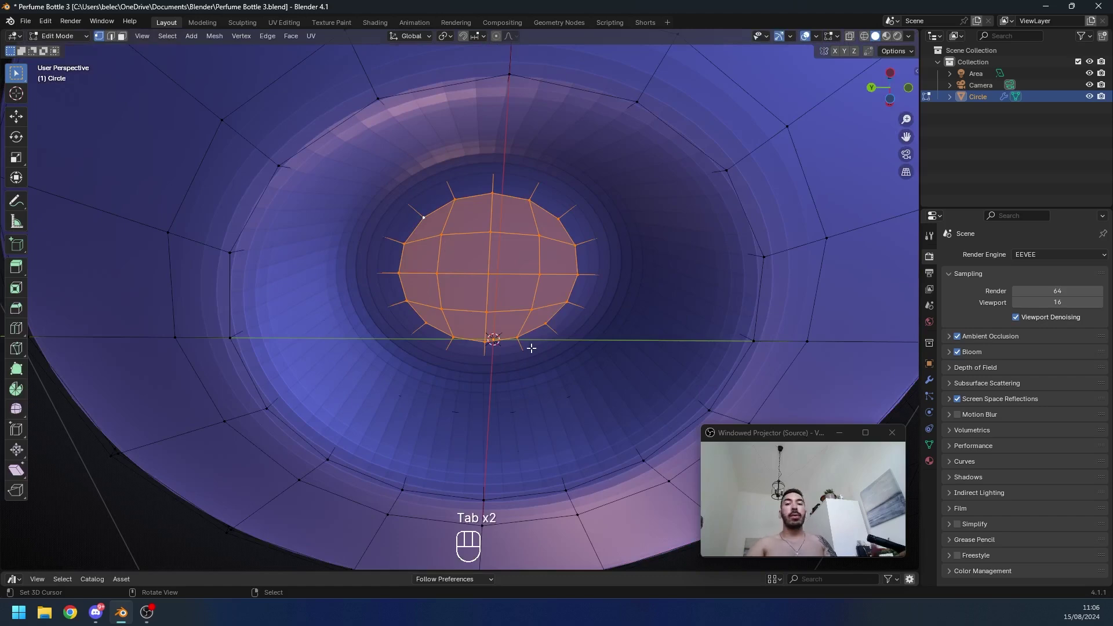
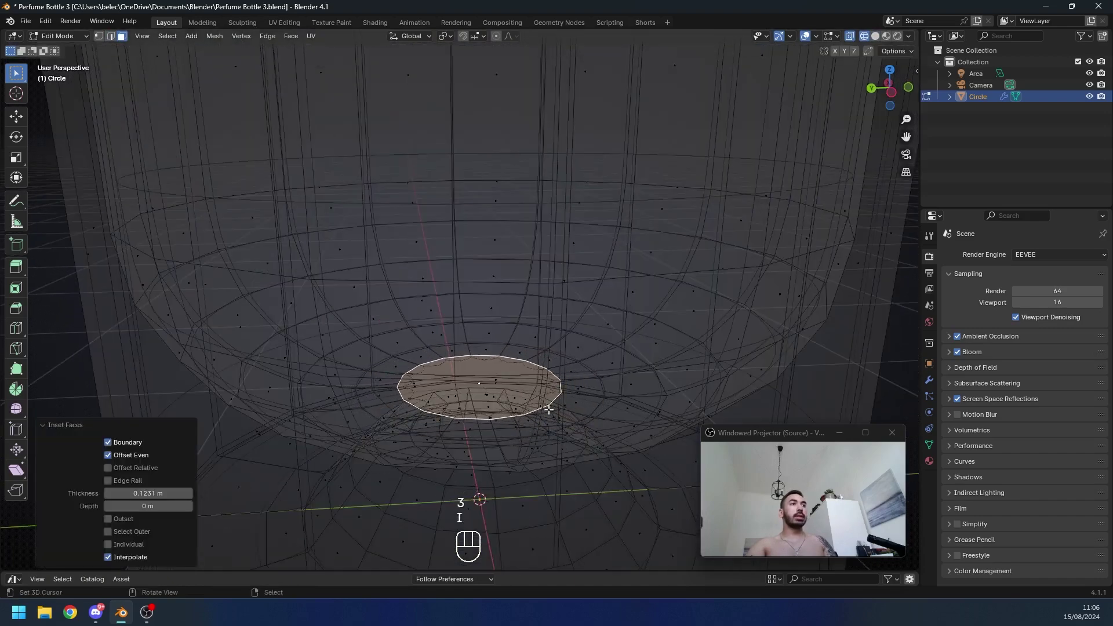
pyautogui.press('x')
pyautogui.press('1')
pyautogui.click(459, 351)
pyautogui.moveTo(299, 87); pyautogui.dragTo(310, 173)
# Step: Adjust the grid fill Offset to align the pattern and view the finished body
pyautogui.doubleClick(193, 547)
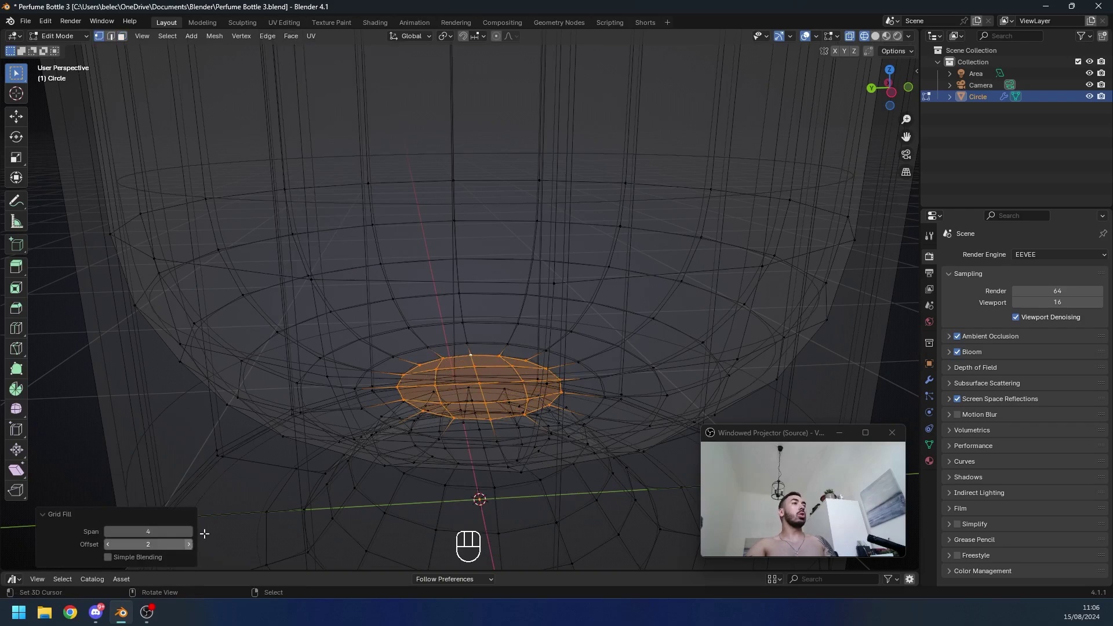
pyautogui.moveTo(458, 366); pyautogui.dragTo(451, 401)
pyautogui.press('Tab')
pyautogui.press('z')
pyautogui.moveTo(506, 366); pyautogui.dragTo(506, 393)
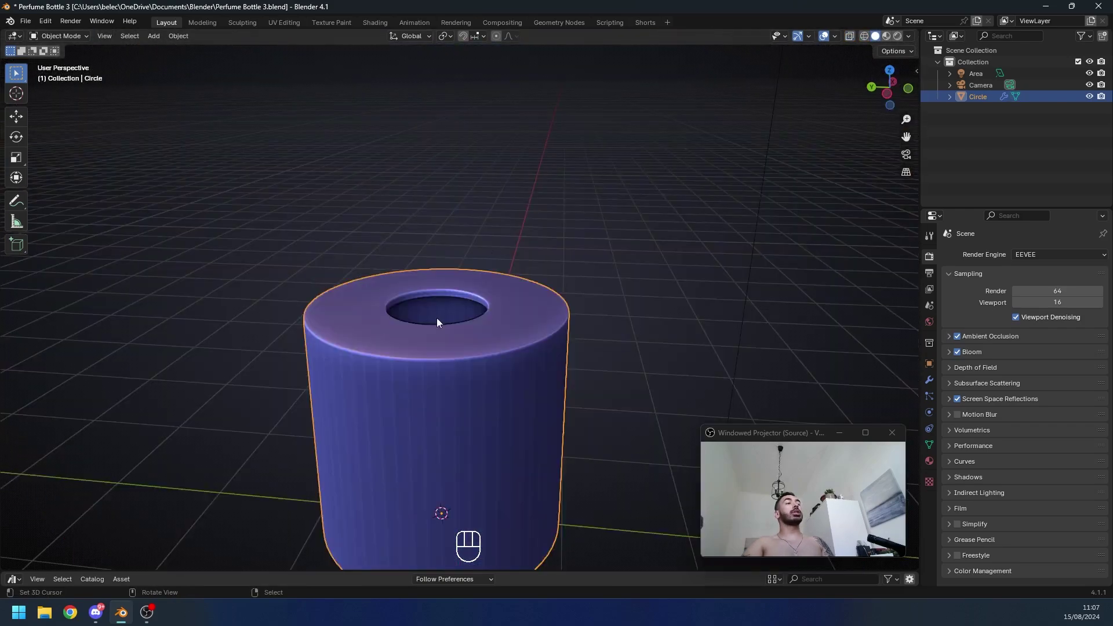
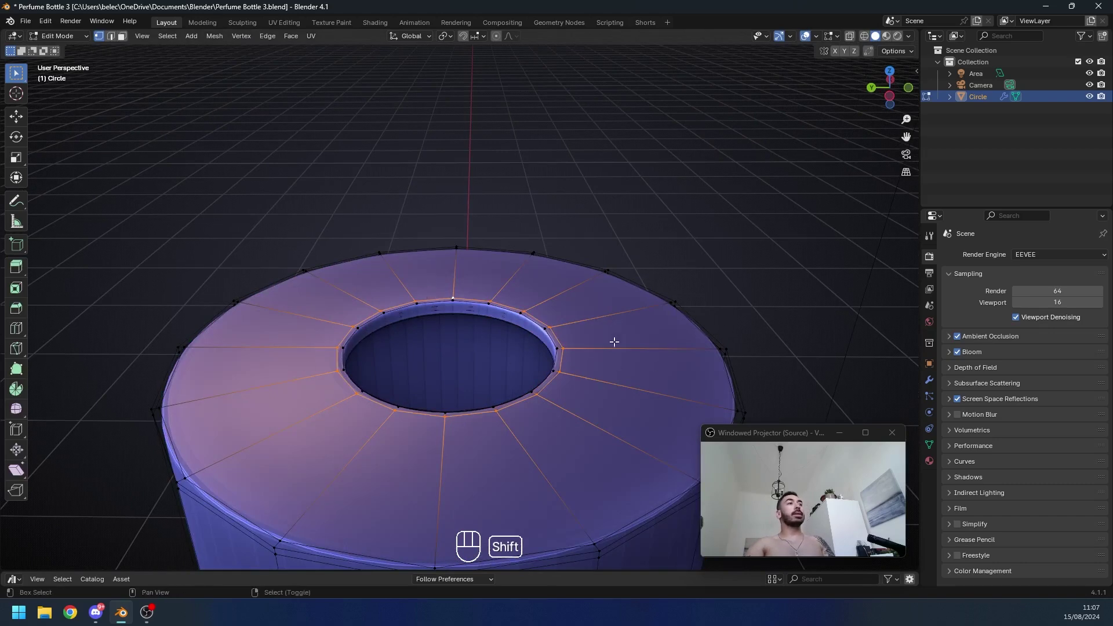
# Step: Return to Object Mode and bring up the Add menu's Mesh list for a new object
pyautogui.press('shift+s')
pyautogui.press('Tab')
pyautogui.click(429, 338)
pyautogui.click(455, 286)
pyautogui.moveTo(481, 334); pyautogui.dragTo(481, 347)
pyautogui.press('shift+a')
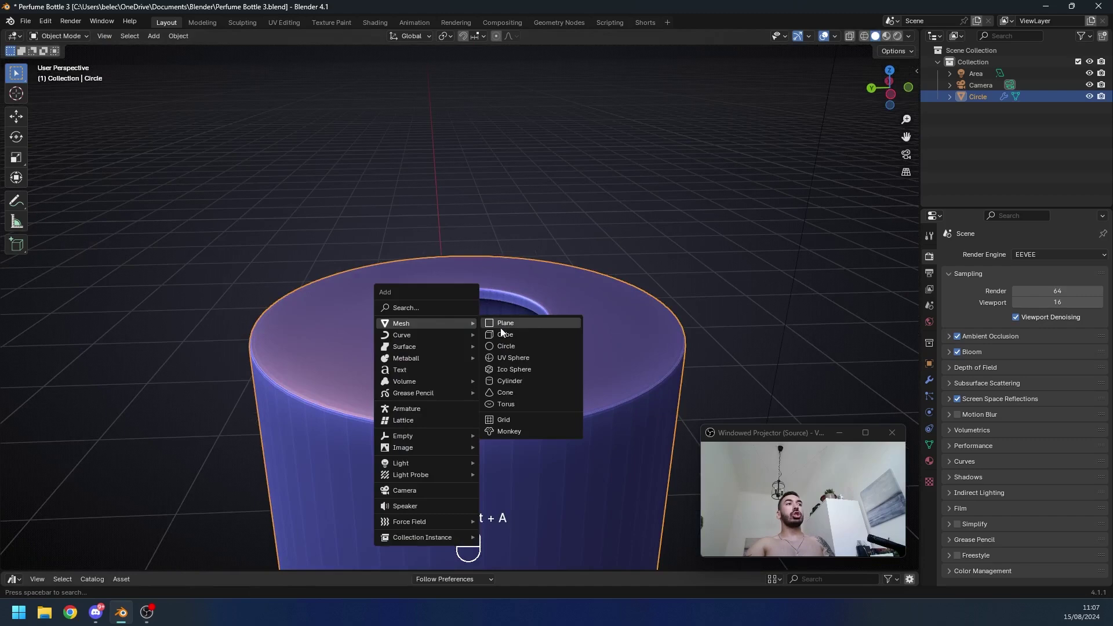
# Step: Add a new circle mesh and scale it down to fit the bottle's opening
pyautogui.press('Tab')
pyautogui.press('1')
pyautogui.press('s')
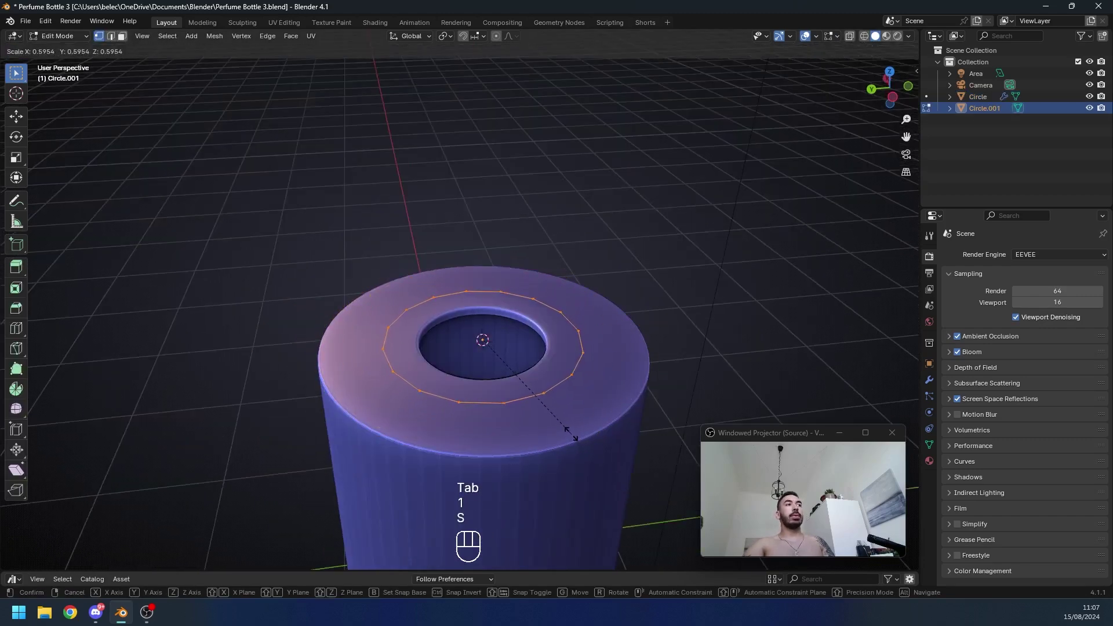
pyautogui.press('s')
pyautogui.press('Tab')
pyautogui.middleClick(402, 296)
pyautogui.moveTo(392, 289); pyautogui.dragTo(377, 309)
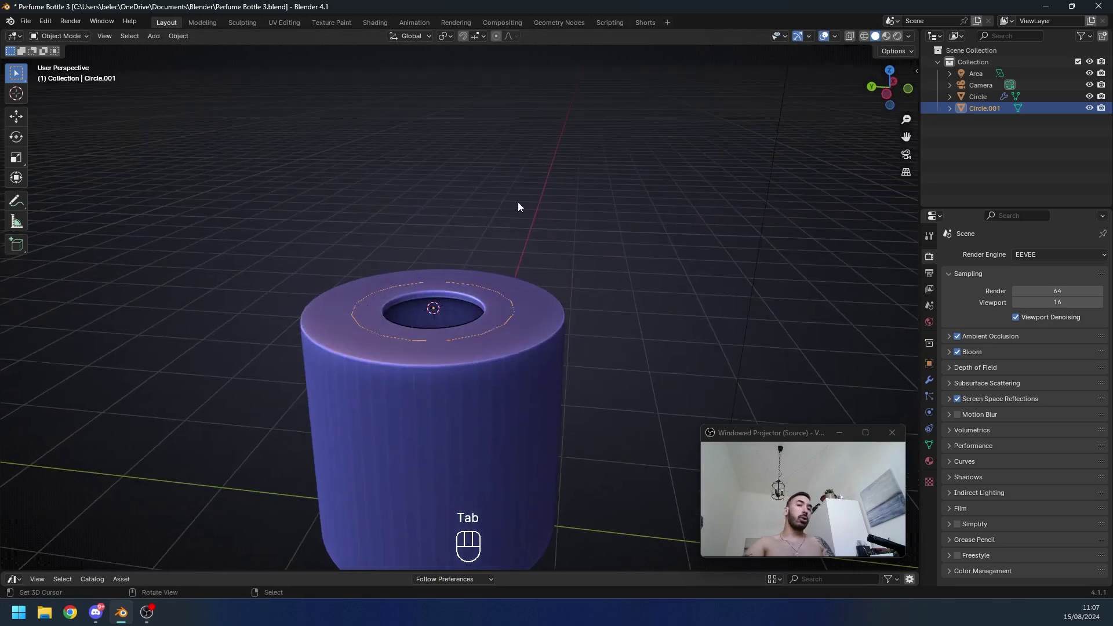
pyautogui.press('s')
pyautogui.middleClick(535, 374)
# Step: Fill the circle, extrude it into a thin disc and inset its top face for the collar rim
pyautogui.press('f')
pyautogui.press('e')
pyautogui.press('i')
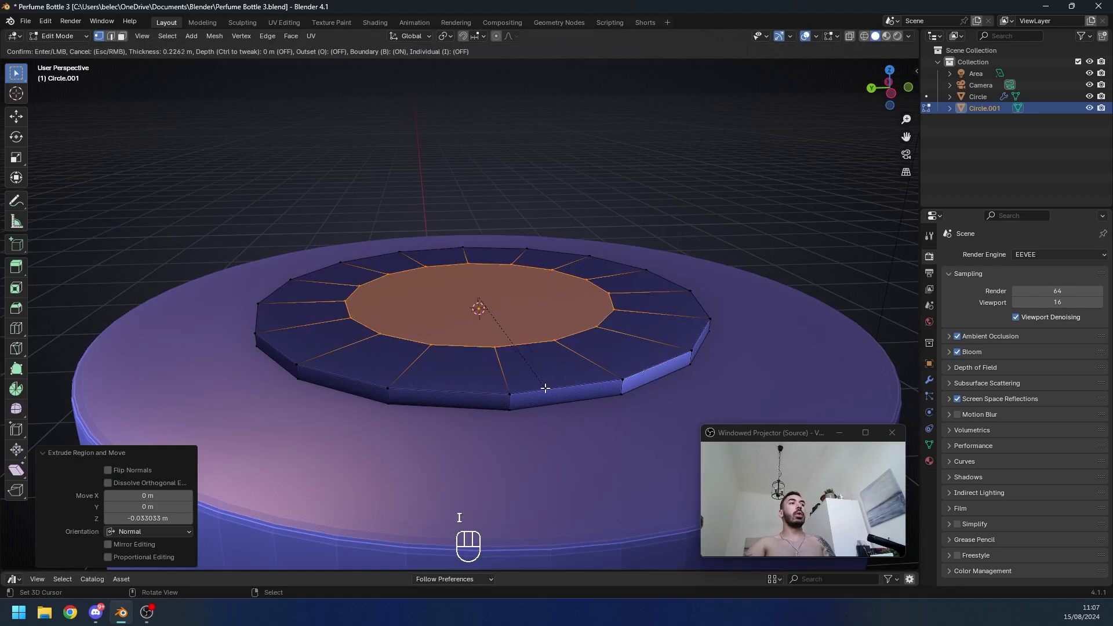
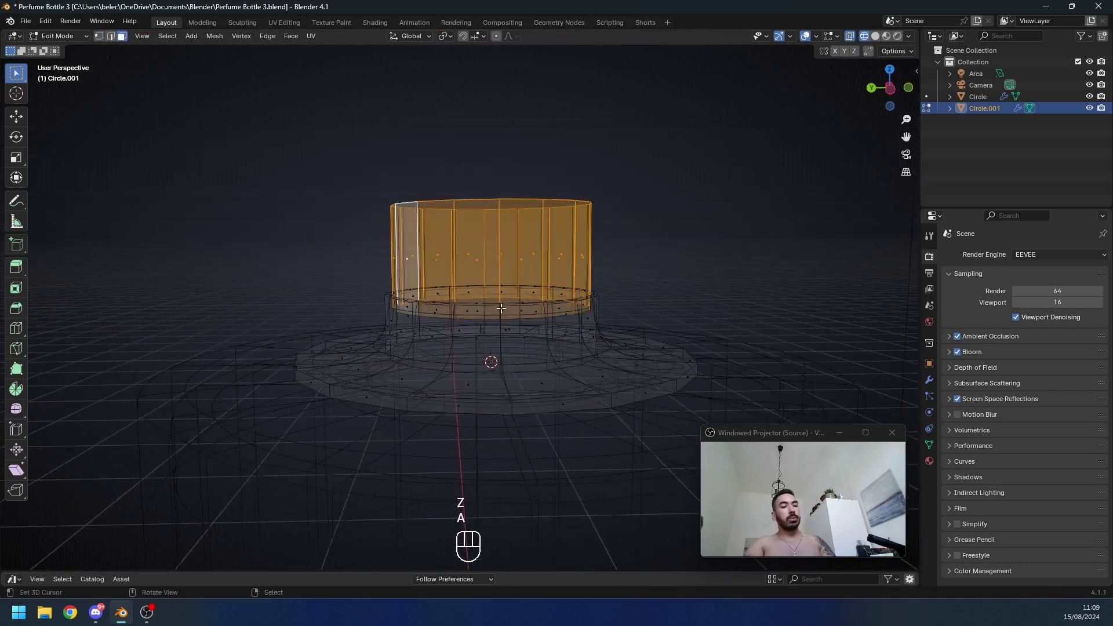
# Step: Separate the top ring into its own object Circle.002 and select its upper edges for the cap
pyautogui.press('p')
pyautogui.press('Tab')
pyautogui.press('z')
pyautogui.press('Tab')
pyautogui.middleClick(460, 272)
pyautogui.click(272, 212)
pyautogui.click(275, 279)
pyautogui.moveTo(277, 278); pyautogui.dragTo(328, 294)
pyautogui.moveTo(344, 298); pyautogui.dragTo(389, 305)
pyautogui.press('z')
pyautogui.moveTo(498, 42); pyautogui.dragTo(447, 349)
pyautogui.middleClick(503, 359)
# Step: Lift the cap's top edges along Z with proportional falloff to give it a softly curved rim
pyautogui.press('g')
pyautogui.press('g')
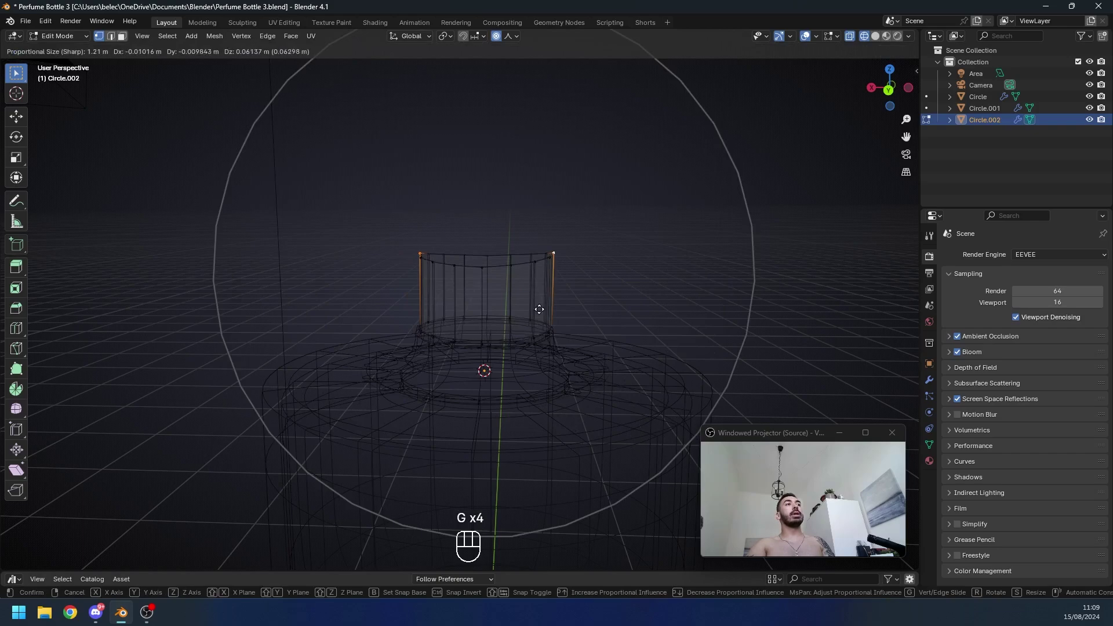
pyautogui.middleClick(531, 349)
pyautogui.press('g')
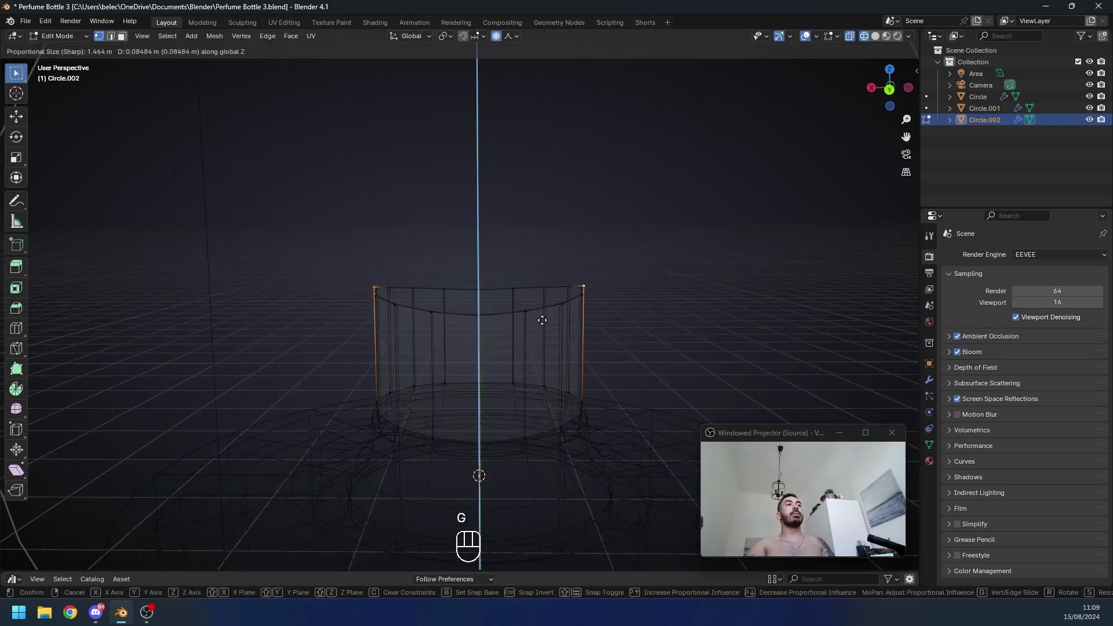
pyautogui.click(551, 326)
pyautogui.press('Tab')
pyautogui.click(558, 323)
pyautogui.click(425, 286)
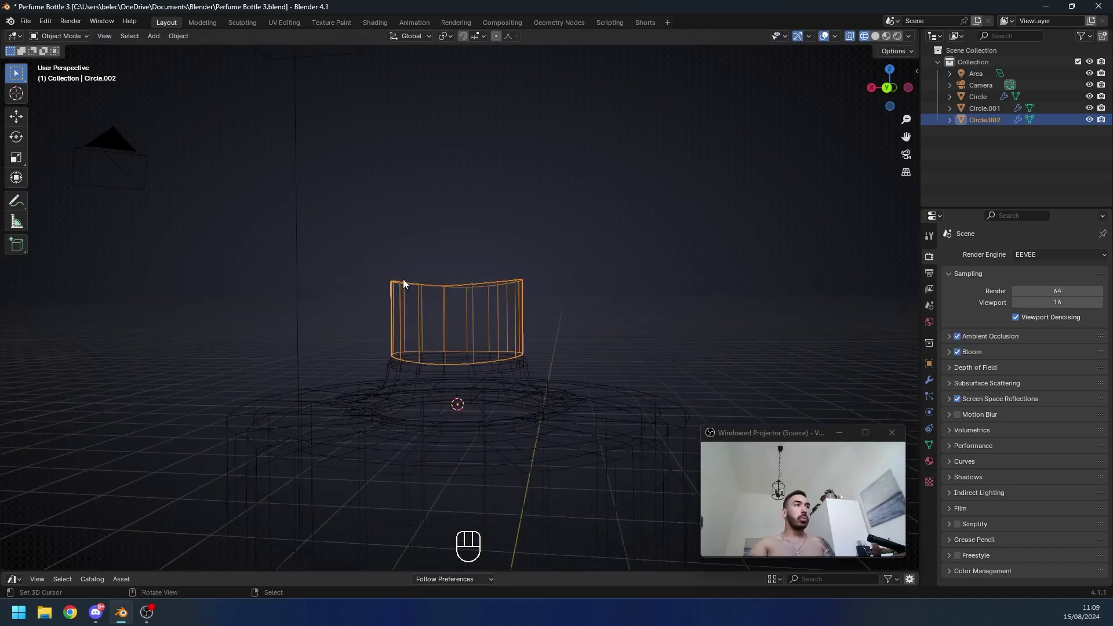
pyautogui.middleClick(411, 274)
pyautogui.middleClick(565, 291)
pyautogui.press('z')
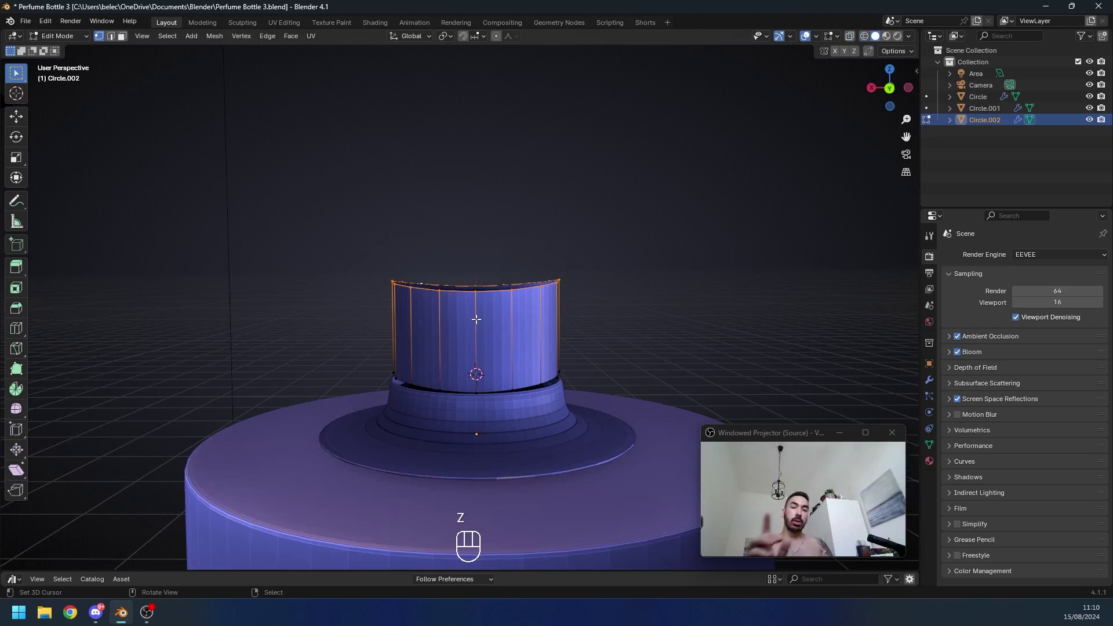
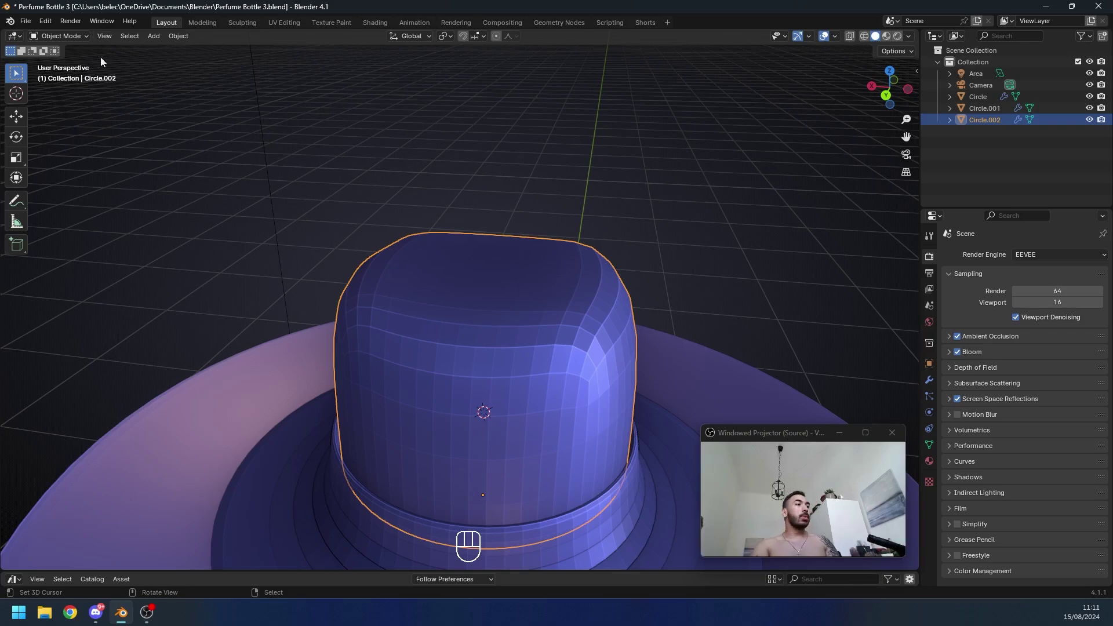
# Step: Bevel the cap's top rim edge loop into three rounded edge loops
pyautogui.middleClick(322, 181)
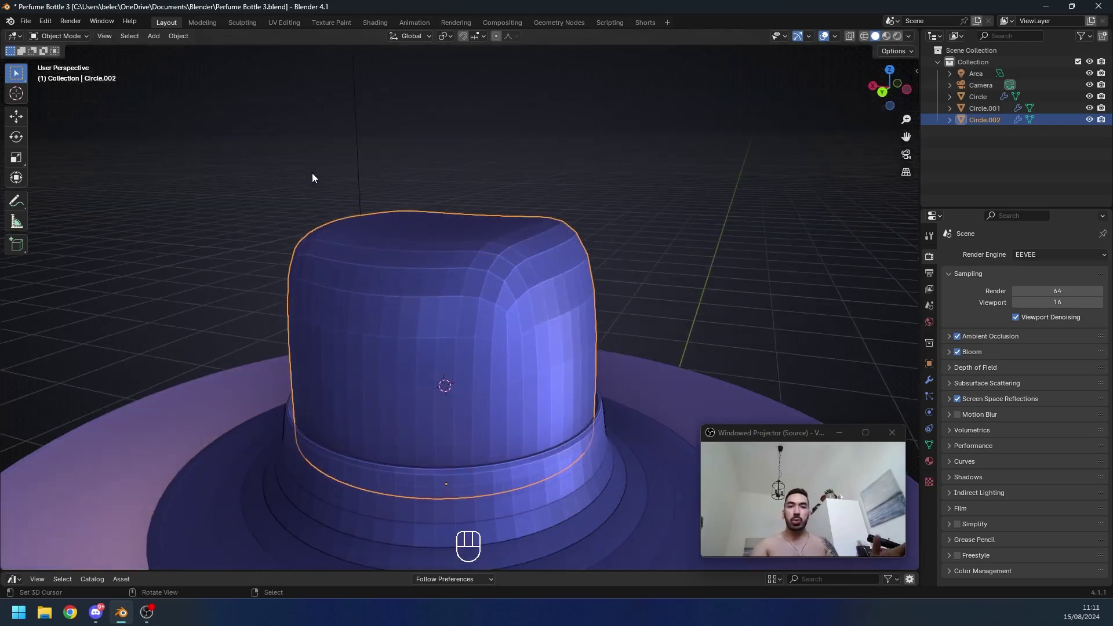
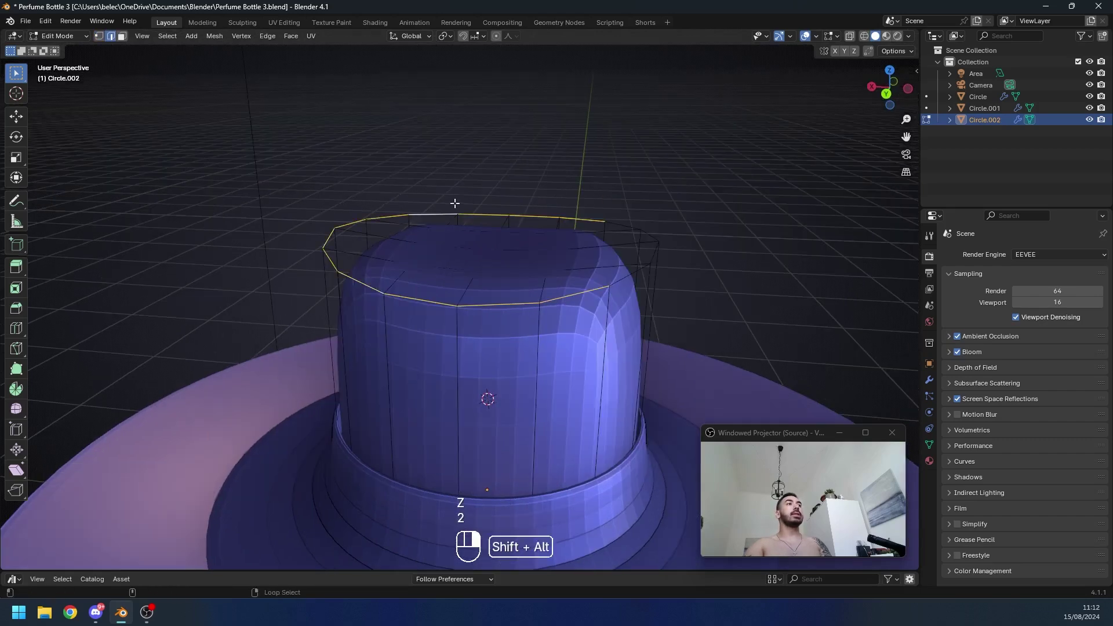
pyautogui.click(656, 235)
pyautogui.press('ctrl+b')
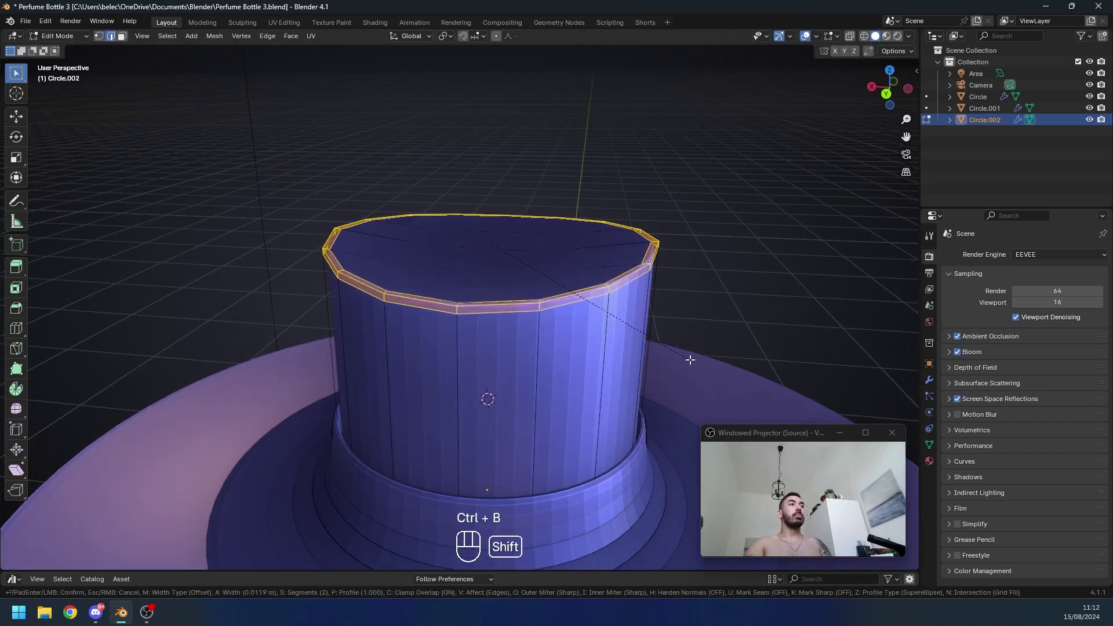
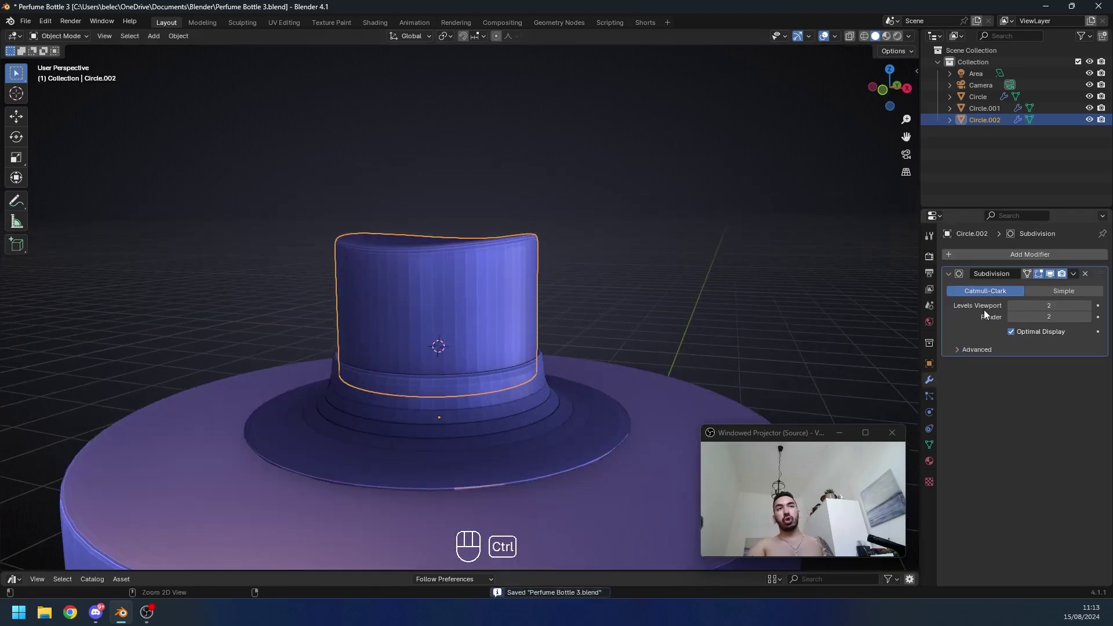
pyautogui.press('ctrl+a')
pyautogui.press('Tab')
pyautogui.press('Tab')
# Step: Add a Subdivision Surface modifier to the cap and apply it as permanent geometry
pyautogui.moveTo(437, 301); pyautogui.dragTo(464, 307)
pyautogui.moveTo(474, 303); pyautogui.dragTo(515, 304)
pyautogui.moveTo(474, 269); pyautogui.dragTo(501, 275)
pyautogui.press('3')
pyautogui.click(507, 265)
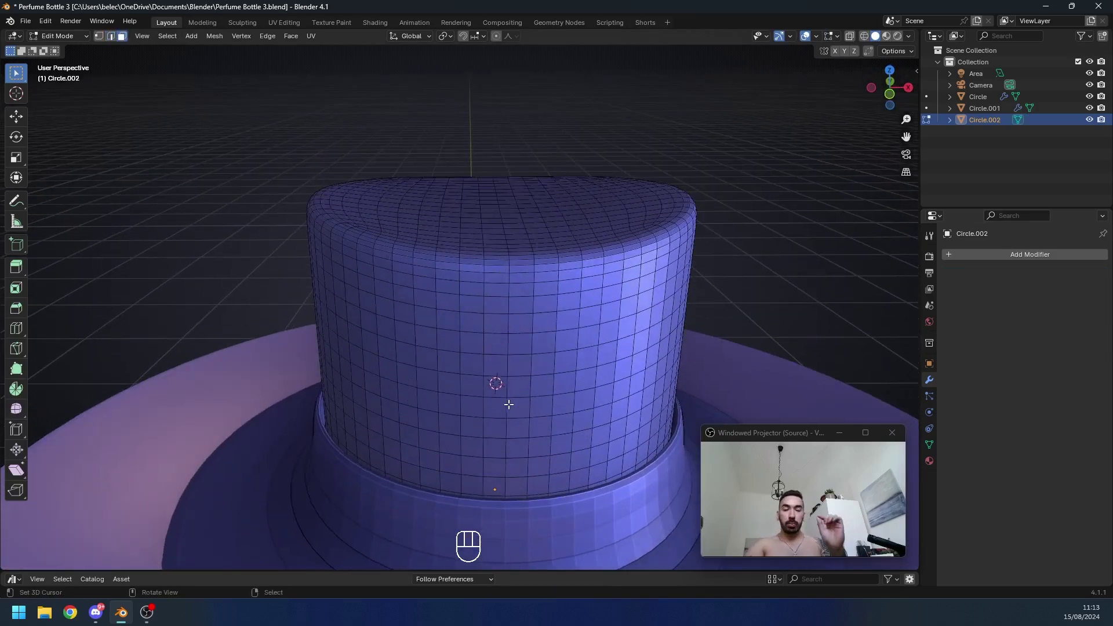
# Step: Select a small patch of faces on the cap's side and round it into a circle for the nozzle hole
pyautogui.press('alt+2')
pyautogui.click(513, 230)
pyautogui.middleClick(497, 288)
pyautogui.write('2')
pyautogui.middleClick(489, 298)
pyautogui.middleClick(485, 305)
pyautogui.moveTo(509, 304); pyautogui.dragTo(509, 283)
pyautogui.write('3')
pyautogui.click(469, 247)
pyautogui.click(537, 311)
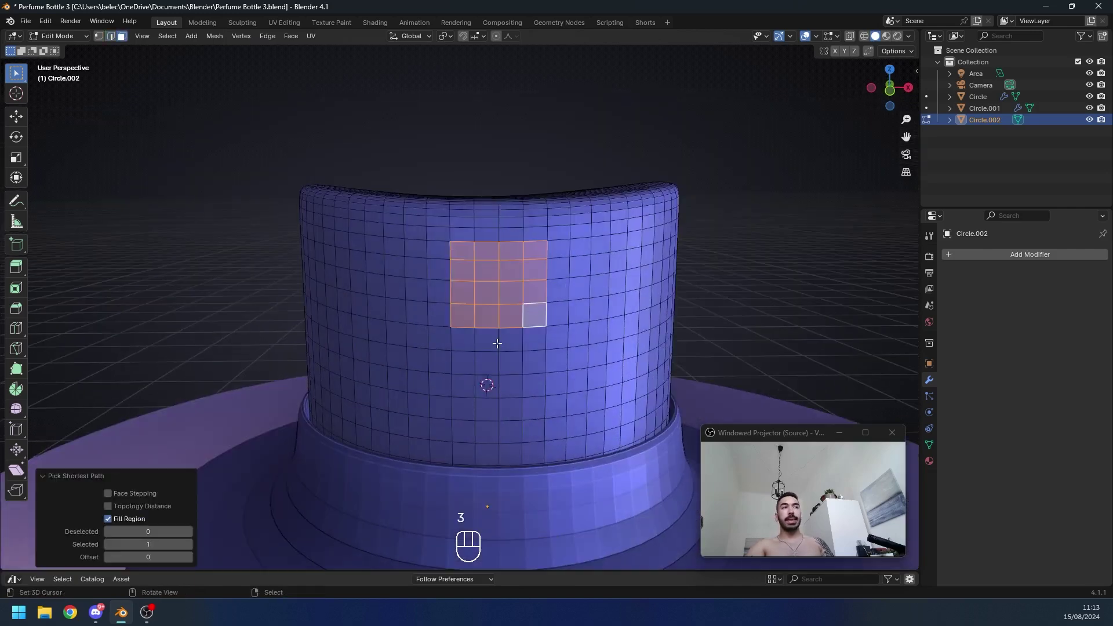
pyautogui.press('i')
pyautogui.press('Tab')
pyautogui.press('w')
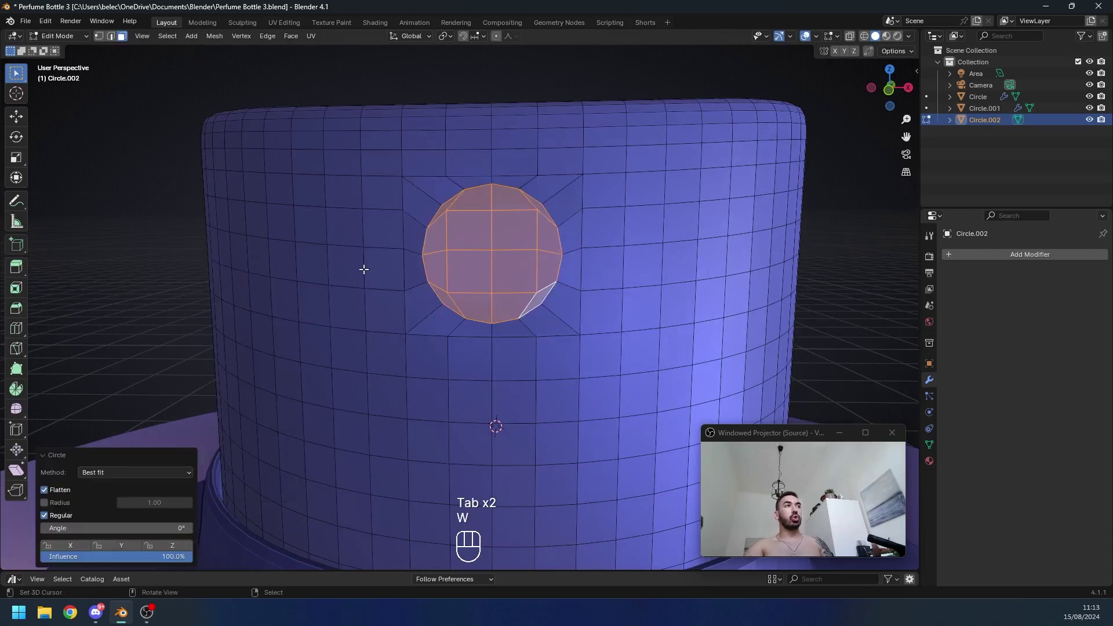
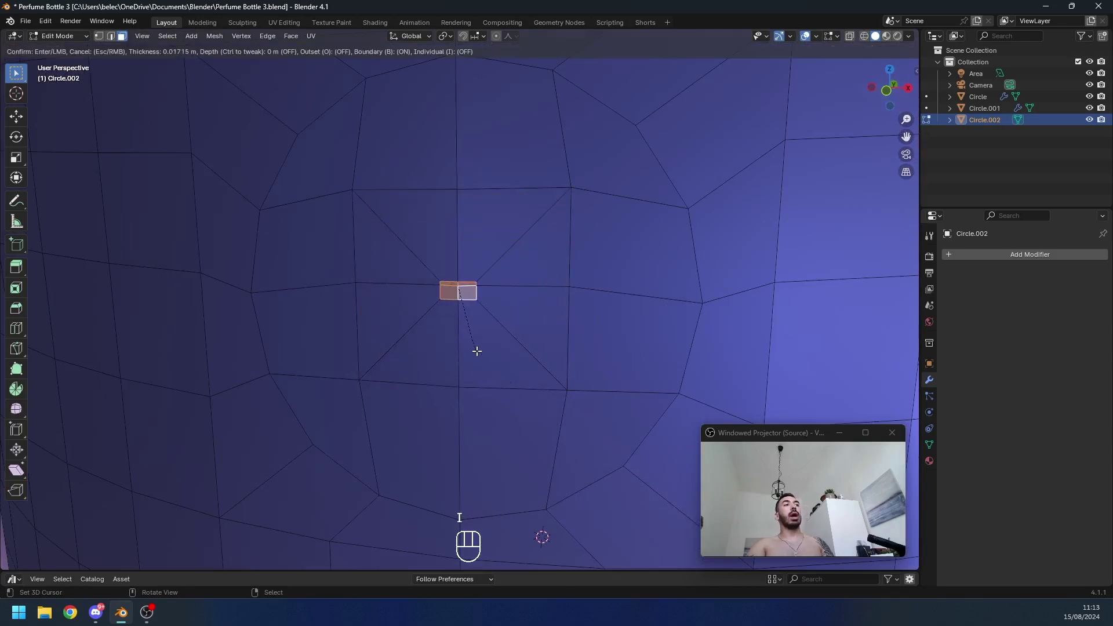
pyautogui.press('w')
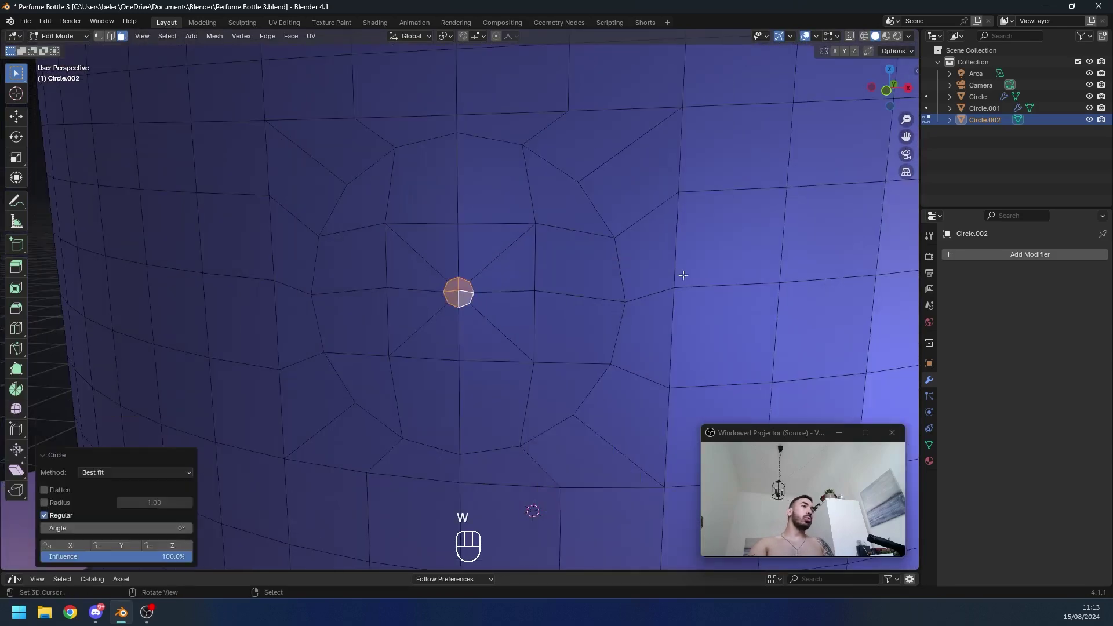
# Step: Inset and extrude the circular patch inward to form a recessed nozzle opening
pyautogui.moveTo(505, 332); pyautogui.dragTo(497, 324)
pyautogui.press('s')
pyautogui.click(510, 323)
pyautogui.press('e')
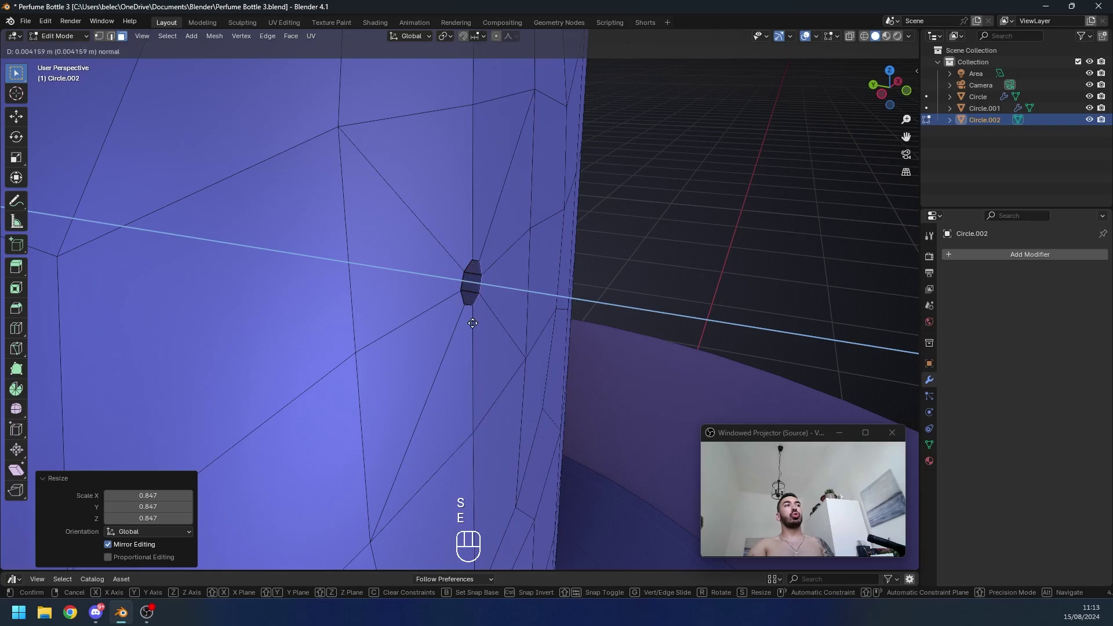
pyautogui.press('z')
pyautogui.moveTo(499, 309); pyautogui.dragTo(473, 291)
pyautogui.press('x')
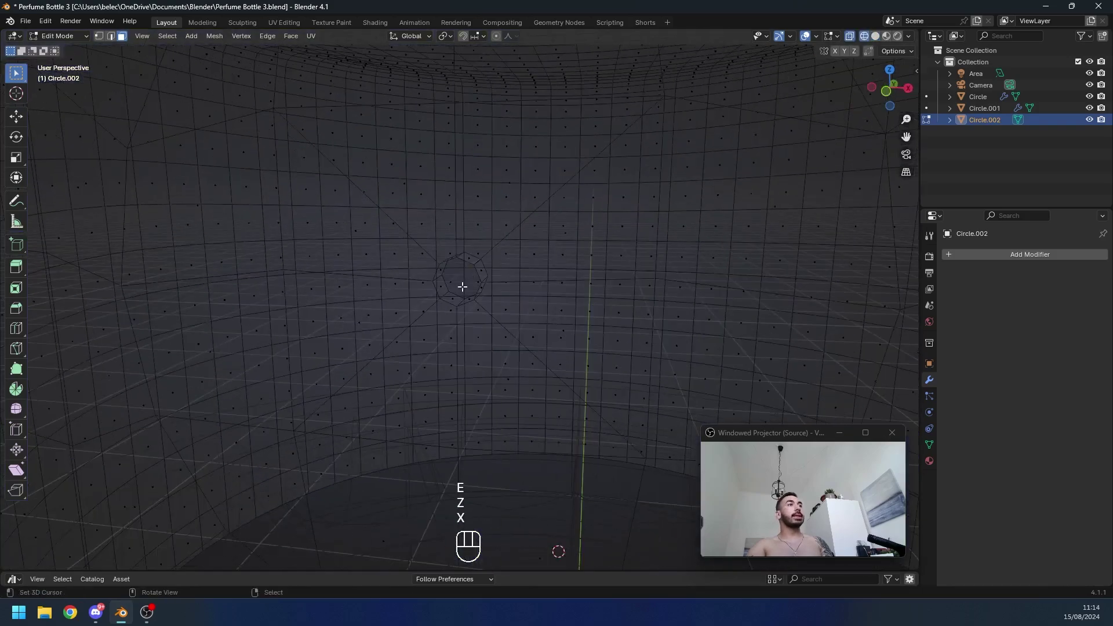
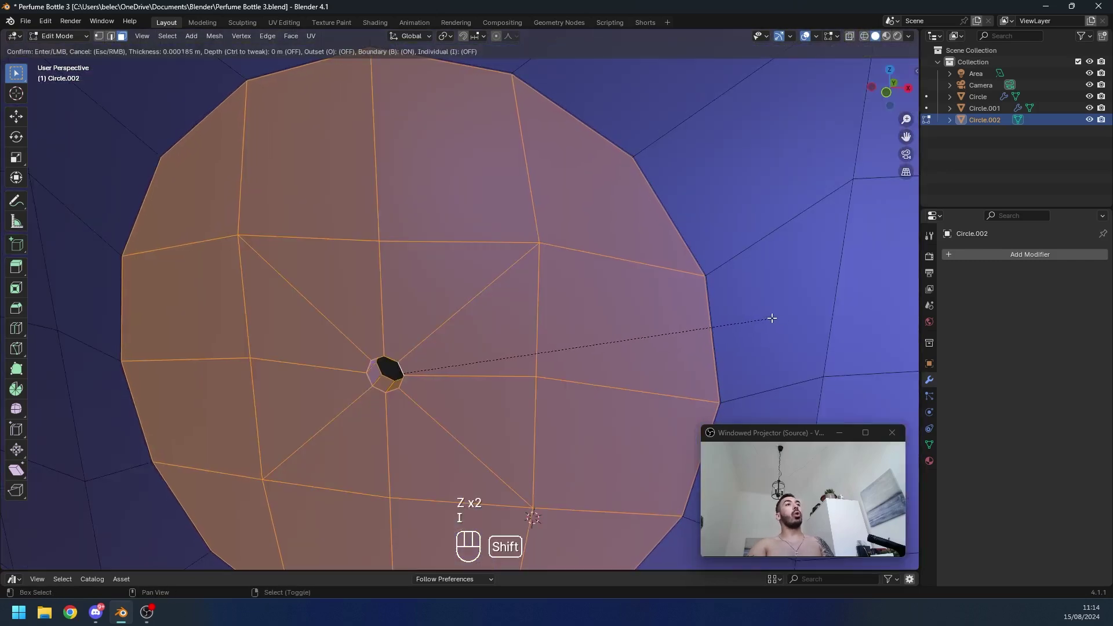
pyautogui.moveTo(714, 306); pyautogui.dragTo(701, 270)
pyautogui.click(688, 275)
# Step: Deepen the nozzle recess with a further extrusion along the hole's axis
pyautogui.press('alt+3')
pyautogui.click(758, 258)
pyautogui.click(758, 254)
pyautogui.click(758, 255)
pyautogui.click(757, 258)
pyautogui.middleClick(740, 262)
pyautogui.press('e')
pyautogui.press('z')
pyautogui.press('x')
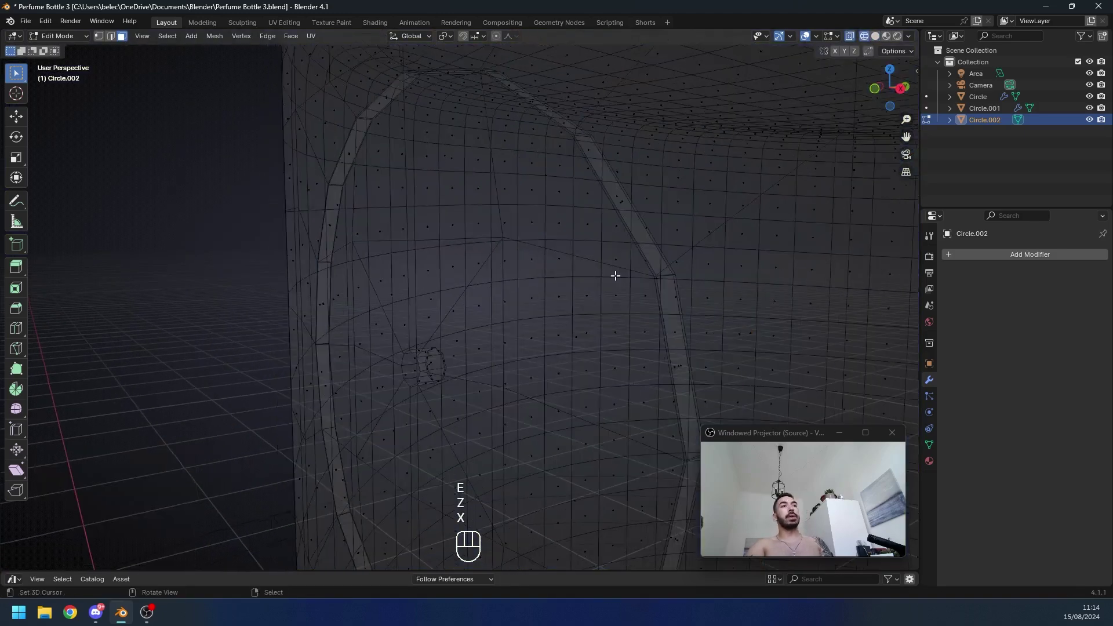
pyautogui.press('z')
pyautogui.middleClick(625, 276)
pyautogui.press('2')
# Step: Try a bevel on the hole's rim edge loop, undoing a stray selection along the way
pyautogui.click(294, 251)
pyautogui.click(347, 536)
pyautogui.click(532, 343)
pyautogui.press('ctrl+z')
pyautogui.click(545, 291)
pyautogui.click(407, 388)
pyautogui.press('z')
pyautogui.moveTo(488, 318); pyautogui.dragTo(547, 314)
pyautogui.press('ctrl+b')
pyautogui.press('z')
pyautogui.press('Tab')
# Step: Inspect the inner piece from inside the bottle and undo the unwanted edits
pyautogui.moveTo(584, 249); pyautogui.dragTo(549, 253)
pyautogui.moveTo(495, 280); pyautogui.dragTo(495, 293)
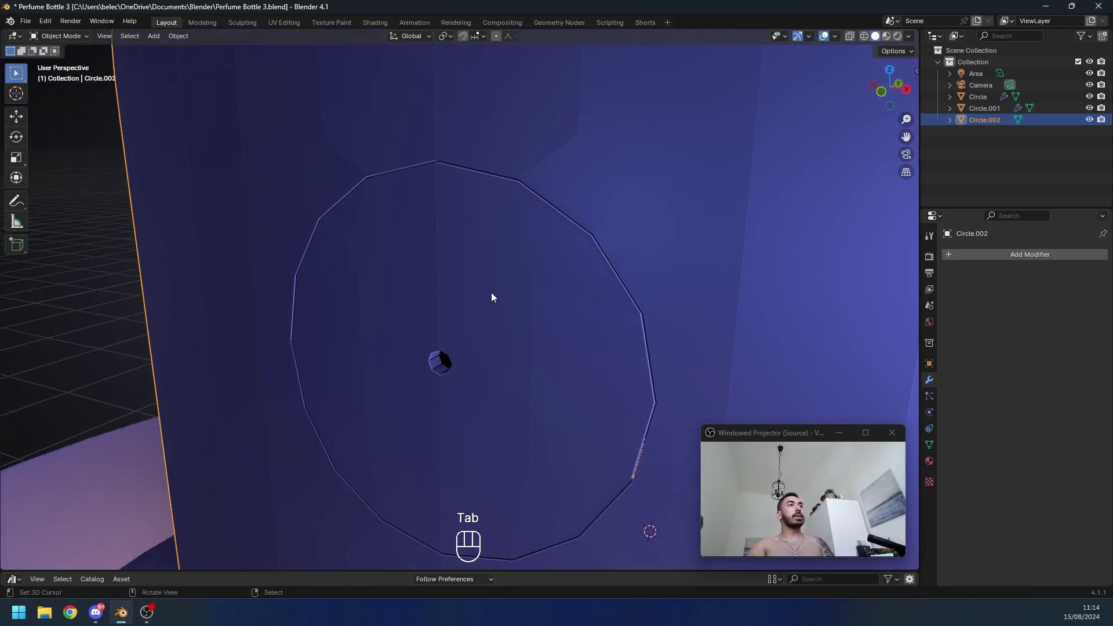
pyautogui.press('Tab')
pyautogui.moveTo(189, 37); pyautogui.dragTo(228, 301)
pyautogui.moveTo(500, 299); pyautogui.dragTo(478, 288)
pyautogui.moveTo(522, 357); pyautogui.dragTo(549, 340)
pyautogui.press('Tab')
pyautogui.press('ctrl+z')
pyautogui.press('ctrl+z')
pyautogui.press('ctrl+z')
pyautogui.press('ctrl+z')
pyautogui.press('Tab')
# Step: Shade Circle.002 smooth and start beveling the rim of its central opening
pyautogui.click(184, 41)
pyautogui.moveTo(487, 357); pyautogui.dragTo(469, 321)
pyautogui.moveTo(521, 304); pyautogui.dragTo(498, 354)
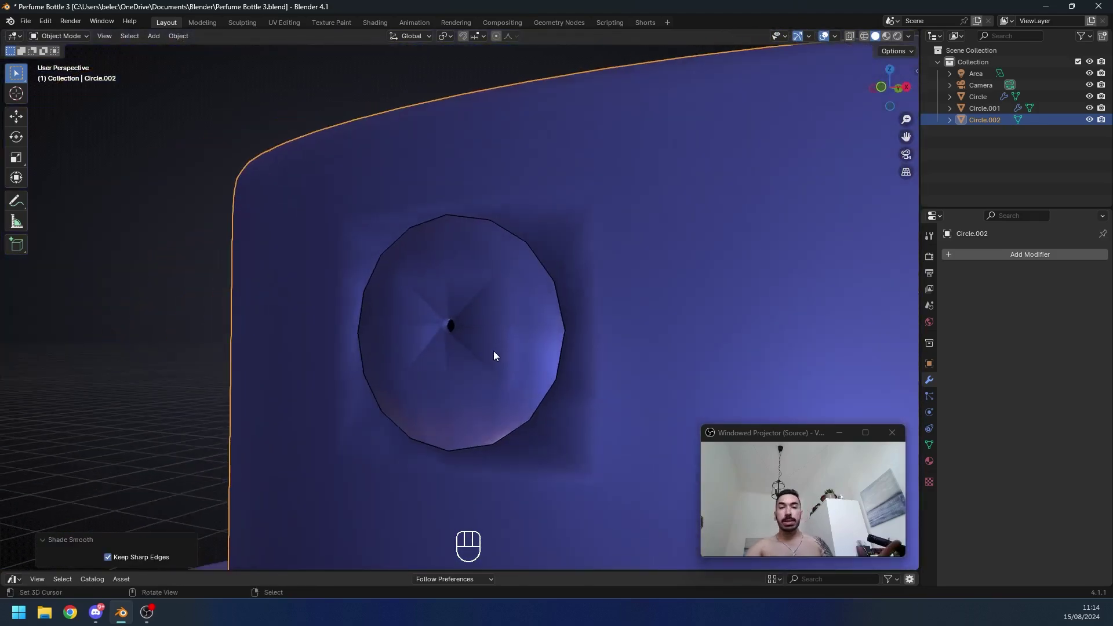
pyautogui.press('ctrl+b')
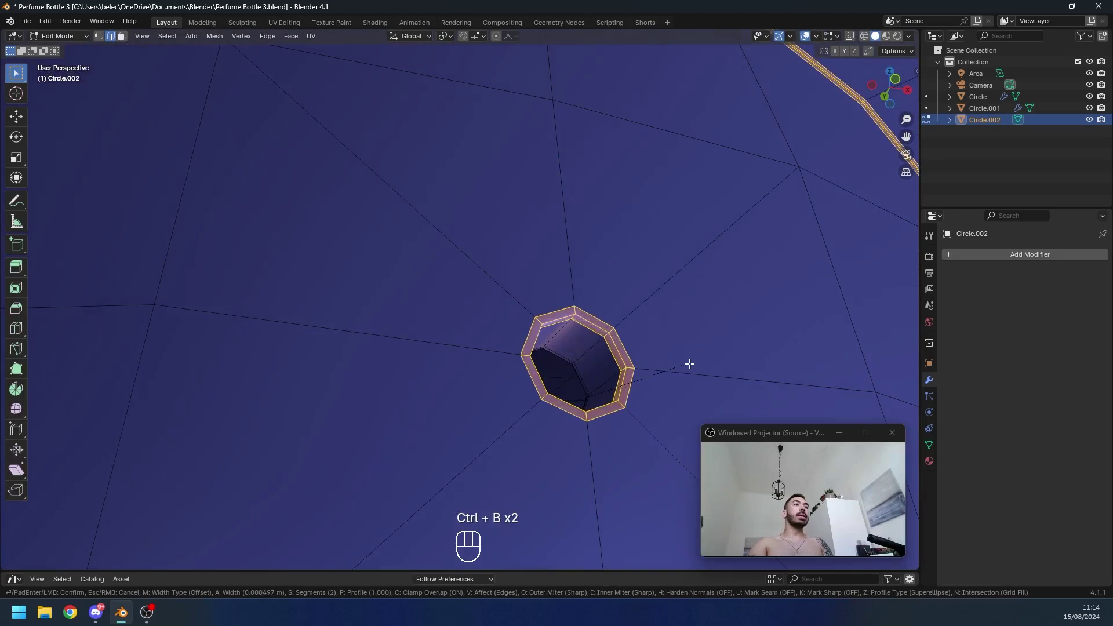
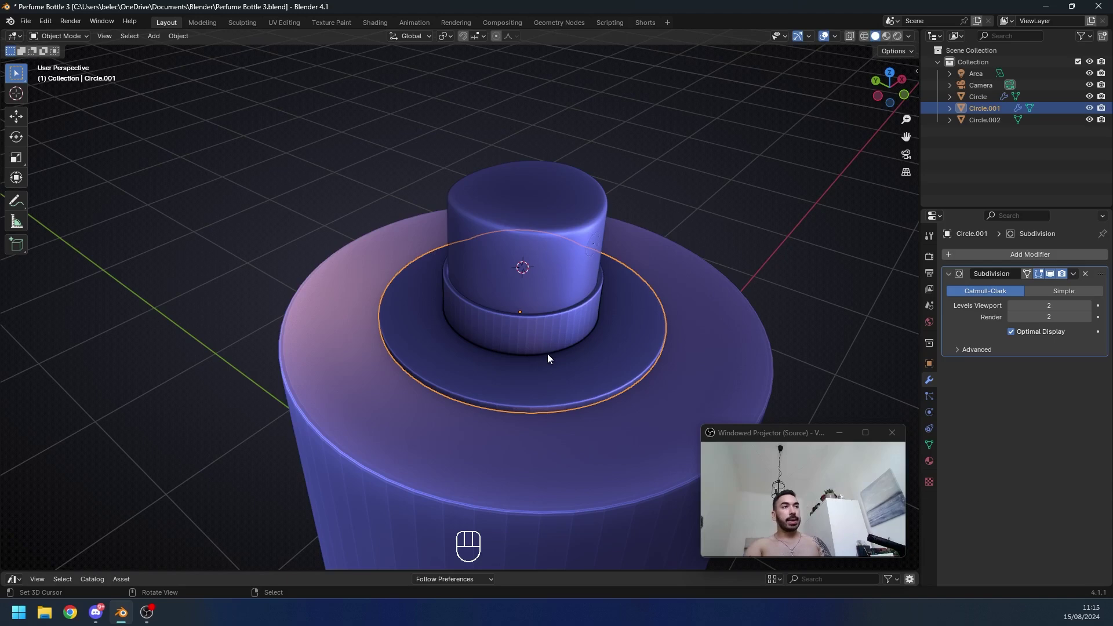
# Step: Recalculate the collar's normals outside with all its geometry selected, then save the file
pyautogui.press('g')
pyautogui.press('Tab')
pyautogui.press('a')
pyautogui.press('a')
pyautogui.press('ctrl+n')
pyautogui.press('ctrl+b')
pyautogui.press('ctrl+n')
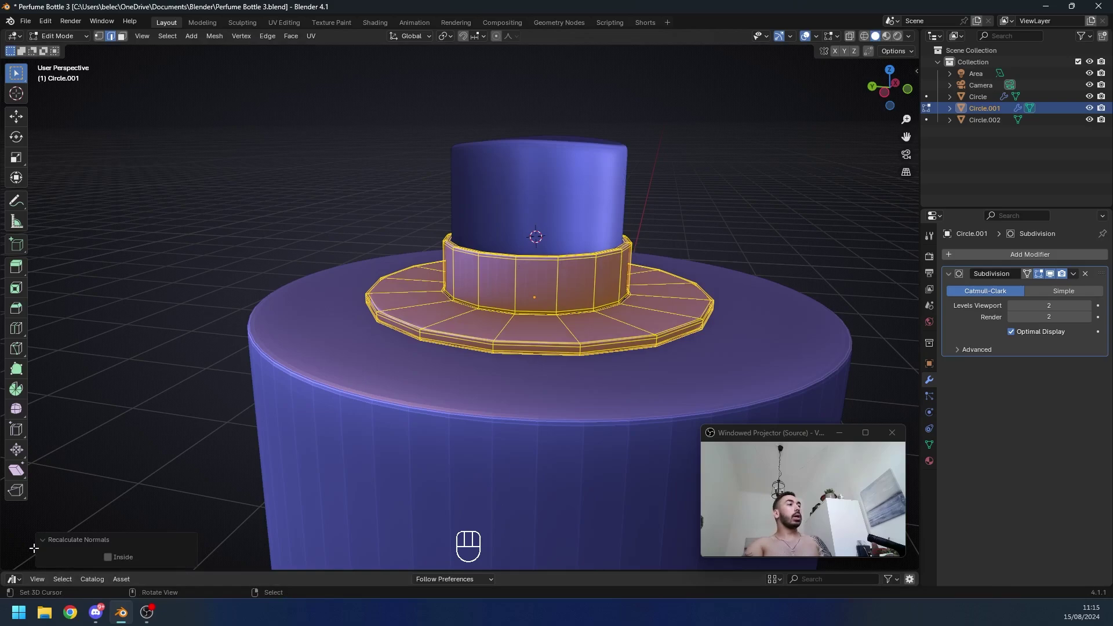
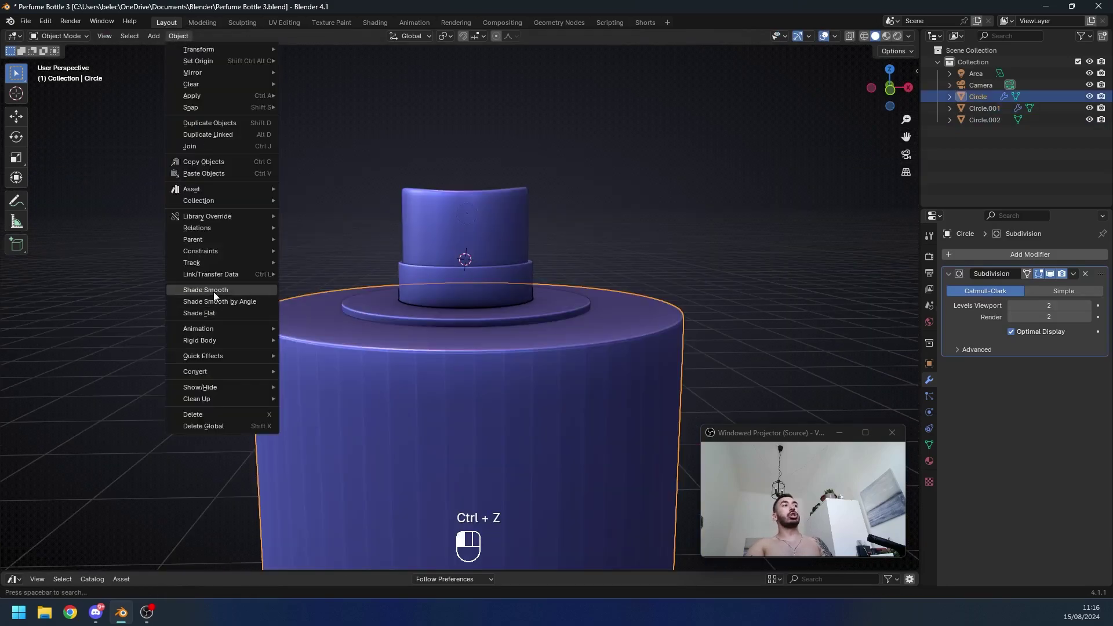
pyautogui.press('z')
pyautogui.moveTo(493, 347); pyautogui.dragTo(525, 387)
pyautogui.press('g')
pyautogui.press('ctrl+s')
# Step: Shade the bottle body smooth and parent the collar and inner piece to it
pyautogui.click(509, 265)
pyautogui.moveTo(488, 251); pyautogui.dragTo(496, 244)
pyautogui.click(482, 287)
pyautogui.click(373, 340)
pyautogui.press('ctrl+p')
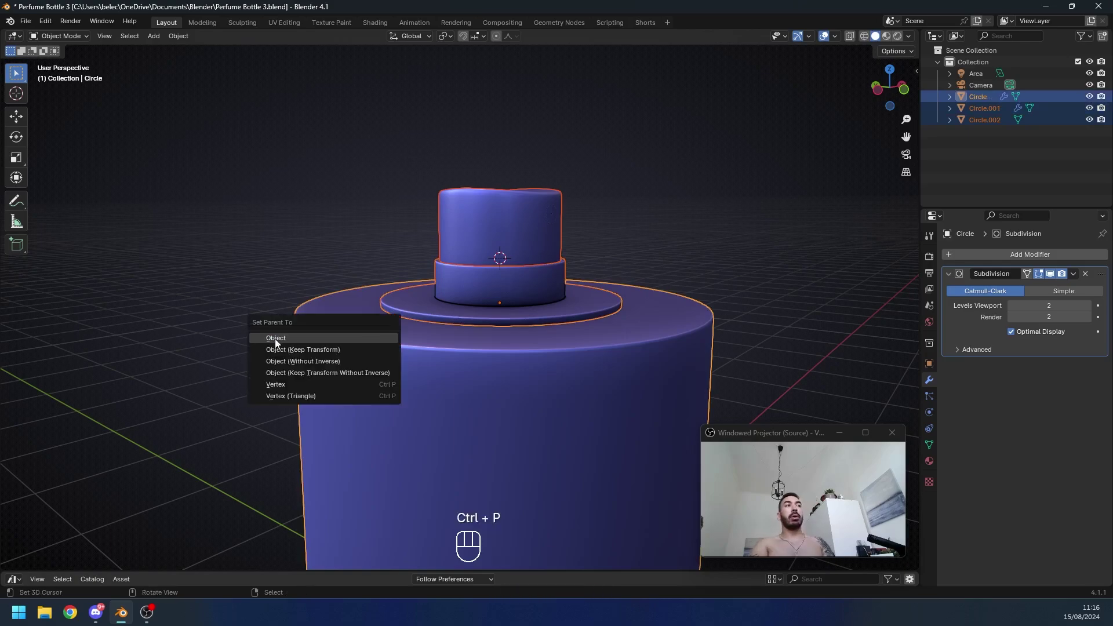
pyautogui.press('a')
# Step: Orbit around the assembled bottle and select the neck collar
pyautogui.moveTo(502, 332); pyautogui.dragTo(580, 351)
pyautogui.press('g')
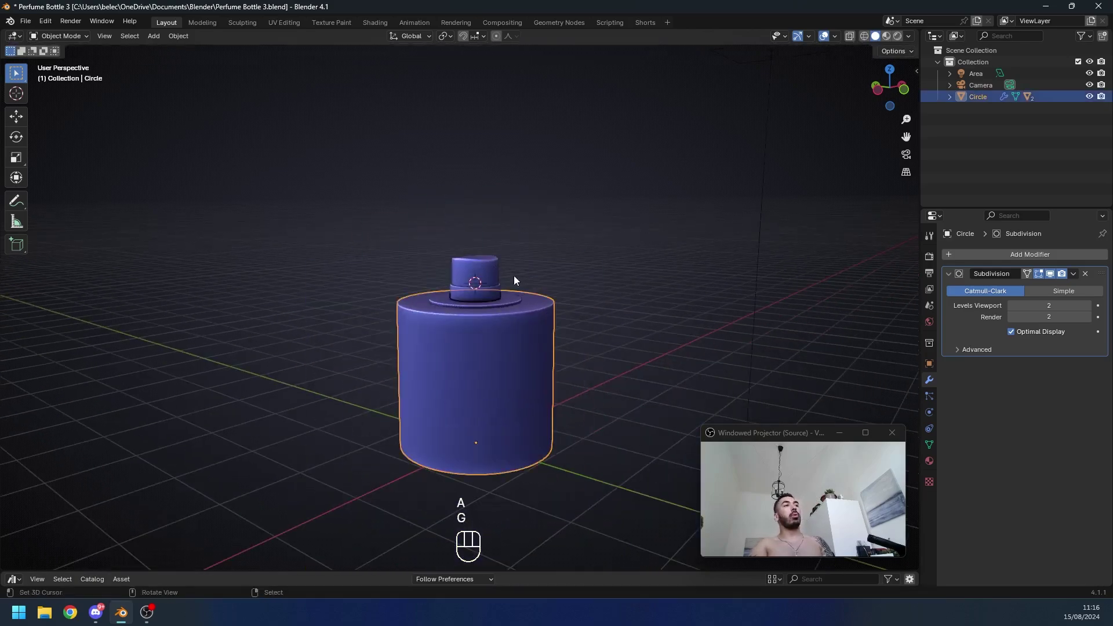
pyautogui.middleClick(483, 302)
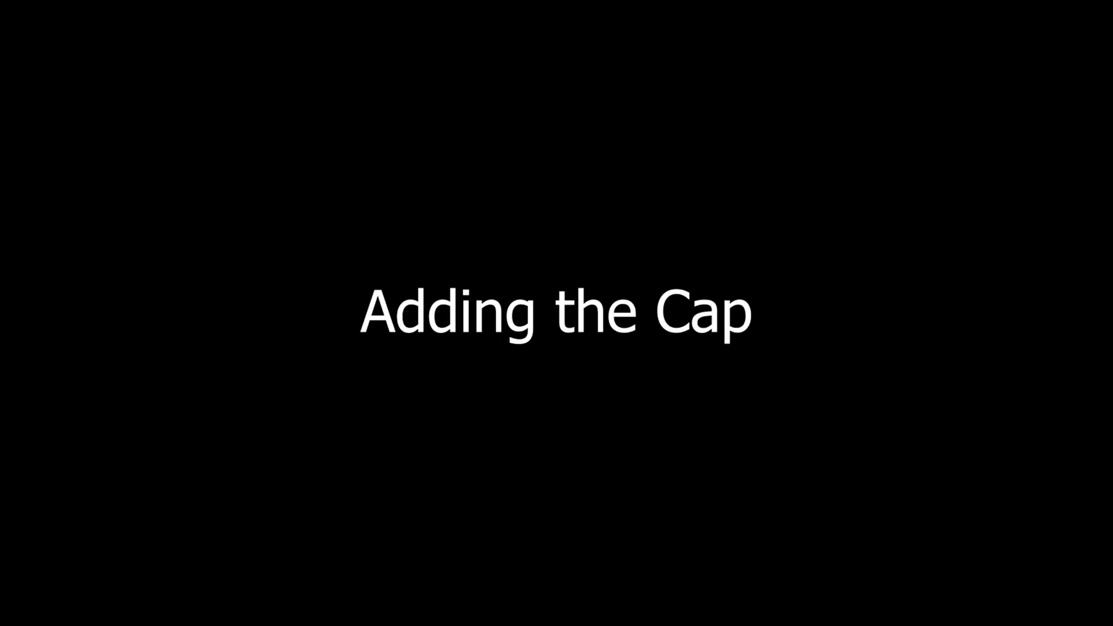
pyautogui.middleClick(537, 354)
pyautogui.moveTo(518, 351); pyautogui.dragTo(557, 356)
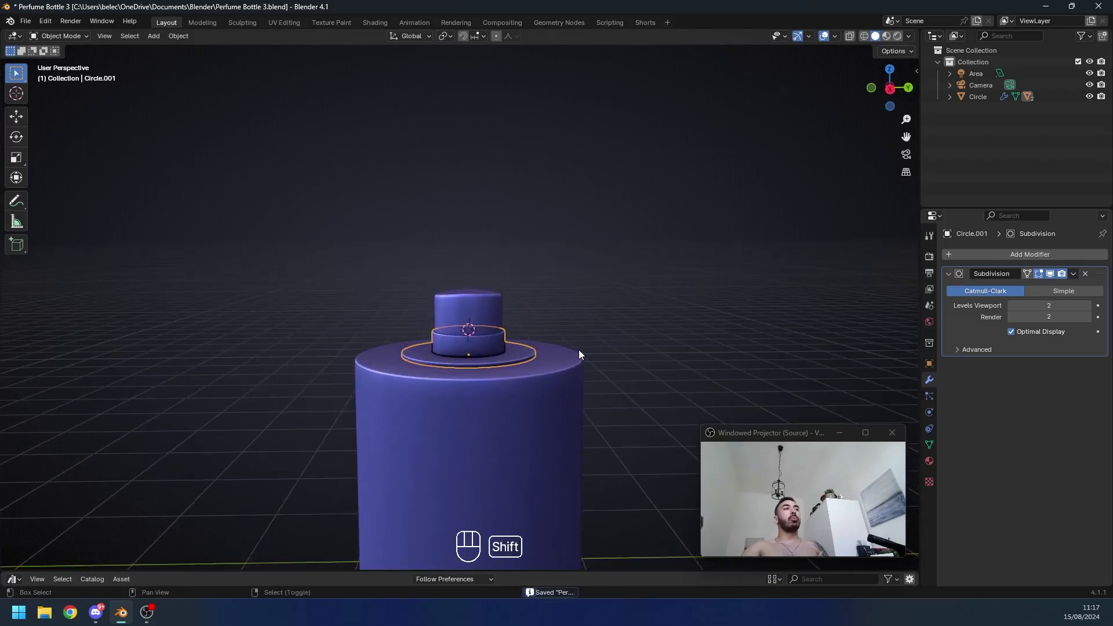
# Step: Add a new cube, subdivide it and round it into a sphere with a Cast modifier, applying the modifiers
pyautogui.press('shift+a')
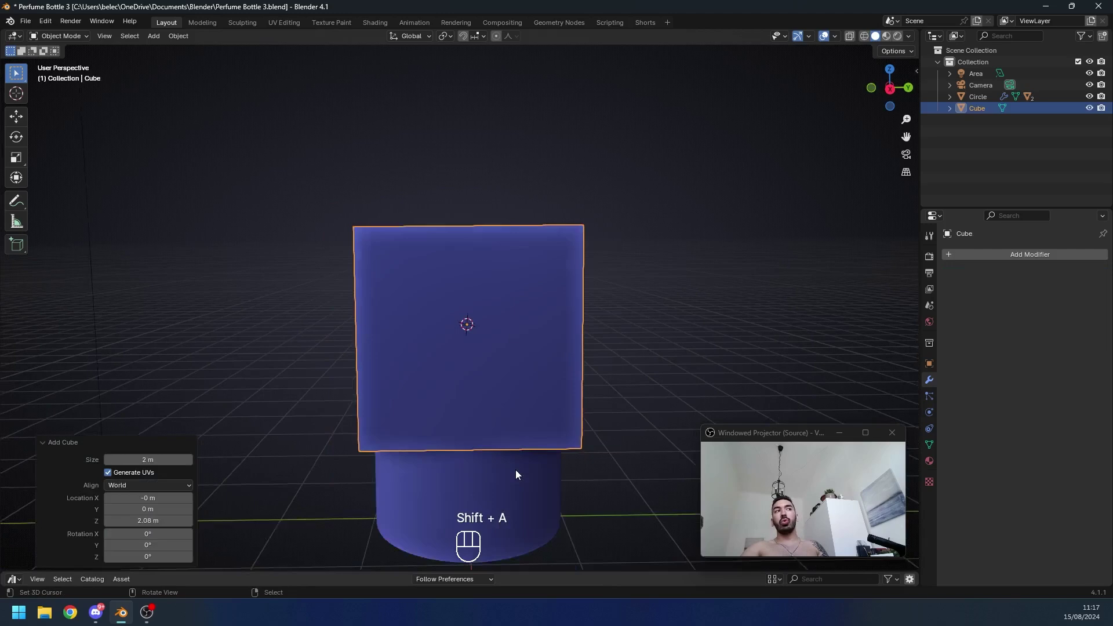
pyautogui.middleClick(490, 409)
pyautogui.press('ctrl+3')
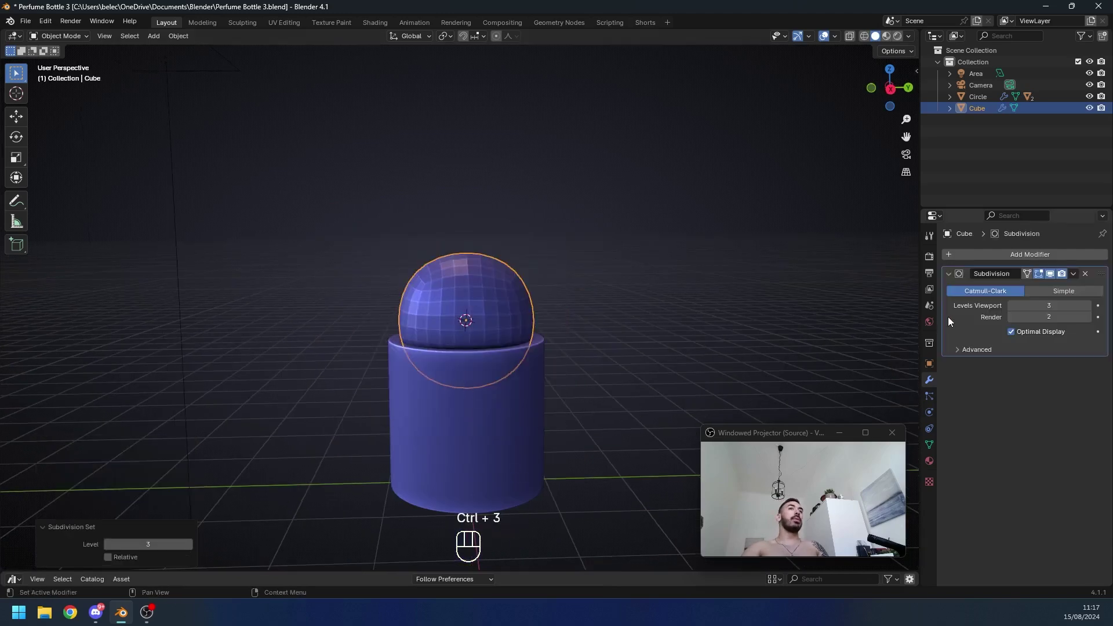
pyautogui.click(962, 320)
pyautogui.press('ctrl+a')
pyautogui.moveTo(1007, 259); pyautogui.dragTo(858, 327)
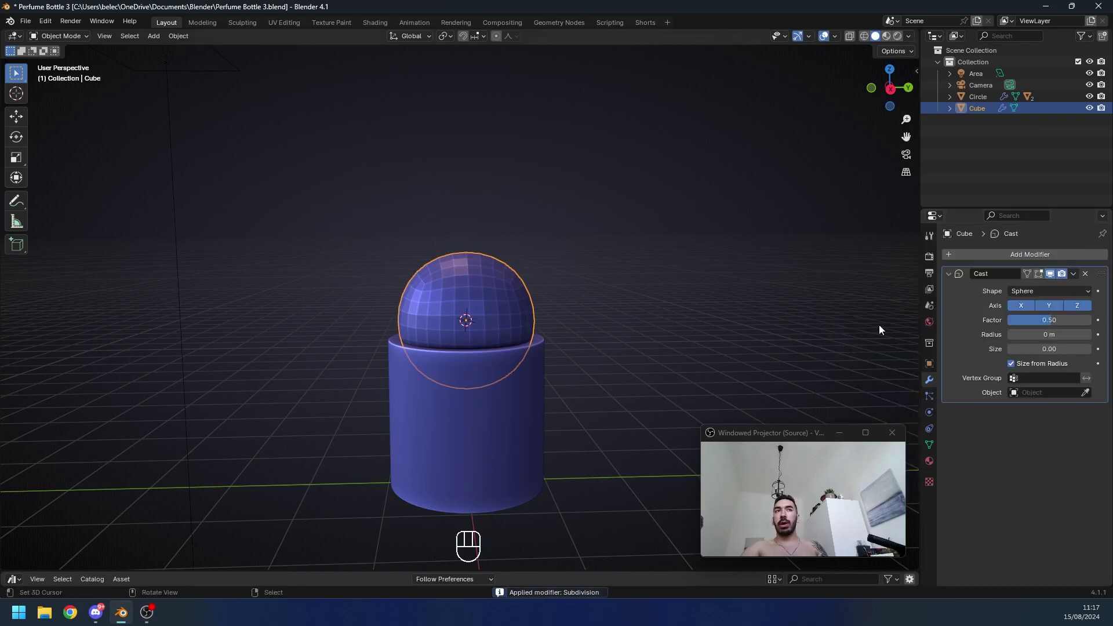
pyautogui.click(1045, 326)
pyautogui.click(982, 308)
pyautogui.press('ctrl+a')
# Step: Delete the lower half of the sphere in see-through edit view, leaving a dome
pyautogui.press('Tab')
pyautogui.middleClick(508, 385)
pyautogui.press('z')
pyautogui.press('1')
pyautogui.press('a')
pyautogui.press('a')
pyautogui.press('a')
pyautogui.press('b')
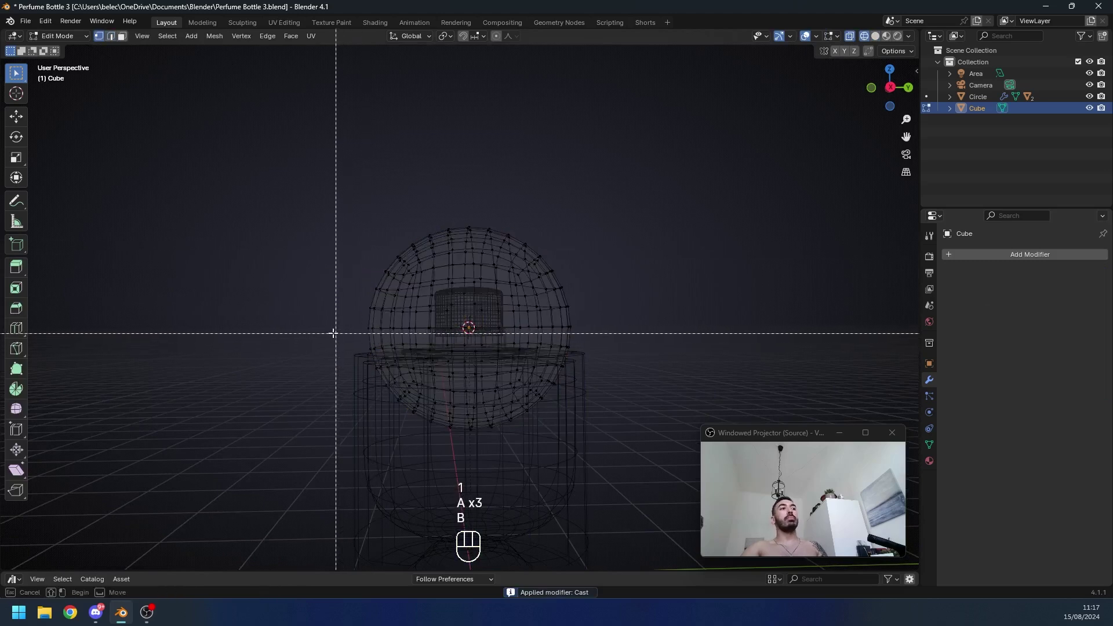
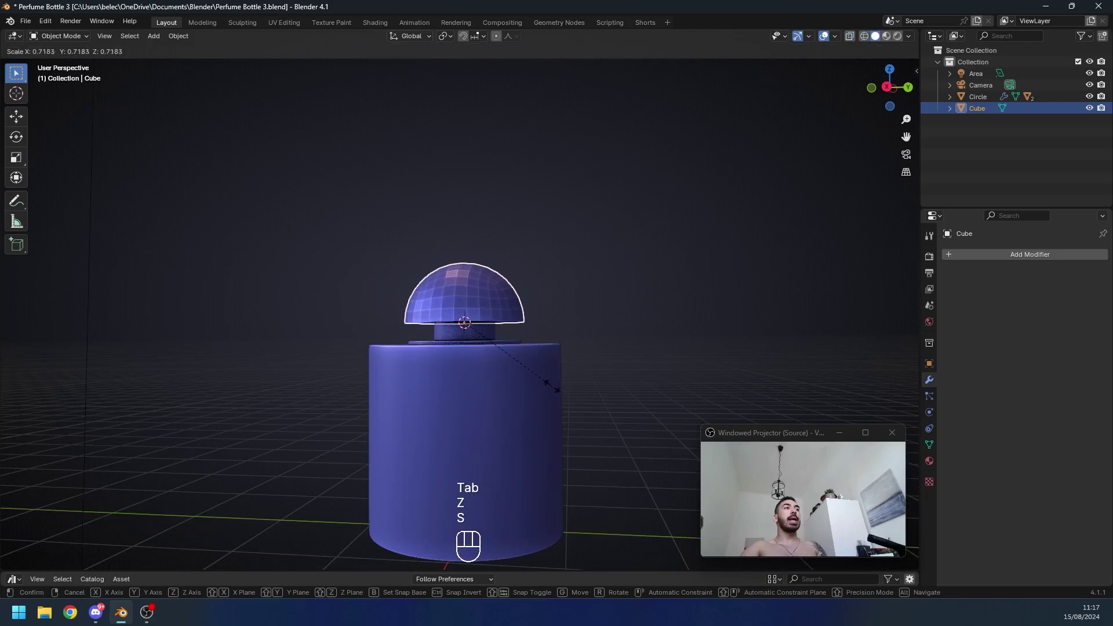
# Step: Scale the dome down from the top view so it fits as a cap over the collar
pyautogui.click(435, 347)
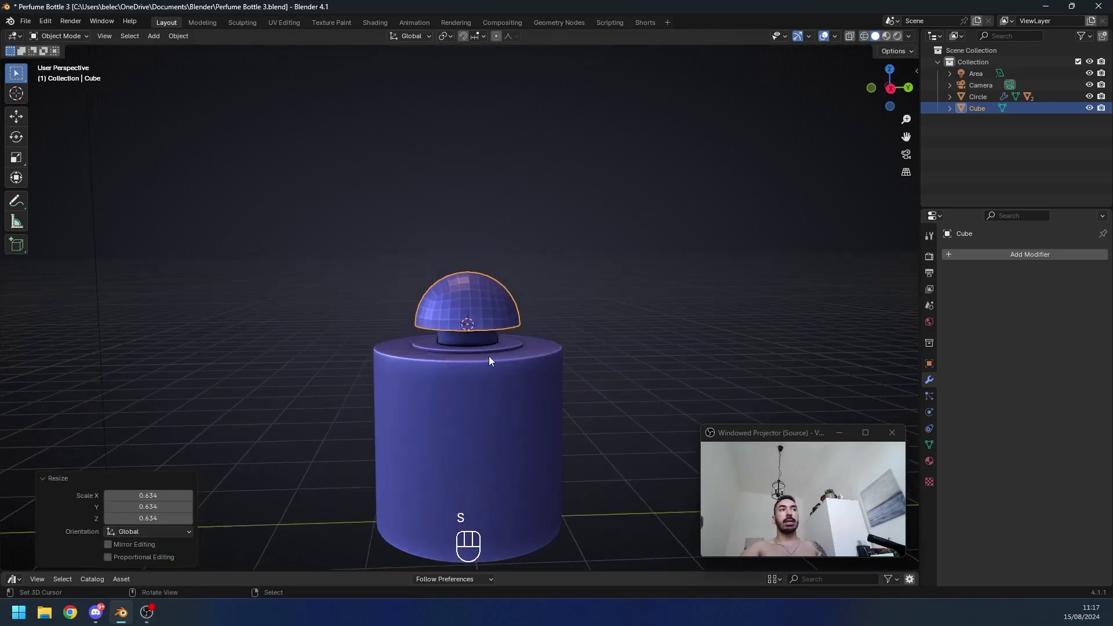
pyautogui.middleClick(526, 359)
pyautogui.press('s')
pyautogui.press('KP_7')
pyautogui.press('z')
pyautogui.moveTo(511, 377); pyautogui.dragTo(470, 476)
pyautogui.press('z')
pyautogui.press('s')
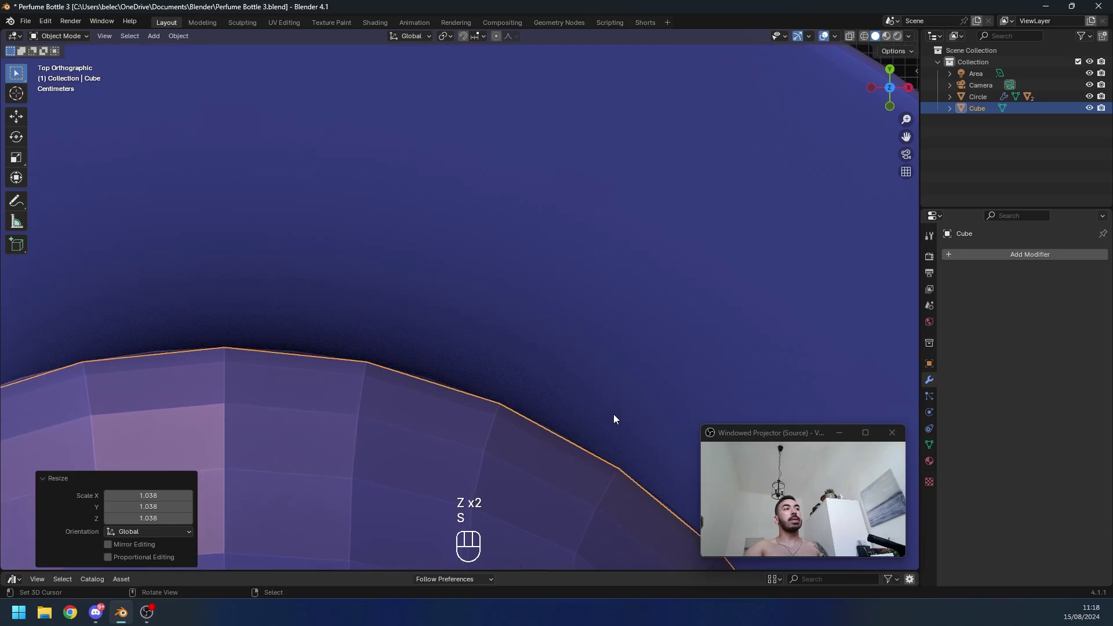
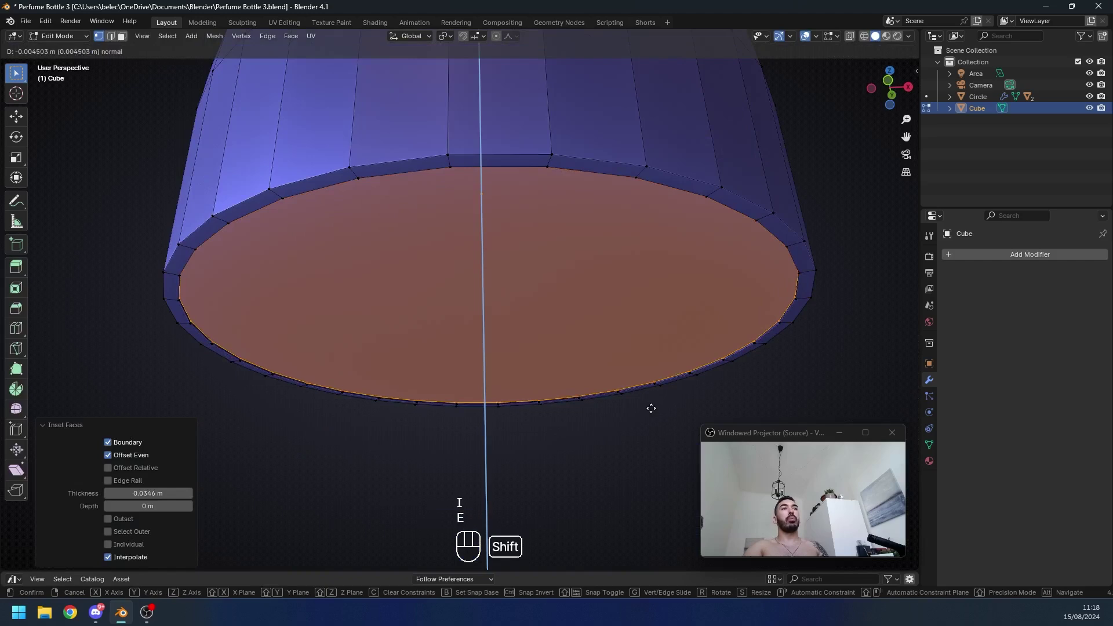
# Step: Inset and push in the dome's underside face repeatedly, forming concentric rings around a hollow
pyautogui.press('i')
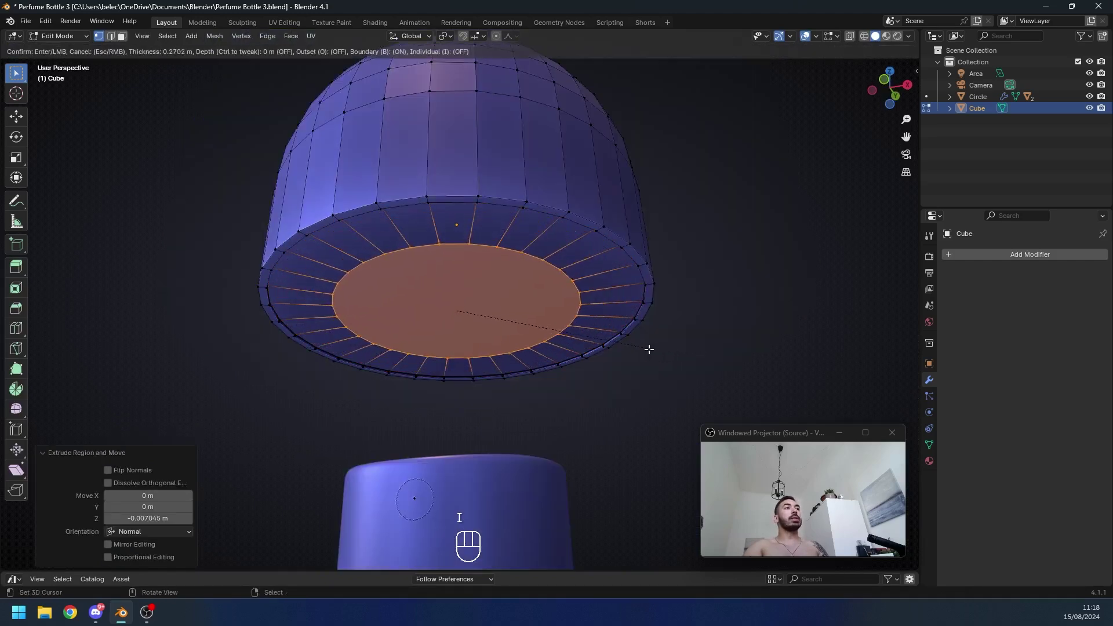
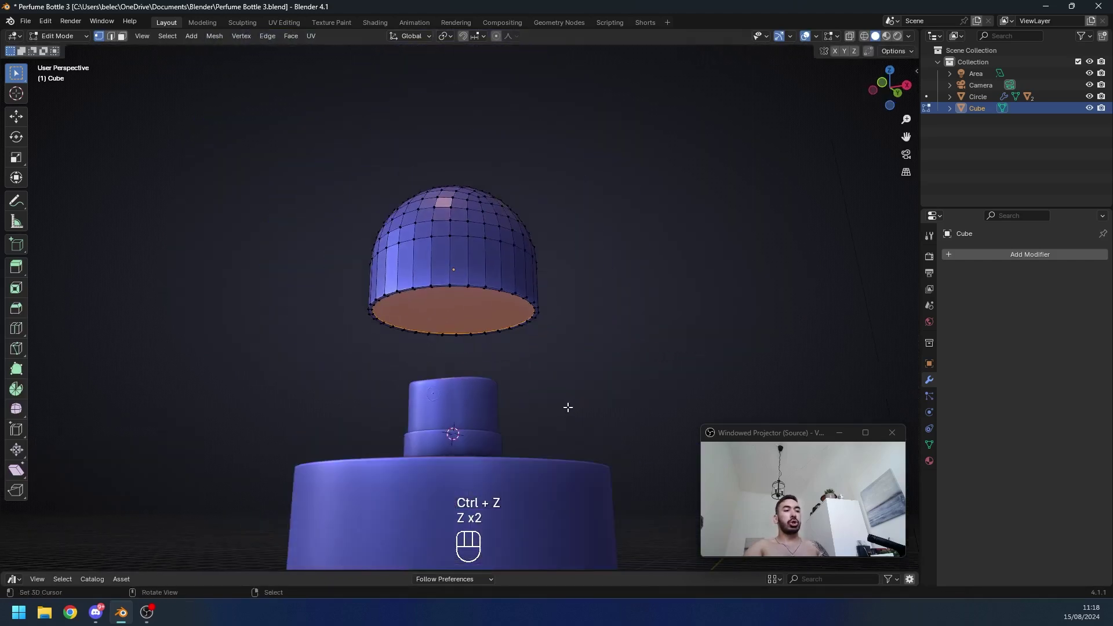
pyautogui.press('i')
pyautogui.moveTo(414, 393); pyautogui.dragTo(412, 408)
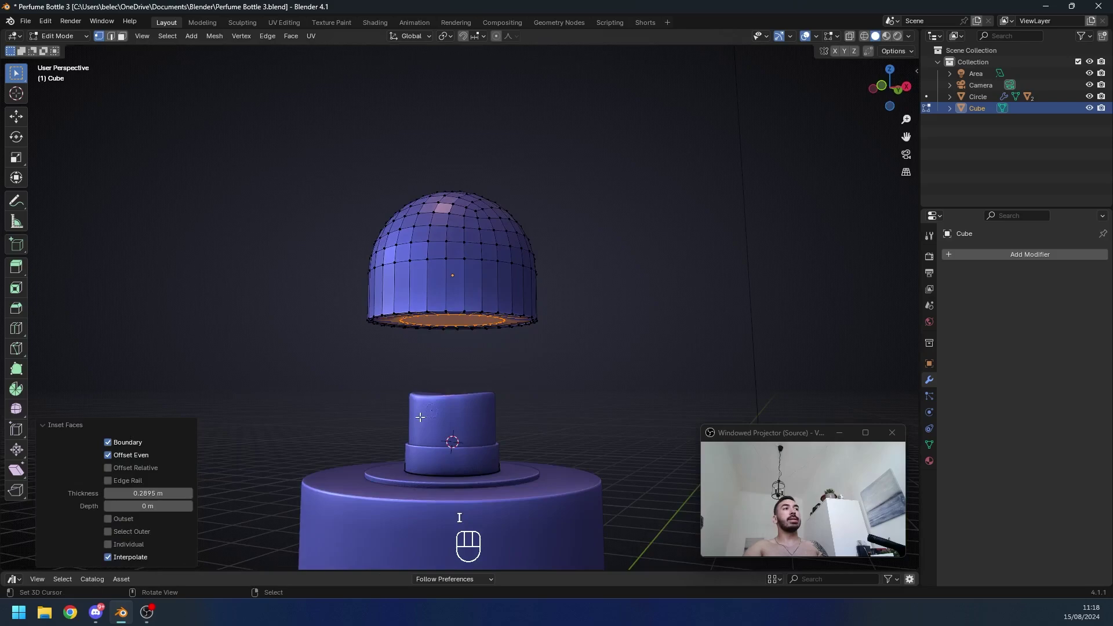
pyautogui.press('ctrl+z')
pyautogui.press('KP_7')
pyautogui.press('z')
pyautogui.click(625, 402)
pyautogui.press('i')
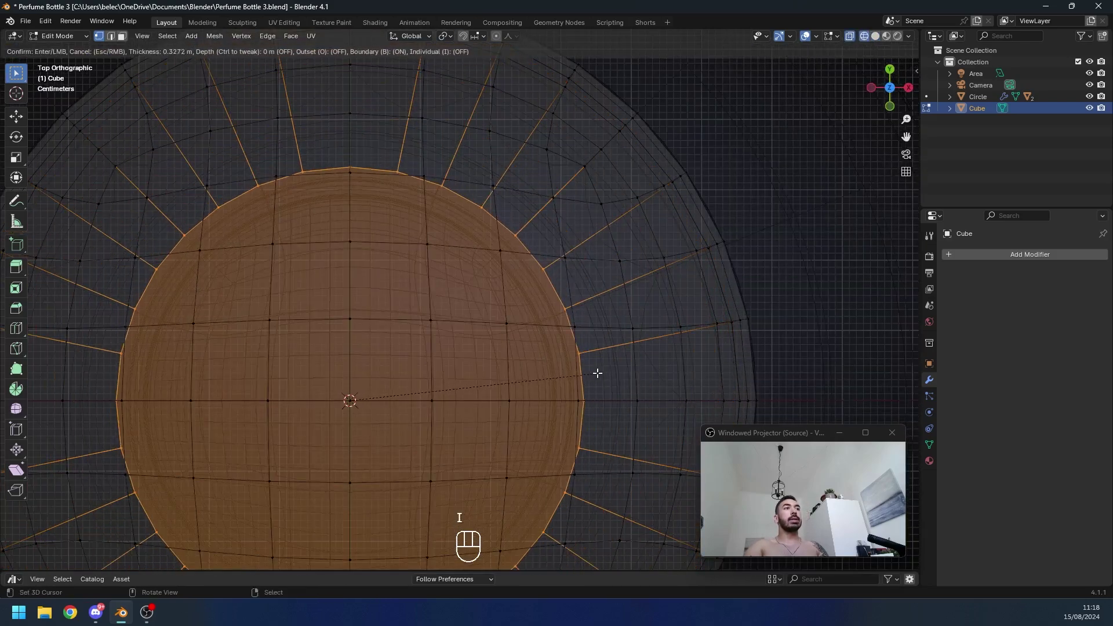
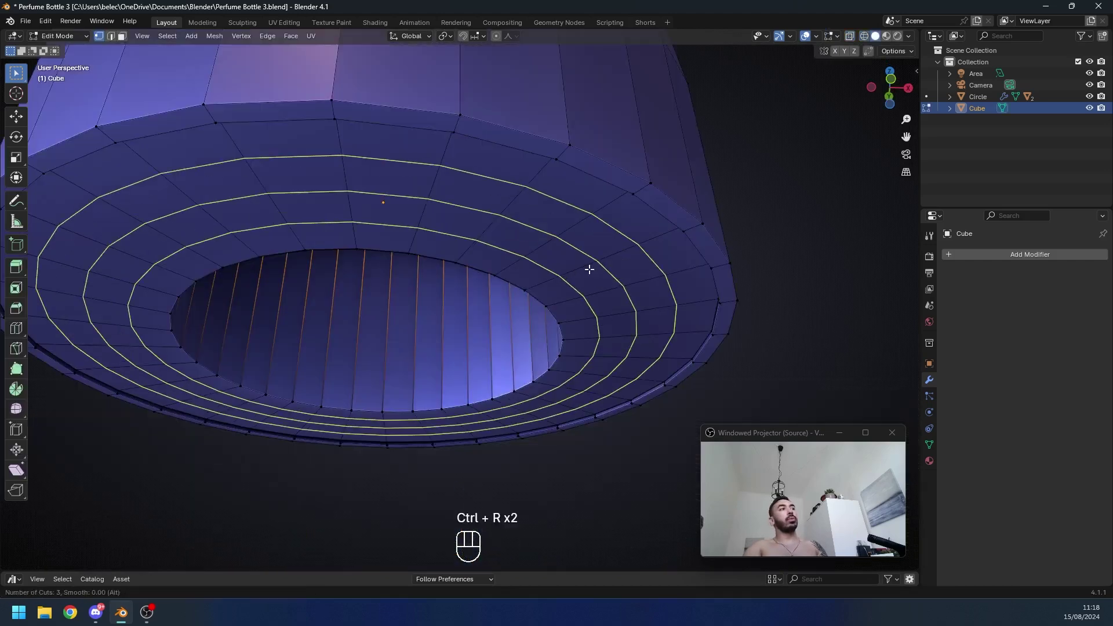
# Step: Add edge loops across the underside rings and raise alternate ring faces into steps
pyautogui.press('ctrl+r')
pyautogui.press('ctrl+z')
pyautogui.press('ctrl+r')
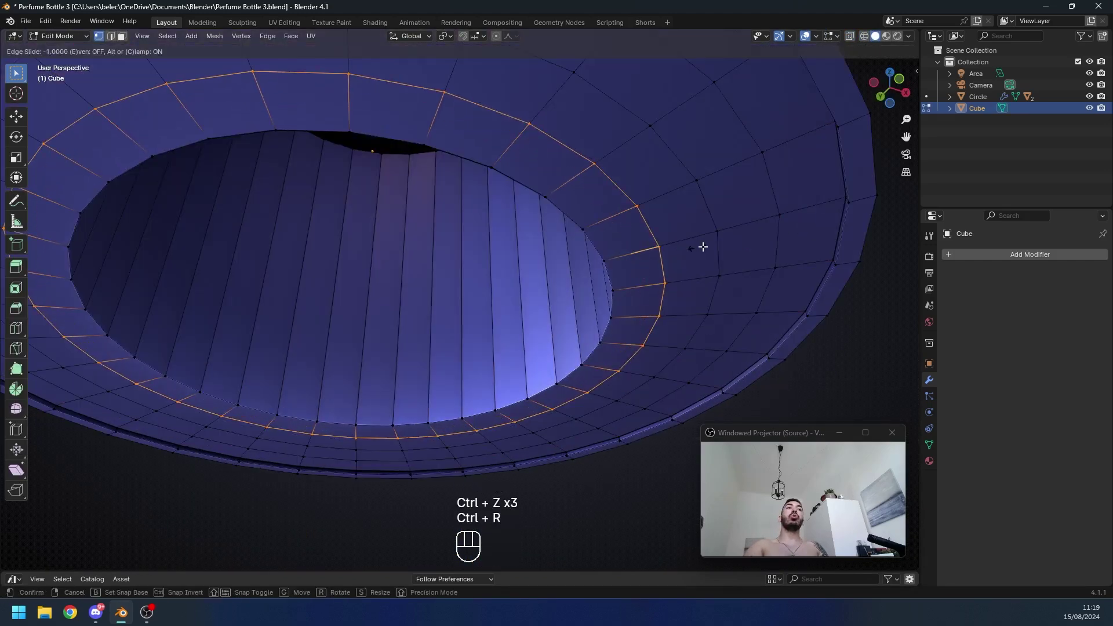
pyautogui.press('ctrl+r')
pyautogui.press('ctrl+r')
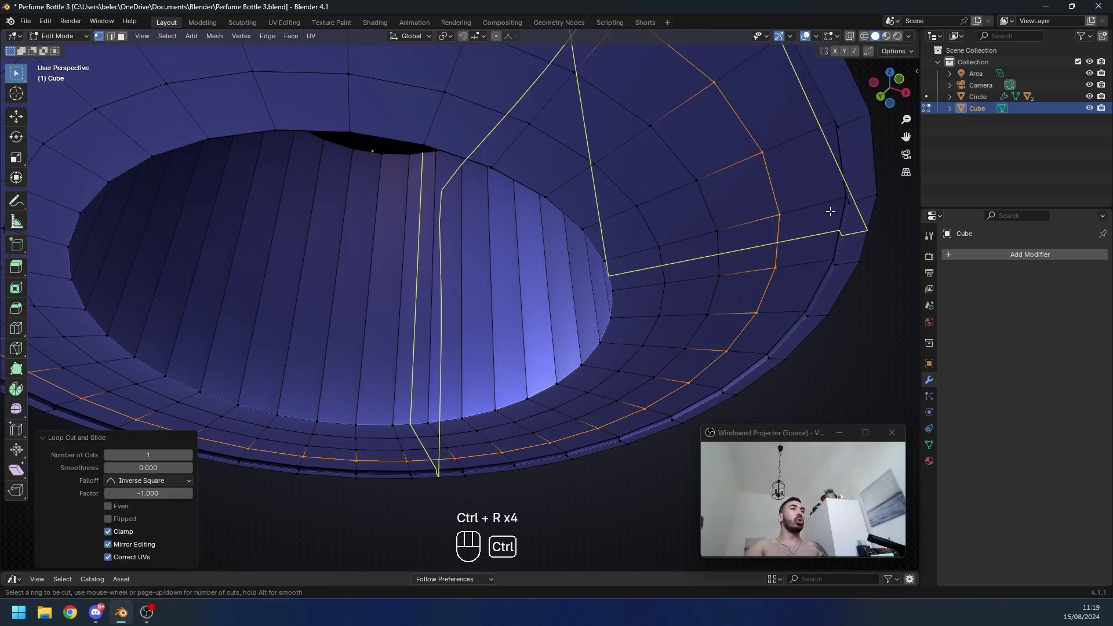
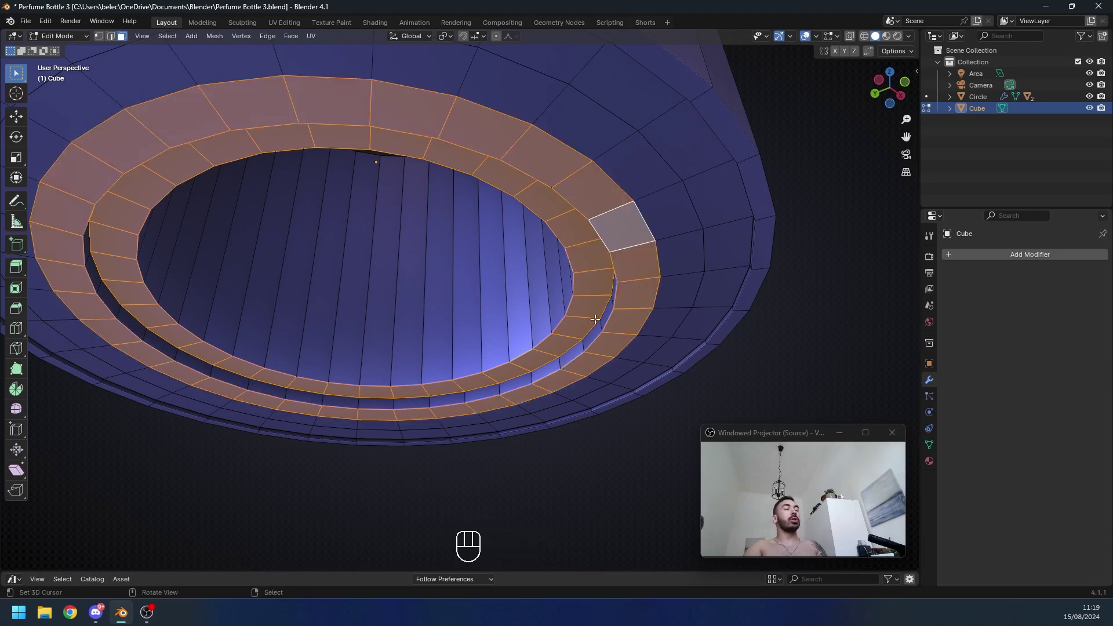
pyautogui.press('g')
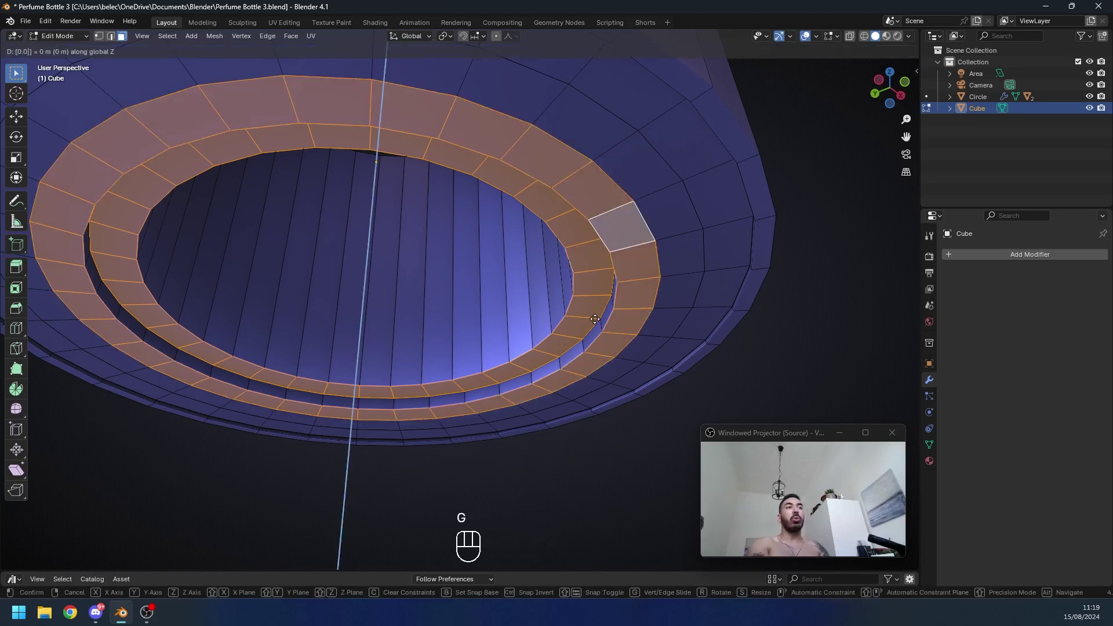
pyautogui.press('g')
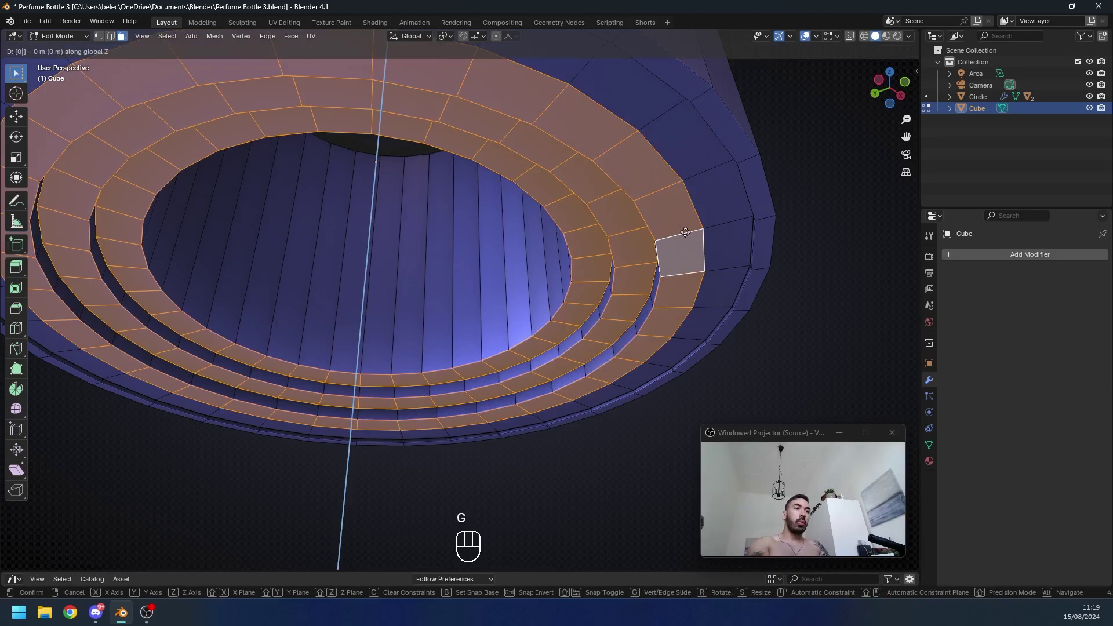
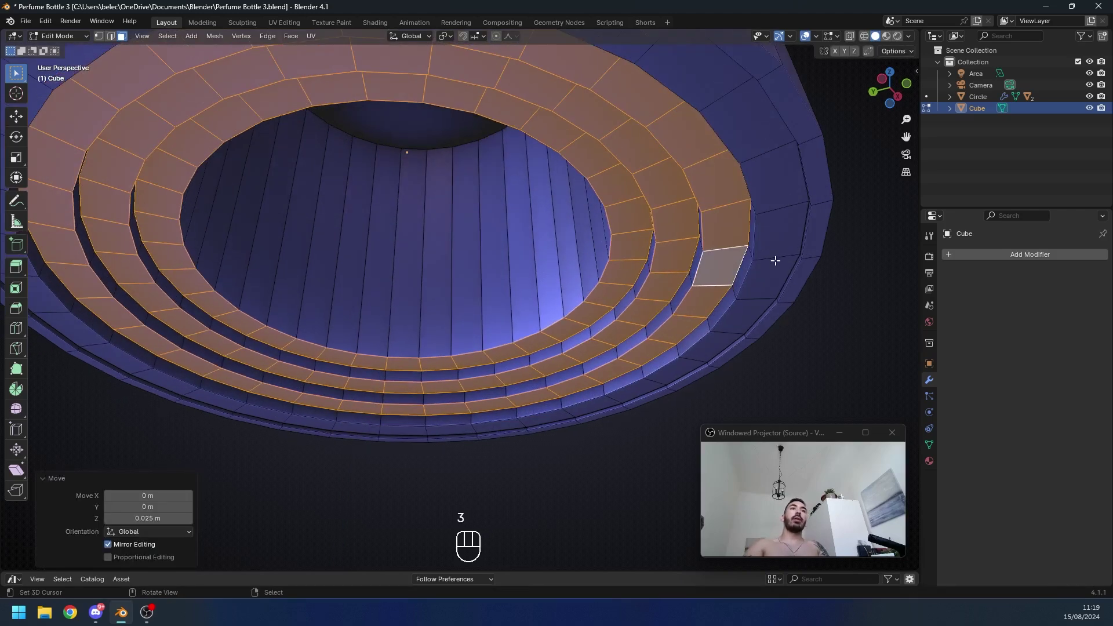
pyautogui.press('g')
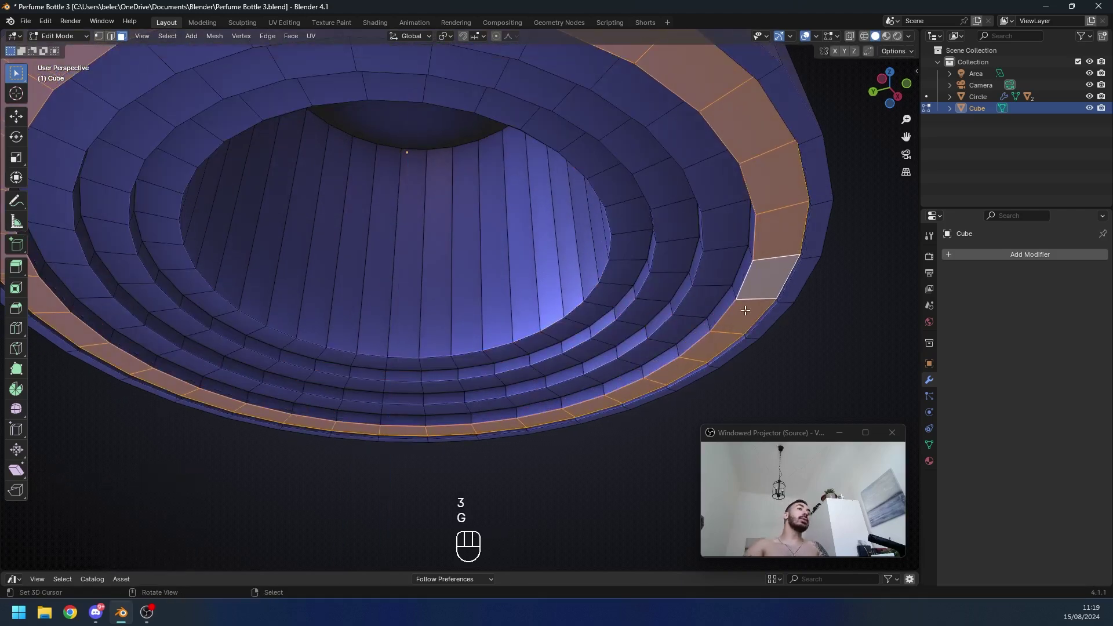
# Step: Merge the cap's overlapping vertices by distance and recalculate its normals
pyautogui.press('Tab')
pyautogui.moveTo(611, 291); pyautogui.dragTo(526, 298)
pyautogui.press('Tab')
pyautogui.press('a')
pyautogui.press('m')
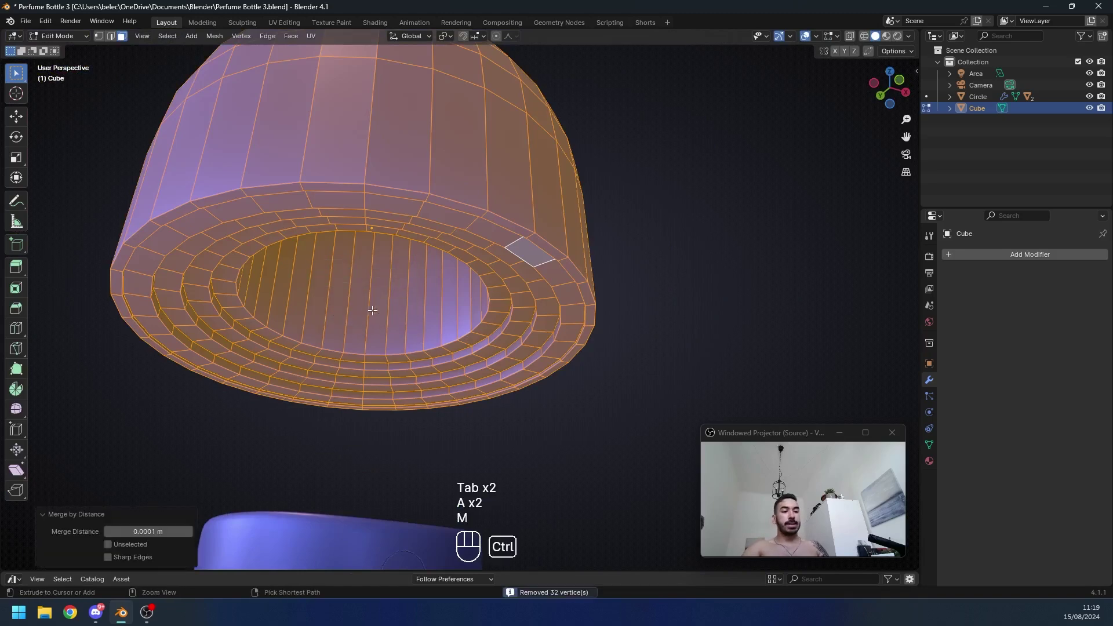
pyautogui.press('ctrl+n')
# Step: Select the stepped ring edges via Select Similar face angles and bevel them
pyautogui.moveTo(436, 312); pyautogui.dragTo(500, 315)
pyautogui.middleClick(500, 315)
pyautogui.moveTo(502, 293); pyautogui.dragTo(496, 264)
pyautogui.press('2')
pyautogui.click(506, 264)
pyautogui.middleClick(429, 324)
pyautogui.press('shift+g')
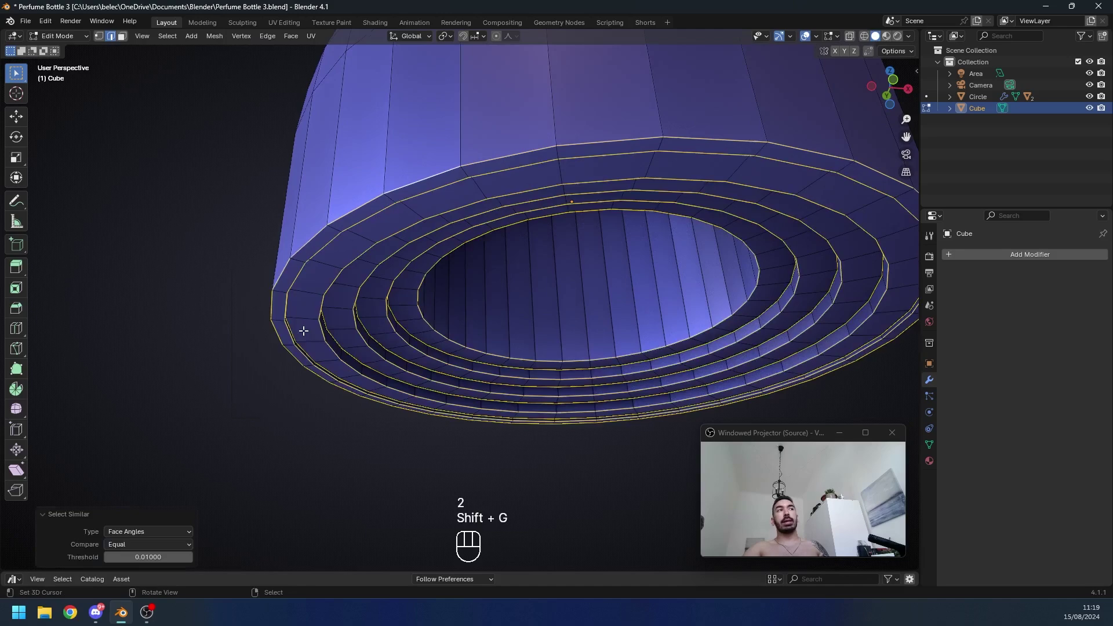
pyautogui.middleClick(406, 381)
pyautogui.press('ctrl+b')
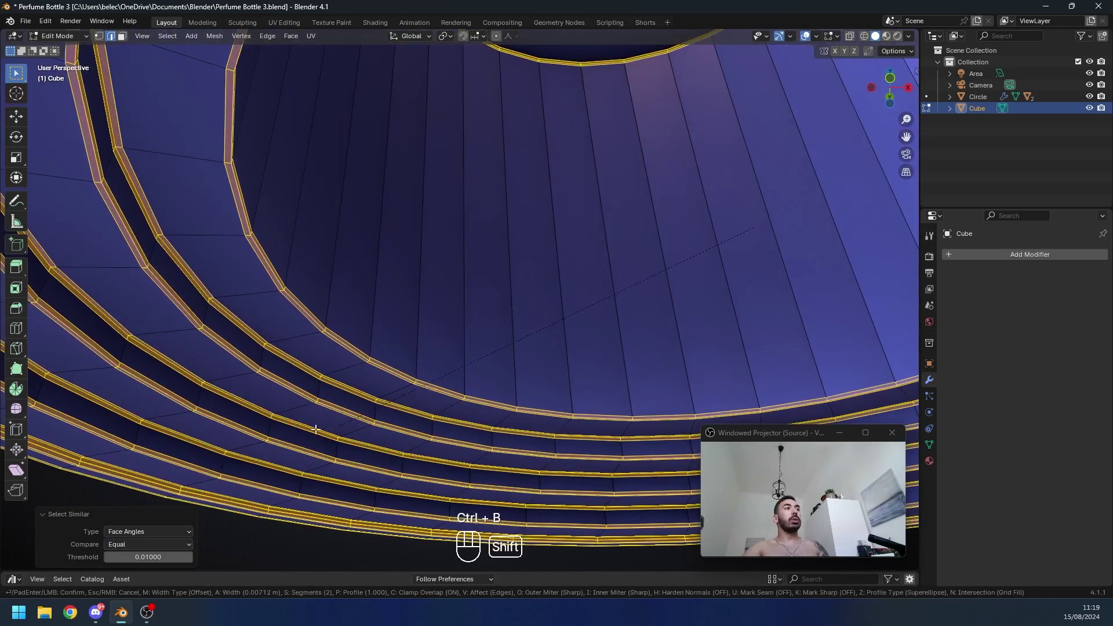
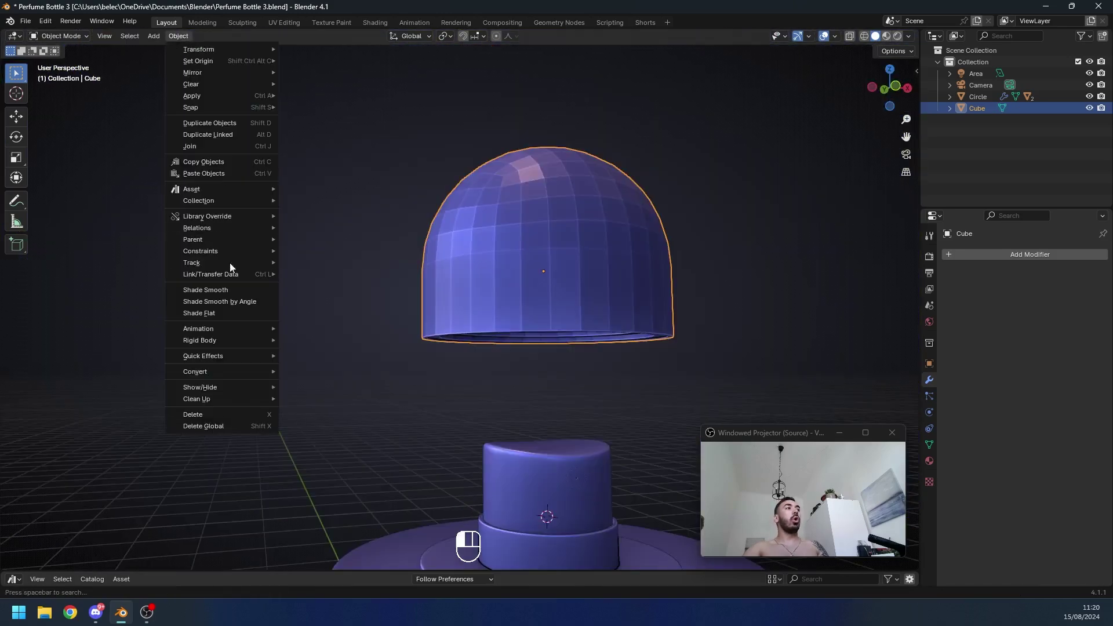
# Step: Give the bottle body a level-2 subdivision and nudge its mesh in see-through view
pyautogui.middleClick(477, 295)
pyautogui.press('ctrl+1')
pyautogui.press('ctrl+2')
pyautogui.press('Tab')
pyautogui.press('Tab')
pyautogui.middleClick(501, 324)
pyautogui.press('z')
pyautogui.press('a')
pyautogui.press('g')
pyautogui.press('g')
pyautogui.press('a')
# Step: Select the bottle body, save the file and inspect the scene in see-through wireframe
pyautogui.click(514, 302)
pyautogui.middleClick(531, 353)
pyautogui.press('z')
pyautogui.press('ctrl+s')
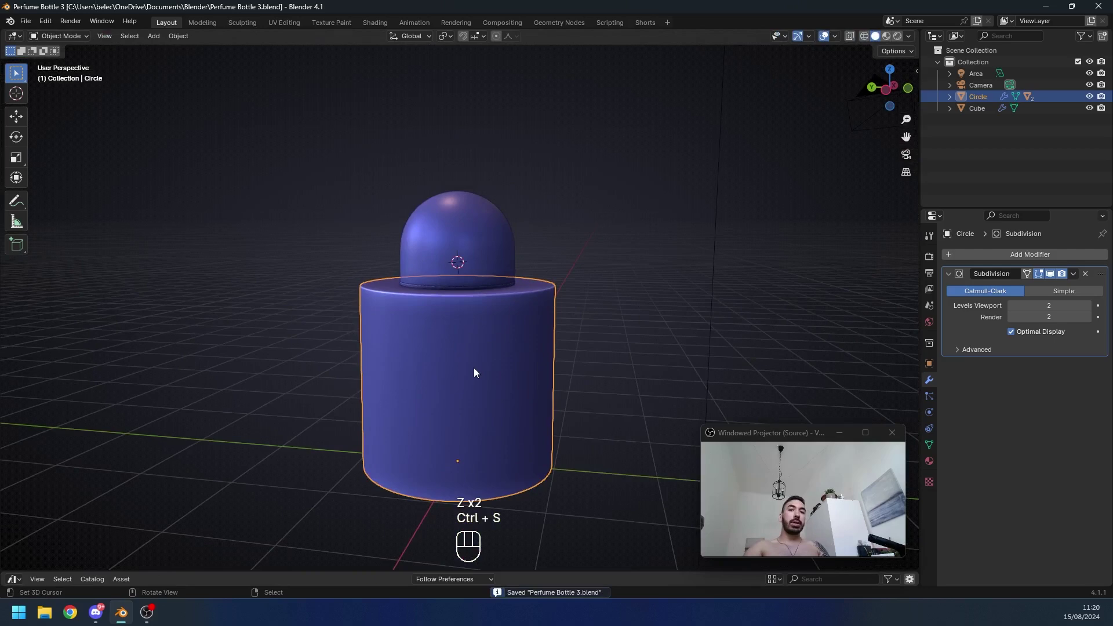
pyautogui.middleClick(466, 374)
pyautogui.press('z')
pyautogui.press('ctrl+s')
pyautogui.click(463, 309)
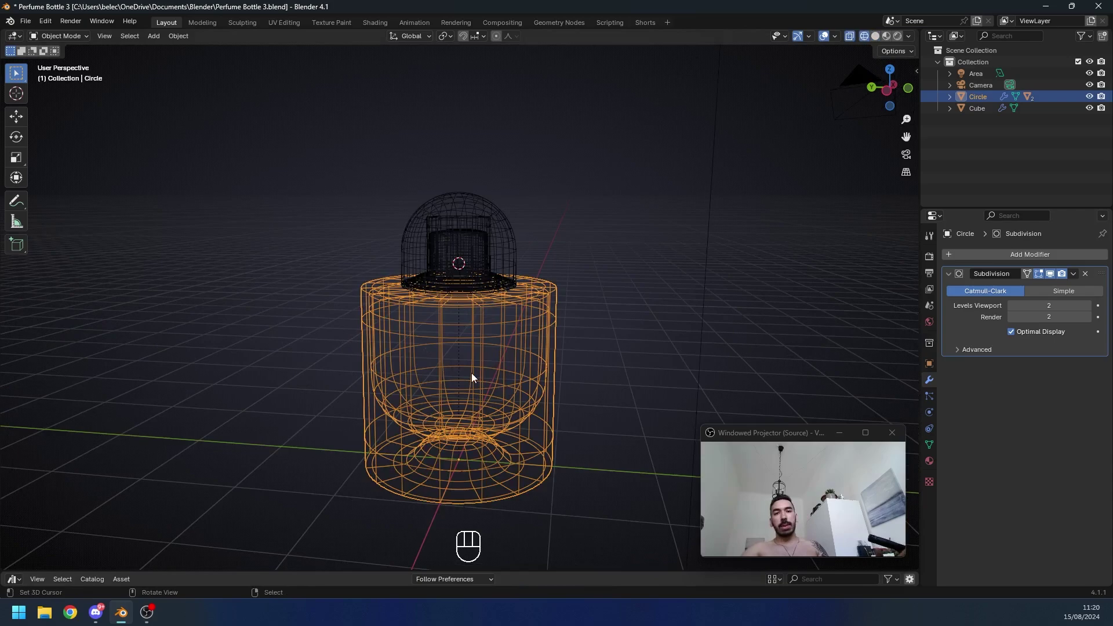
pyautogui.middleClick(453, 404)
# Step: Duplicate the body as Circle.003 and move the copy aside along Y, returning to solid view
pyautogui.press('shift+d')
pyautogui.middleClick(385, 369)
pyautogui.press('g')
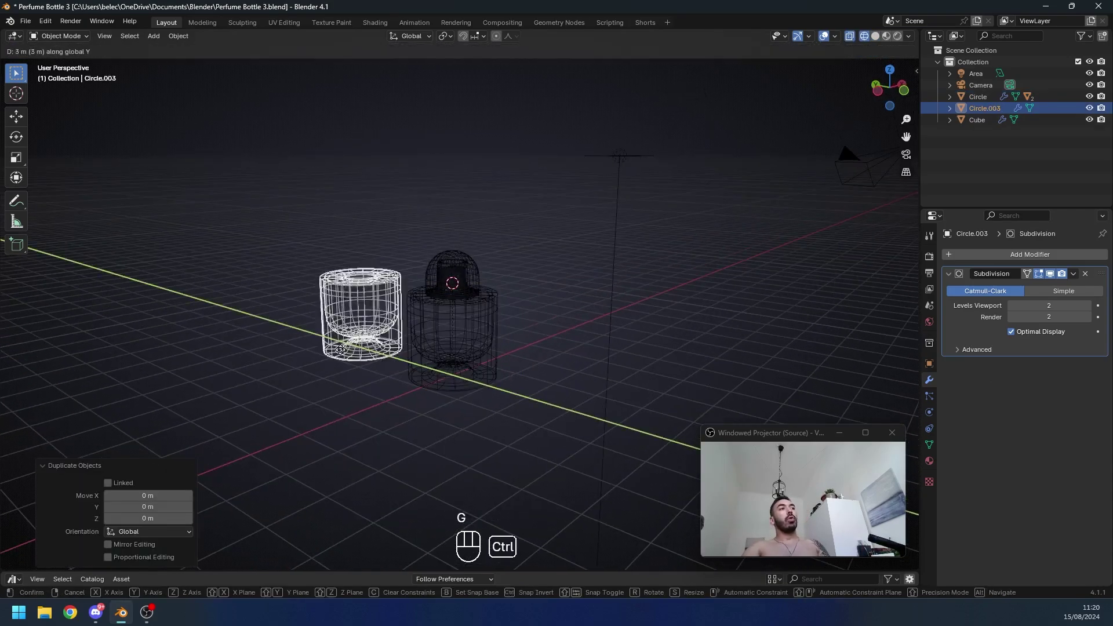
pyautogui.press('z')
pyautogui.middleClick(5, 248)
pyautogui.click(40, 254)
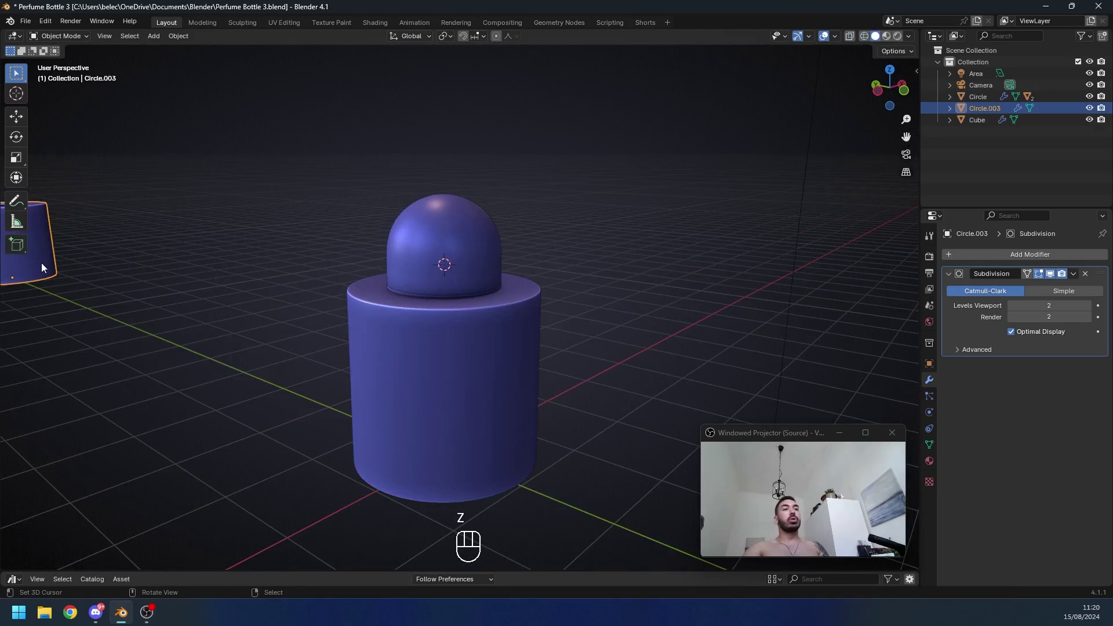
pyautogui.click(399, 357)
# Step: Add and slide horizontal edge loops on the body, then apply its Subdivision modifier
pyautogui.press('Tab')
pyautogui.press('Tab')
pyautogui.middleClick(464, 385)
pyautogui.press('ctrl+r')
pyautogui.press('ctrl+r')
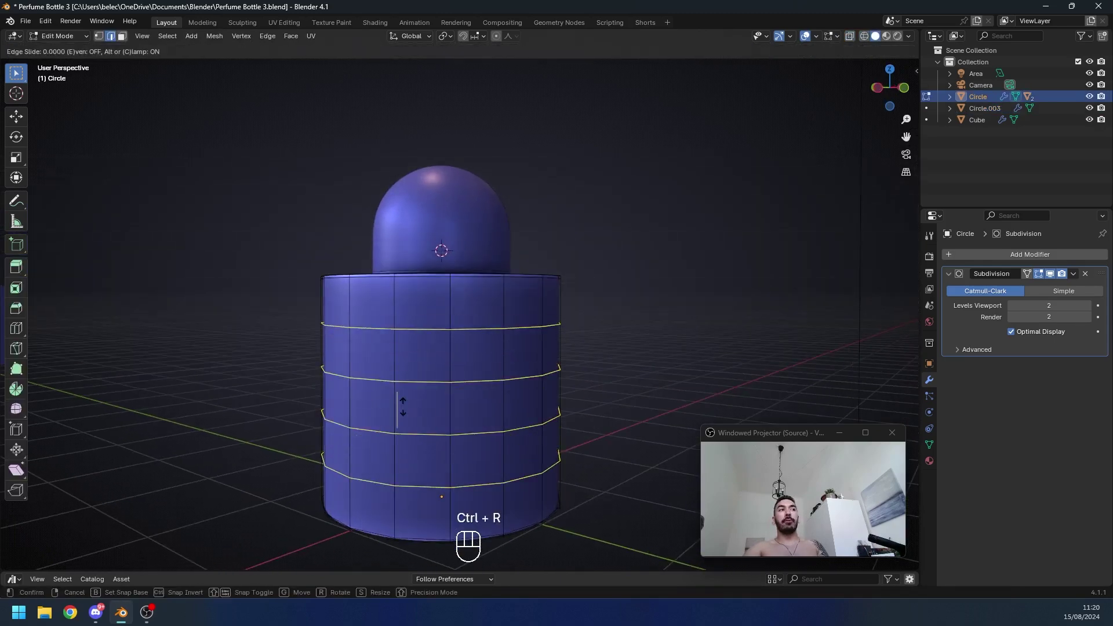
pyautogui.press('3')
pyautogui.click(375, 322)
pyautogui.click(408, 345)
pyautogui.moveTo(444, 350); pyautogui.dragTo(489, 349)
pyautogui.press('Tab')
pyautogui.press('ctrl+a')
pyautogui.press('Tab')
# Step: From the front view, grow a selection of faces covering the body's front label area
pyautogui.middleClick(507, 351)
pyautogui.press('KP_3')
pyautogui.press('KP_1')
pyautogui.moveTo(490, 392); pyautogui.dragTo(516, 364)
pyautogui.press('2')
pyautogui.click(419, 329)
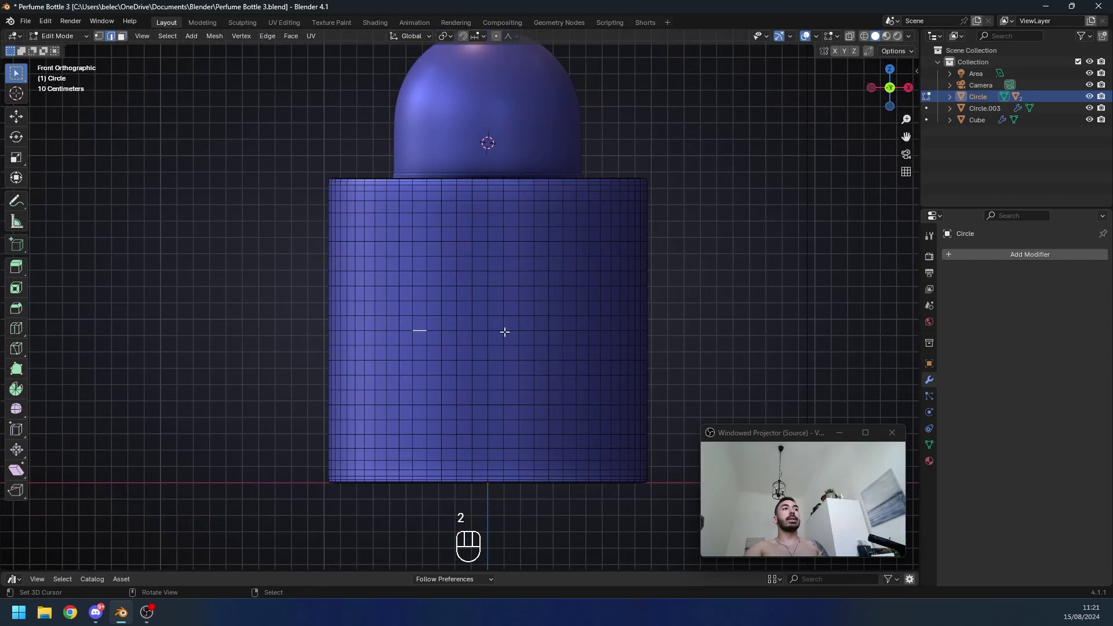
pyautogui.click(541, 329)
pyautogui.press('z')
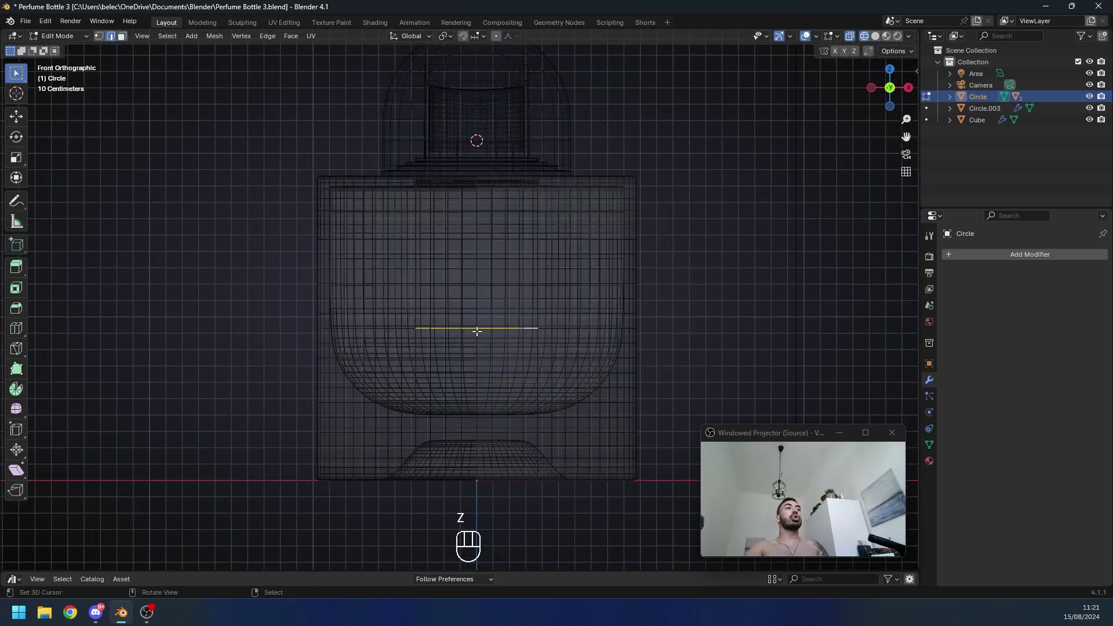
pyautogui.press('z')
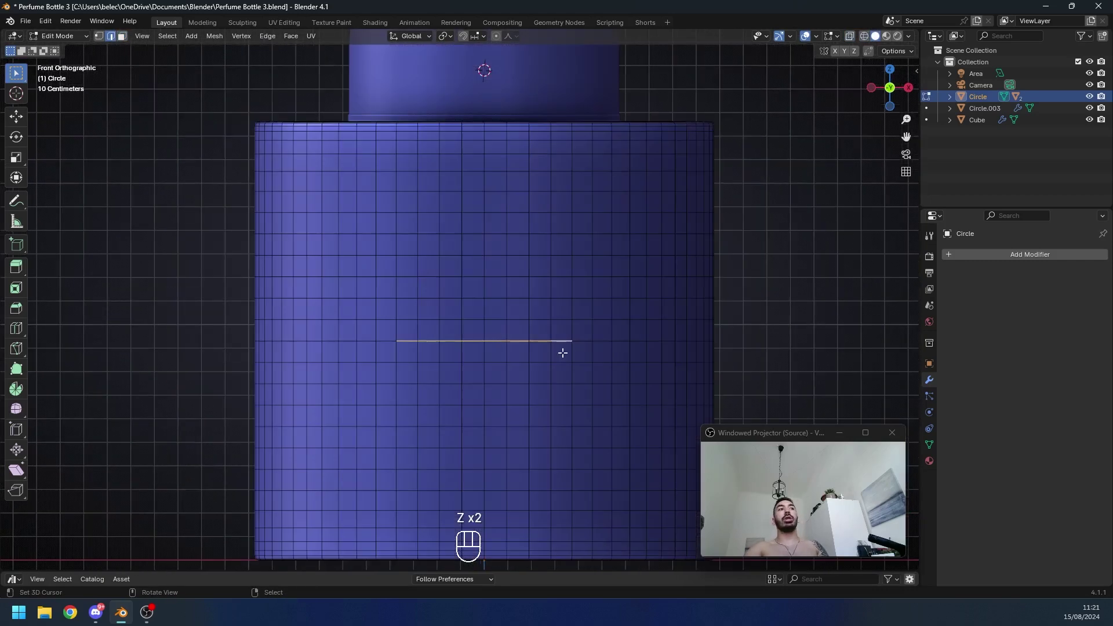
pyautogui.press('ctrl+KP_Add')
pyautogui.press('ctrl+KP_Add')
pyautogui.press('ctrl+KP_Add')
pyautogui.press('ctrl+KP_Add')
pyautogui.press('ctrl+KP_Add')
pyautogui.press('ctrl+KP_Add')
pyautogui.press('ctrl+KP_Add')
pyautogui.press('ctrl+z')
# Step: Duplicate the front faces and separate them into a new label object, Circle.004
pyautogui.press('shift+d')
pyautogui.press('shift+d')
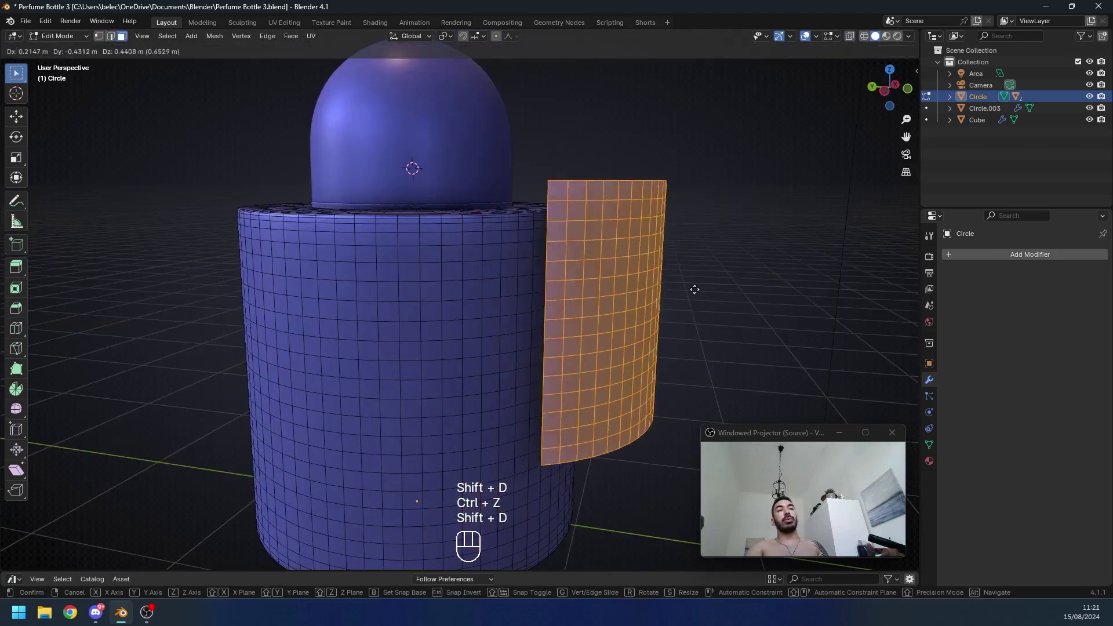
pyautogui.click(638, 351)
pyautogui.press('p')
pyautogui.moveTo(605, 320); pyautogui.dragTo(537, 303)
pyautogui.middleClick(537, 303)
pyautogui.press('Tab')
pyautogui.click(574, 269)
pyautogui.press('g')
pyautogui.press('Tab')
# Step: Thicken the whole label panel outward from the body with Alt+E
pyautogui.middleClick(473, 307)
pyautogui.press('a')
pyautogui.moveTo(442, 311); pyautogui.dragTo(568, 268)
pyautogui.moveTo(555, 283); pyautogui.dragTo(537, 289)
pyautogui.press('alt+e')
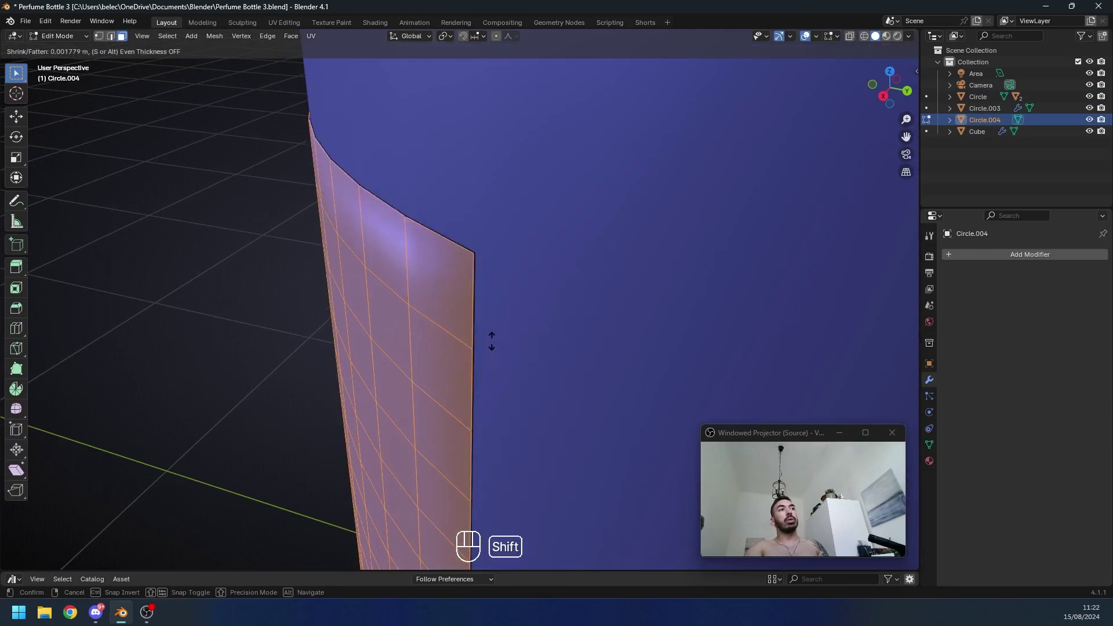
pyautogui.press('1')
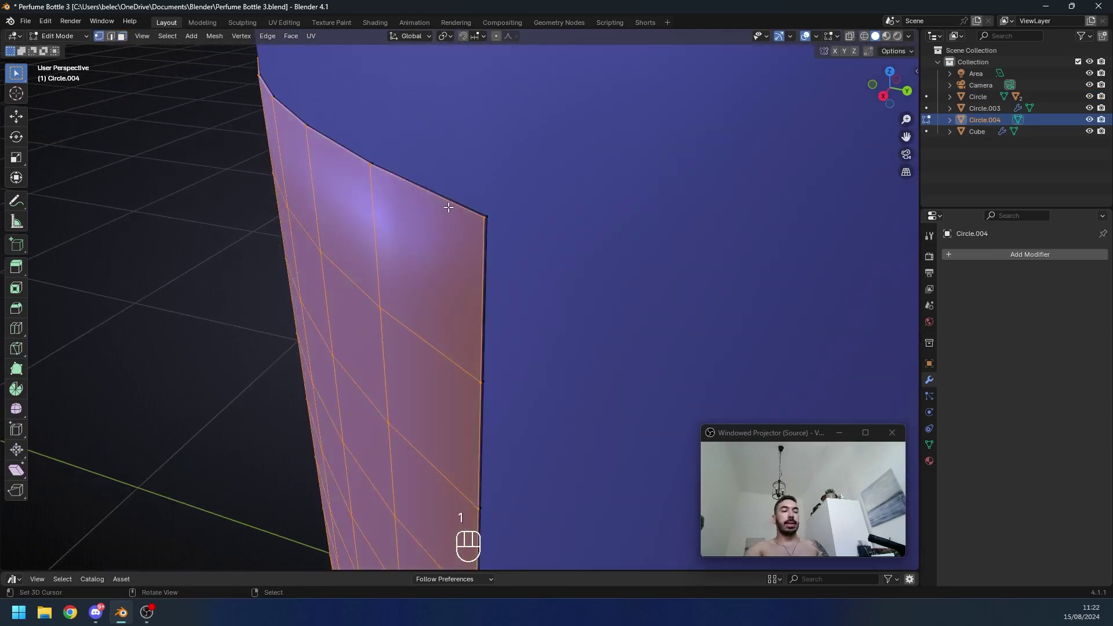
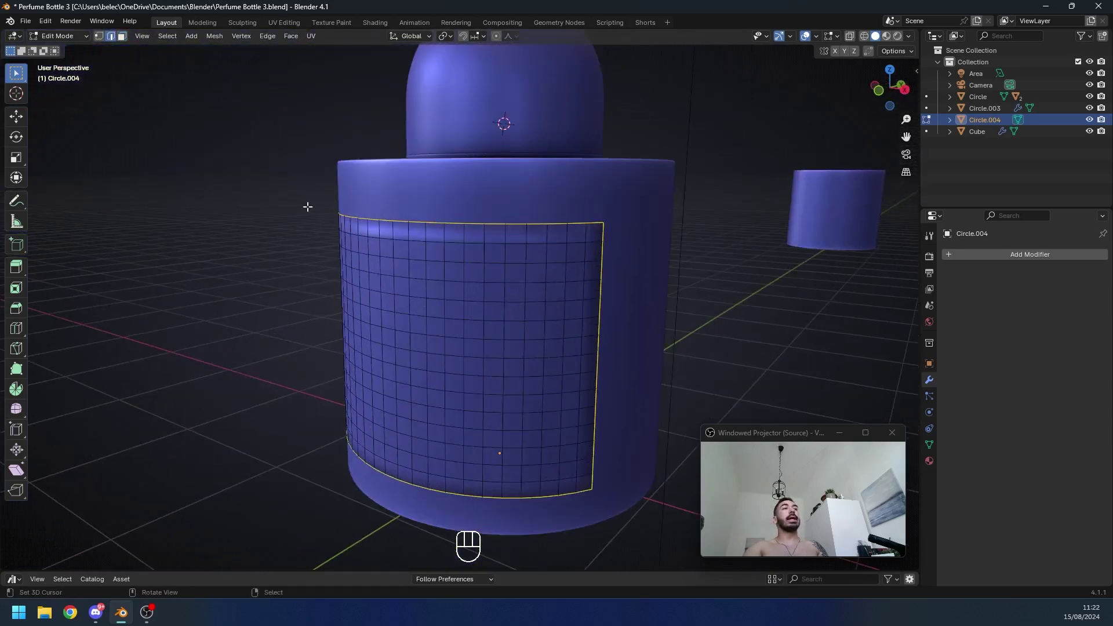
# Step: Mark the label panel's boundary edges sharp and leave edit mode on the label mesh
pyautogui.moveTo(299, 386); pyautogui.dragTo(400, 387)
pyautogui.rightClick(428, 371)
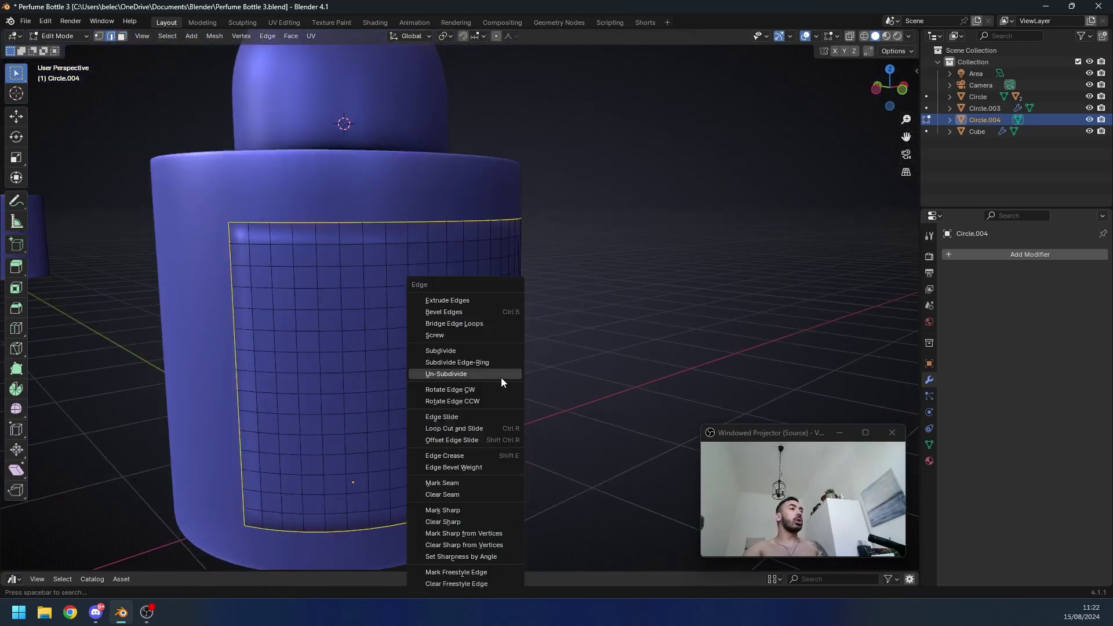
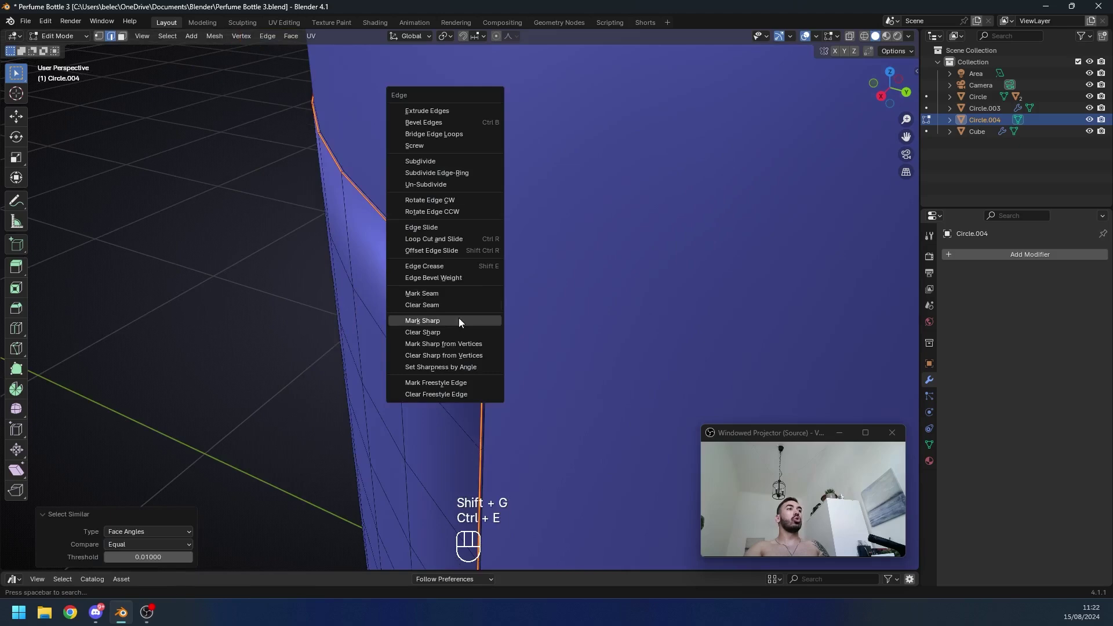
pyautogui.press('Tab')
pyautogui.press('a')
pyautogui.middleClick(454, 374)
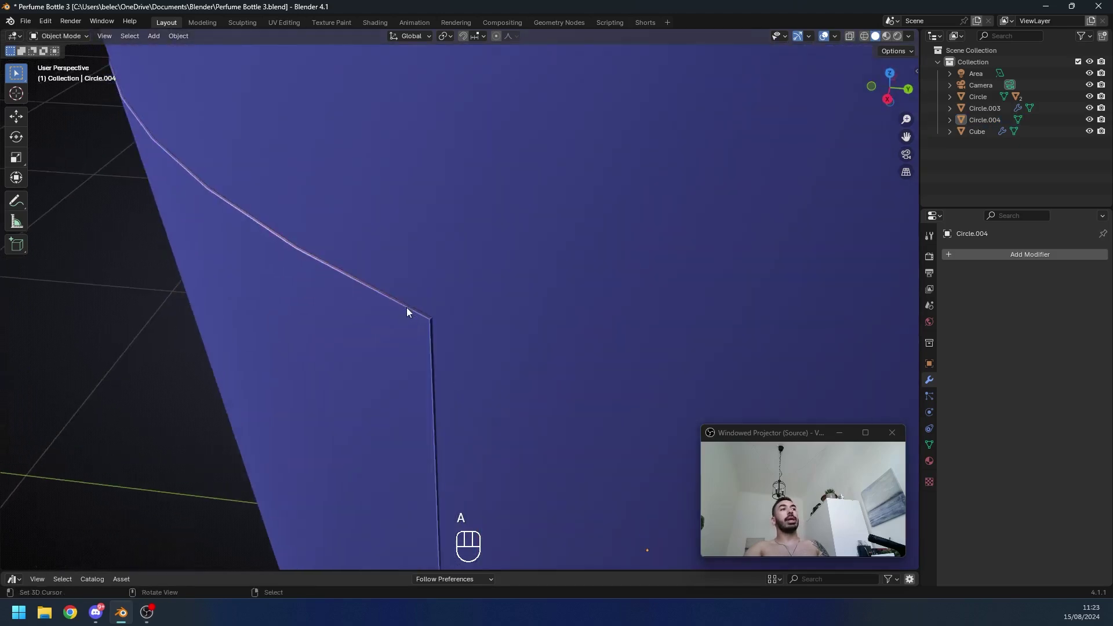
pyautogui.moveTo(460, 344); pyautogui.dragTo(566, 294)
pyautogui.click(422, 284)
pyautogui.moveTo(434, 360); pyautogui.dragTo(417, 381)
pyautogui.press('Tab')
pyautogui.middleClick(400, 346)
pyautogui.press('a')
# Step: Save, then attach label patch Circle.004 to the bottle body Circle and raise the domed cap above the body
pyautogui.press('ctrl+s')
pyautogui.press('z')
pyautogui.moveTo(487, 295); pyautogui.dragTo(559, 295)
pyautogui.click(392, 272)
pyautogui.press('ctrl+p')
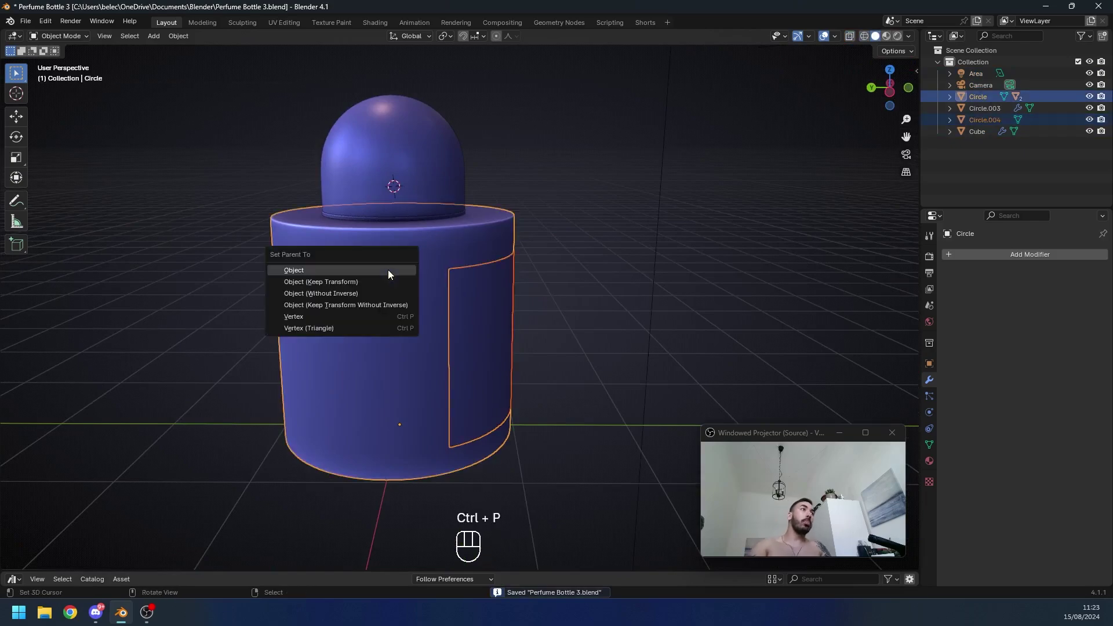
pyautogui.press('z')
pyautogui.click(495, 260)
pyautogui.press('z')
pyautogui.click(489, 235)
pyautogui.middleClick(479, 239)
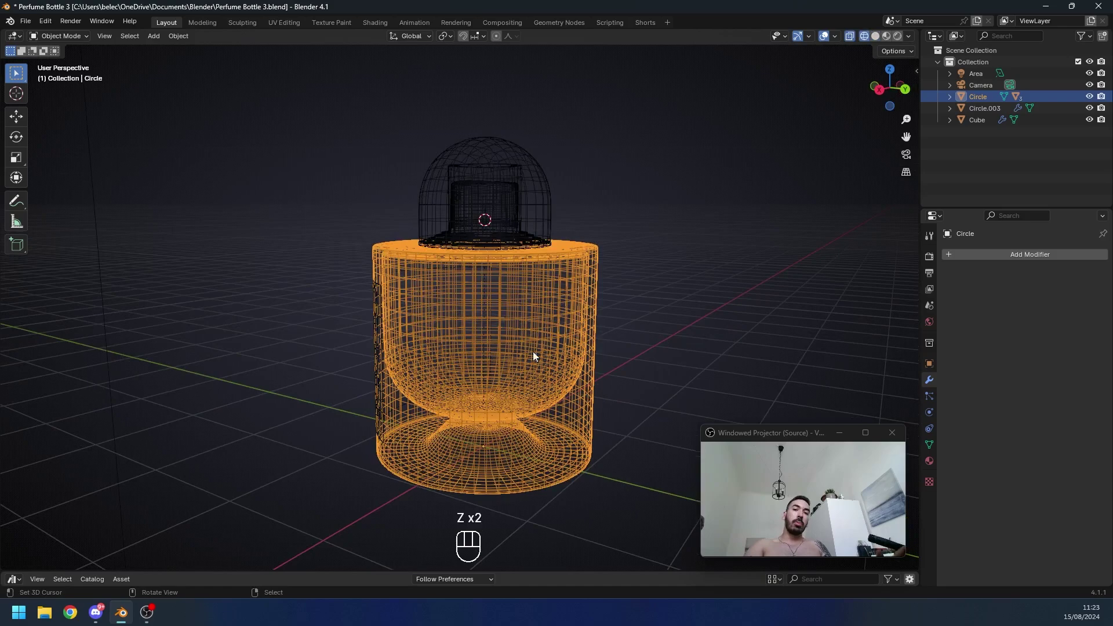
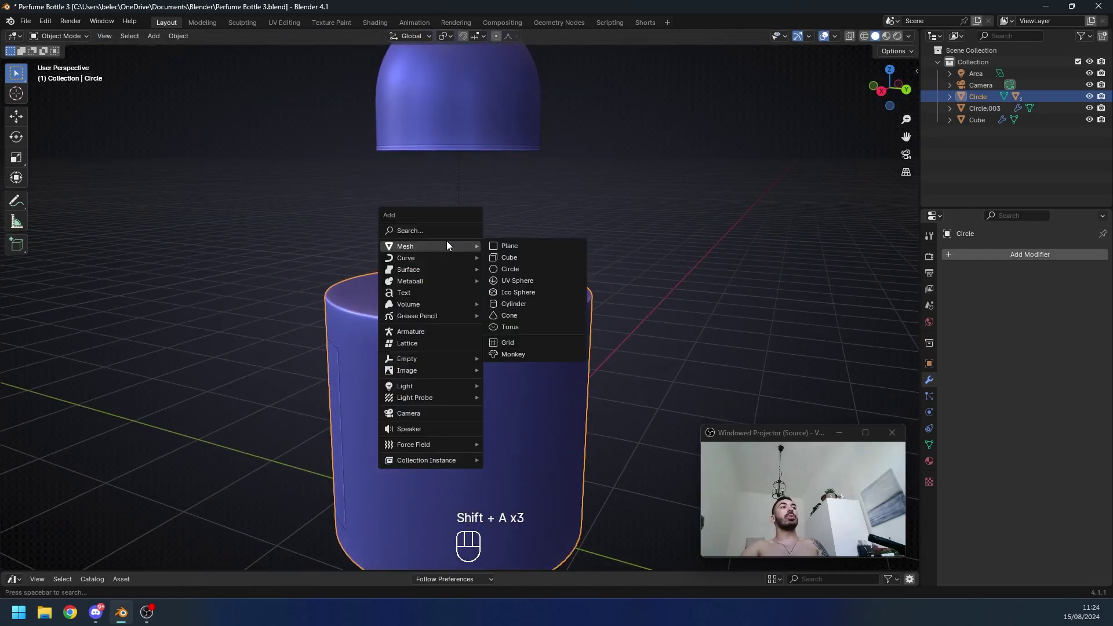
# Step: Add a Nurbs Path curve, rotate it upright and delete its extra control points in Front view
pyautogui.press('shift+a')
pyautogui.middleClick(507, 331)
pyautogui.press('Tab')
pyautogui.press('r')
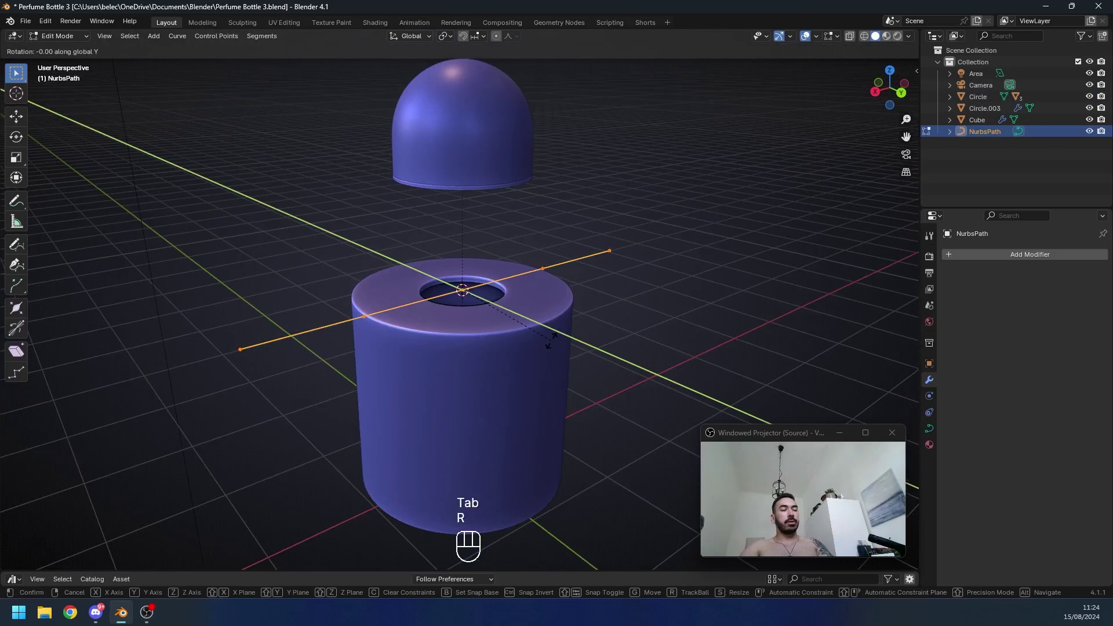
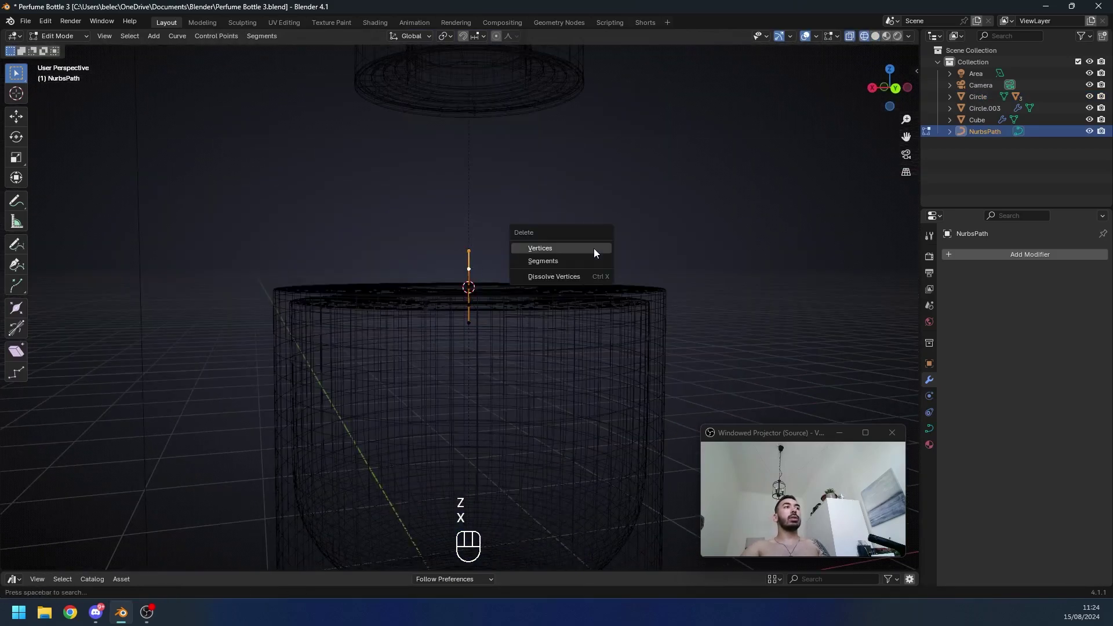
pyautogui.press('KP_1')
pyautogui.click(423, 331)
# Step: Move and extrude the path points so the curve runs from the neck down into the body, bent like a straw
pyautogui.press('g')
pyautogui.press('g')
pyautogui.click(452, 322)
pyautogui.press('g')
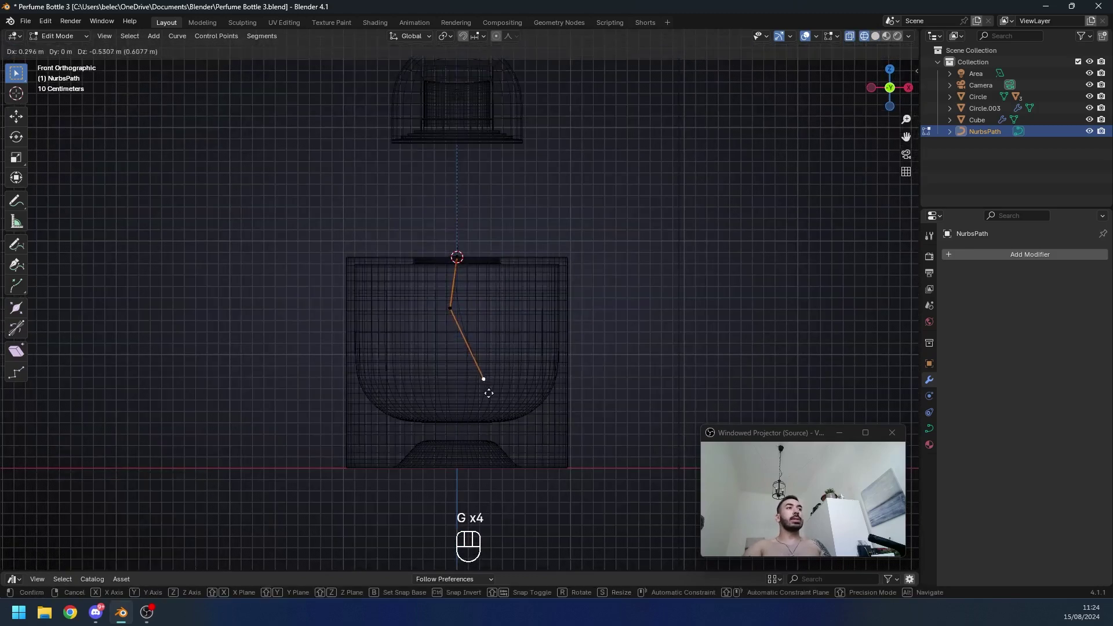
pyautogui.press('e')
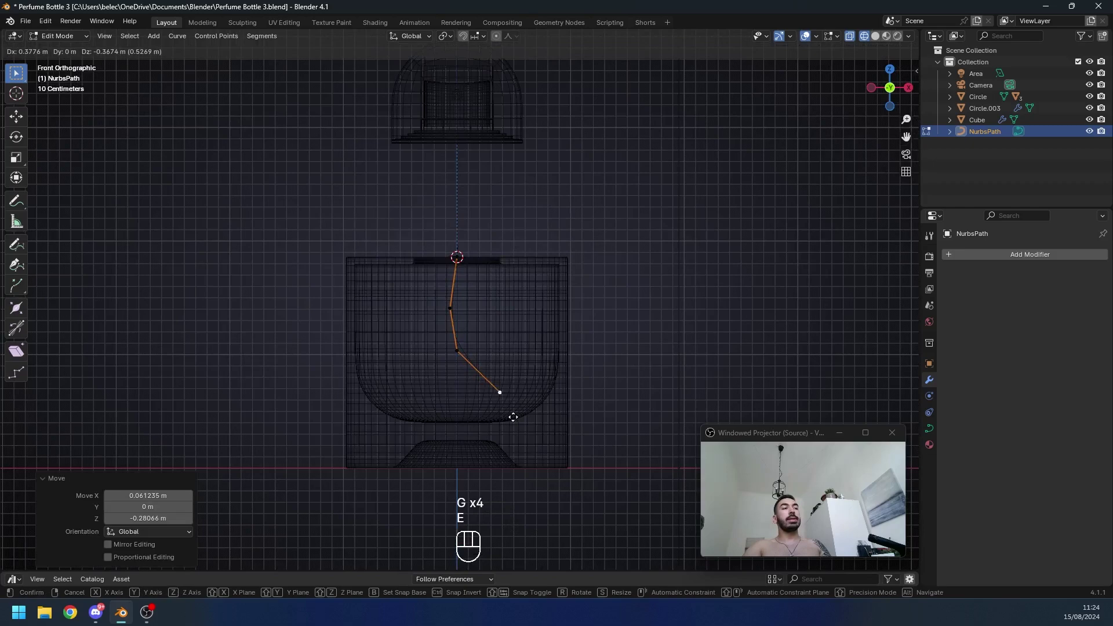
pyautogui.click(462, 357)
pyautogui.press('g')
pyautogui.press('Tab')
pyautogui.press('Tab')
pyautogui.press('g')
pyautogui.press('Tab')
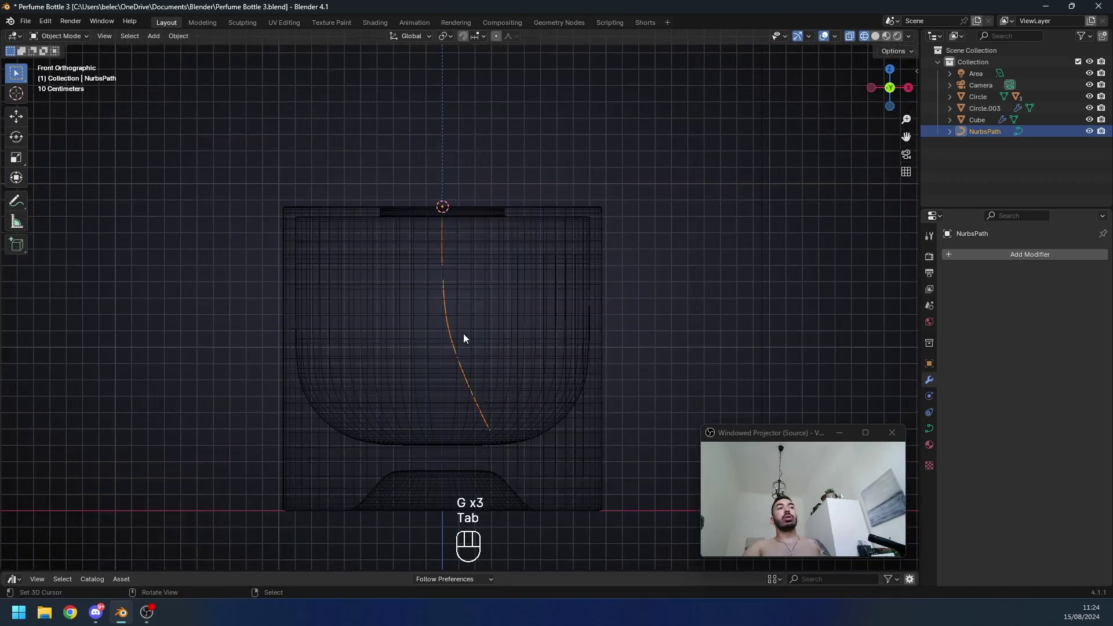
pyautogui.press('Tab')
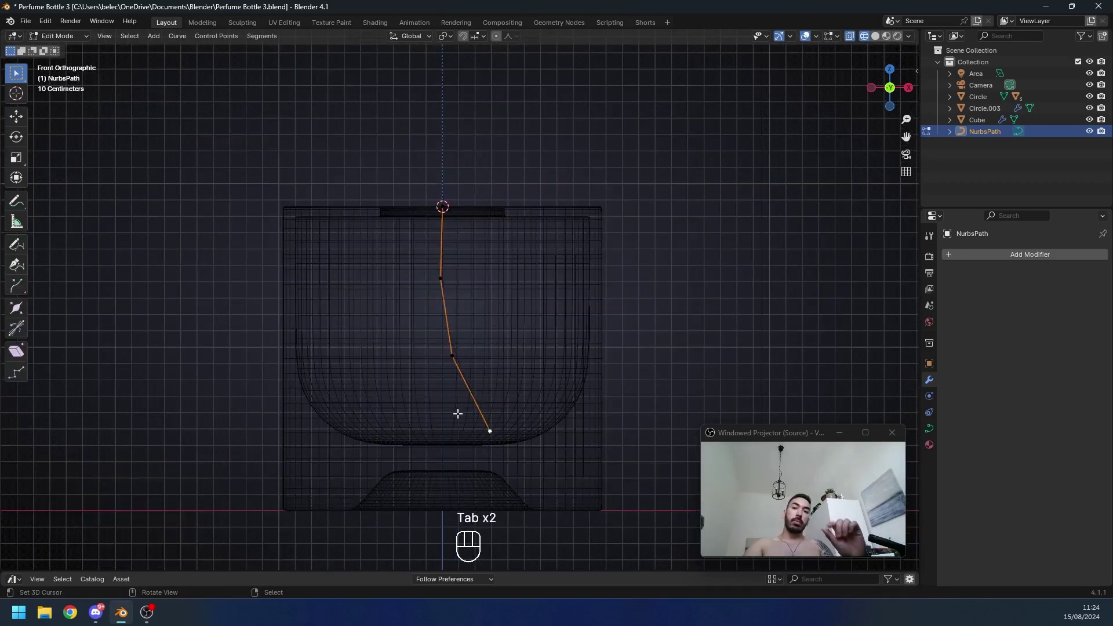
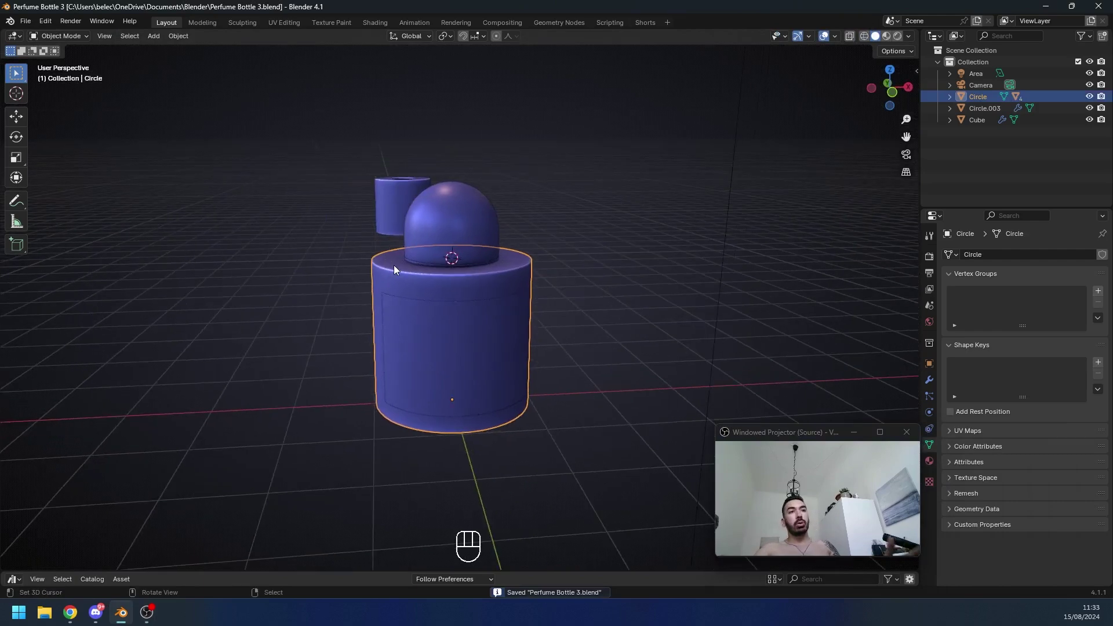
# Step: Load the Perfume Bottle 2 .blend scene with the glowing crack backdrop and particles
pyautogui.moveTo(419, 364); pyautogui.dragTo(324, 372)
pyautogui.moveTo(353, 381); pyautogui.dragTo(422, 384)
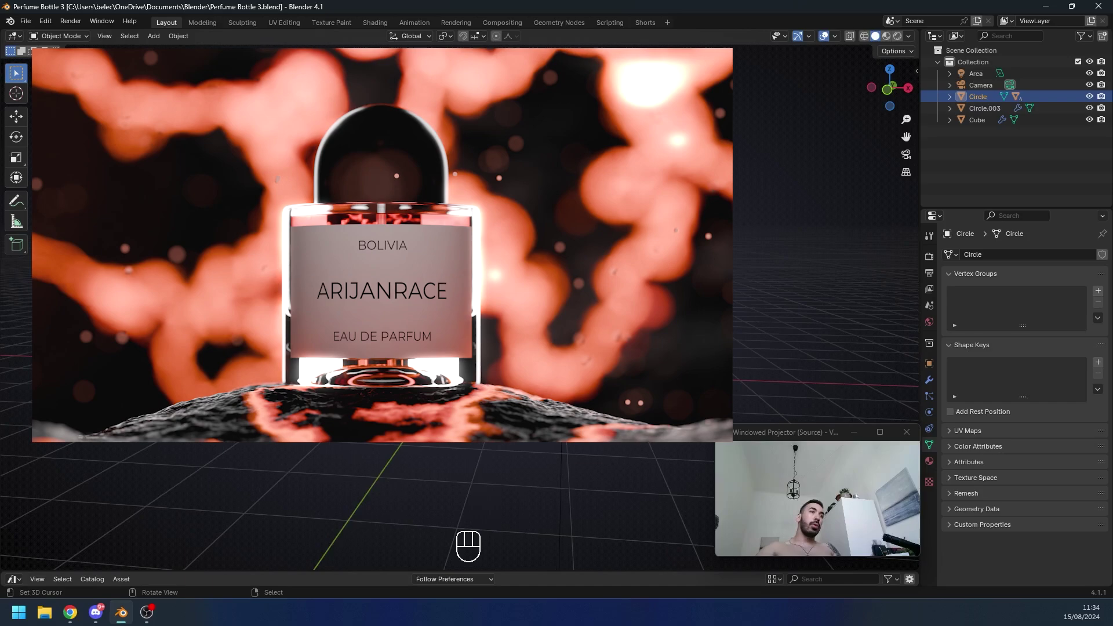